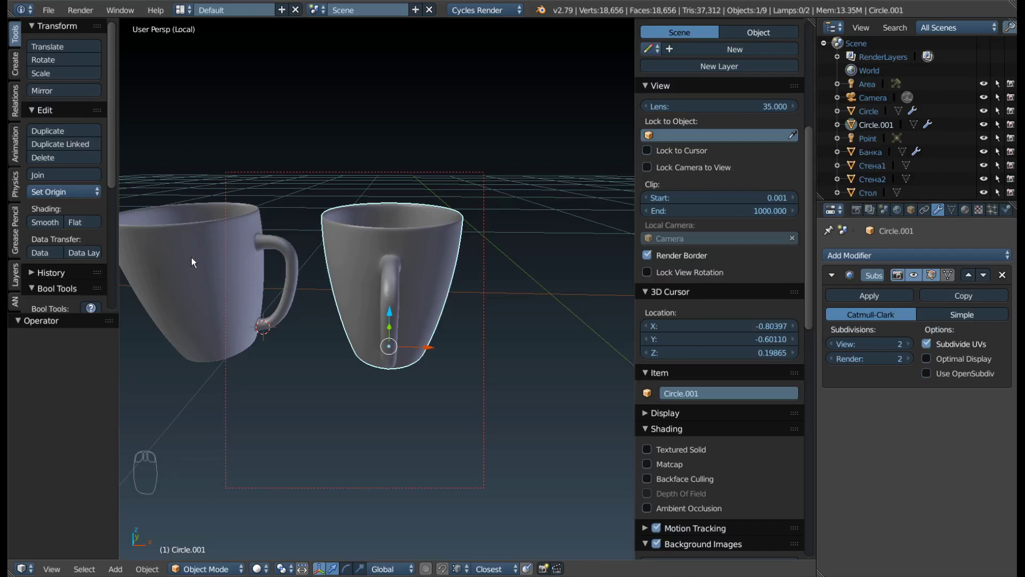
- Delete the duplicate mug Circle.001 and select the remaining original mug
{"action": "left_click_drag", "start_coordinate": [192, 253], "coordinate": [372, 173]}
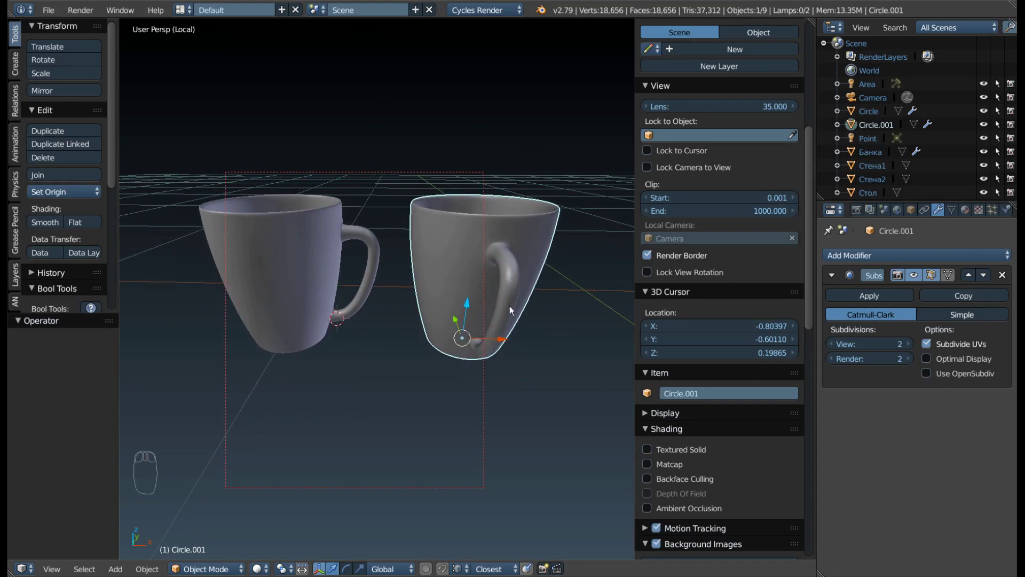
{"action": "key", "text": "x"}
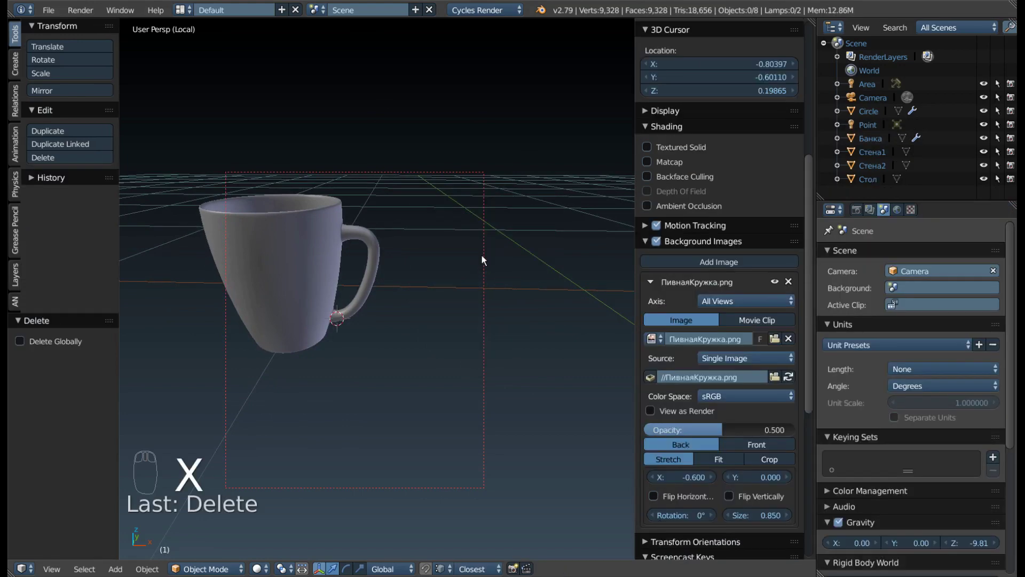
{"action": "left_click_drag", "start_coordinate": [294, 272], "coordinate": [282, 204]}
{"action": "left_click", "coordinate": [282, 204]}
- Inspect the mug's inside and underside, then enter Edit Mode on its mesh
{"action": "left_click_drag", "start_coordinate": [377, 259], "coordinate": [426, 288]}
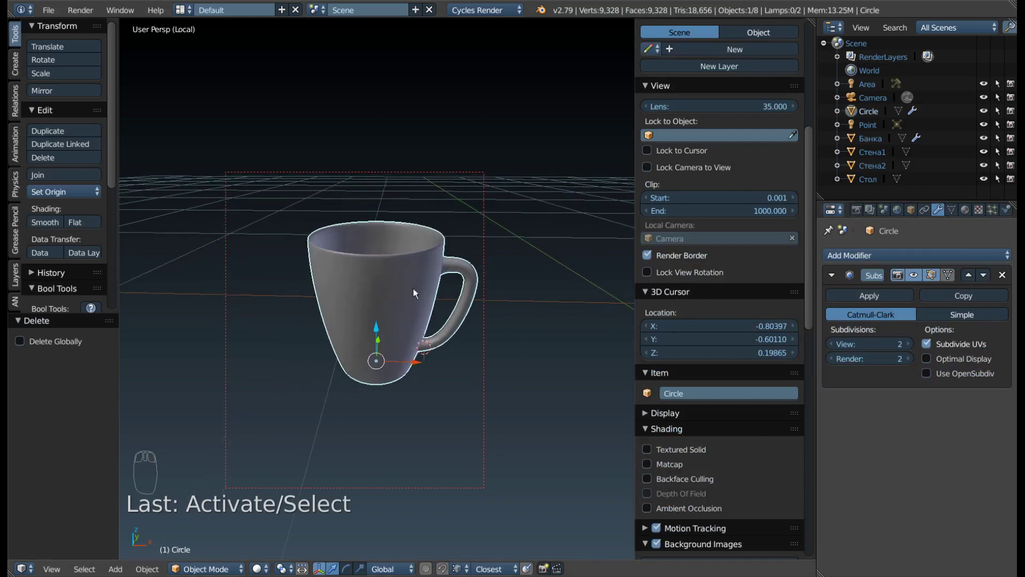
{"action": "left_click_drag", "start_coordinate": [335, 263], "coordinate": [353, 166]}
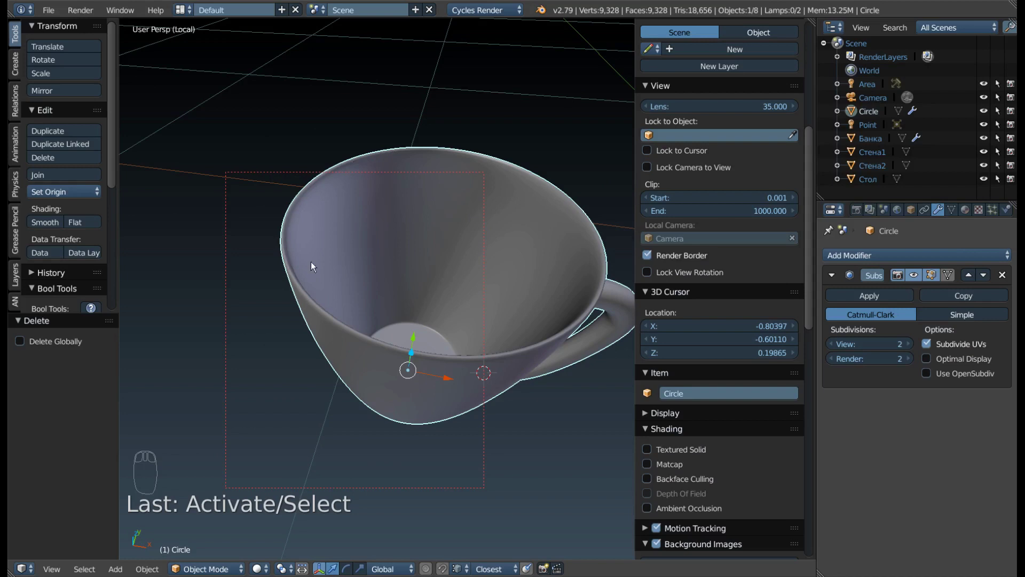
{"action": "left_click_drag", "start_coordinate": [337, 287], "coordinate": [364, 308]}
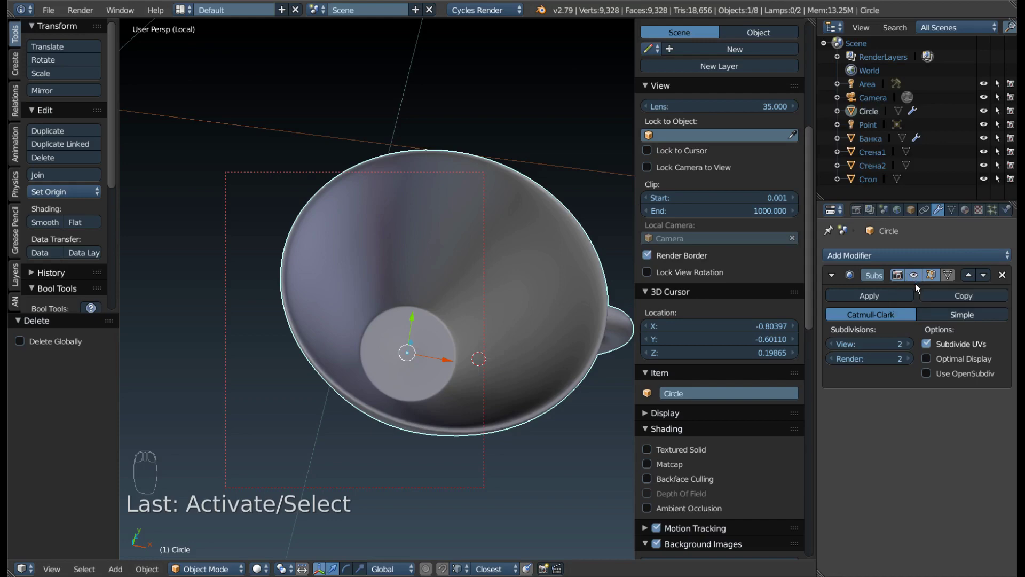
{"action": "left_click_drag", "start_coordinate": [919, 284], "coordinate": [454, 327]}
{"action": "key", "text": "Tab"}
- Select the inner surface vertices, scale them inward to 0.945 on X/Y, and return to Object Mode
{"action": "left_click_drag", "start_coordinate": [488, 323], "coordinate": [371, 327]}
{"action": "key", "text": "ctrl+Tab"}
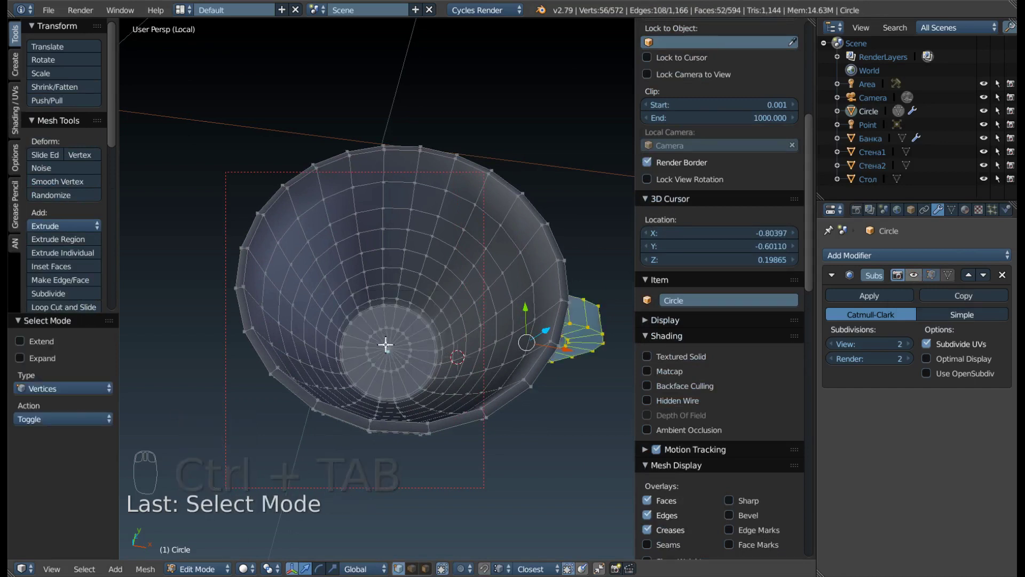
{"action": "left_click_drag", "start_coordinate": [386, 340], "coordinate": [399, 343]}
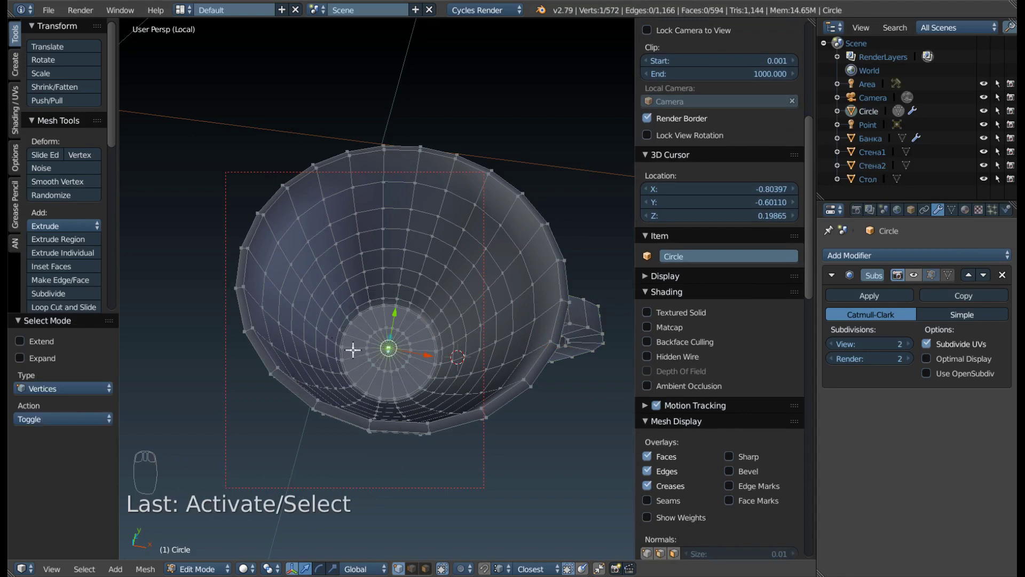
{"action": "key", "text": "ctrl+KP_Add"}
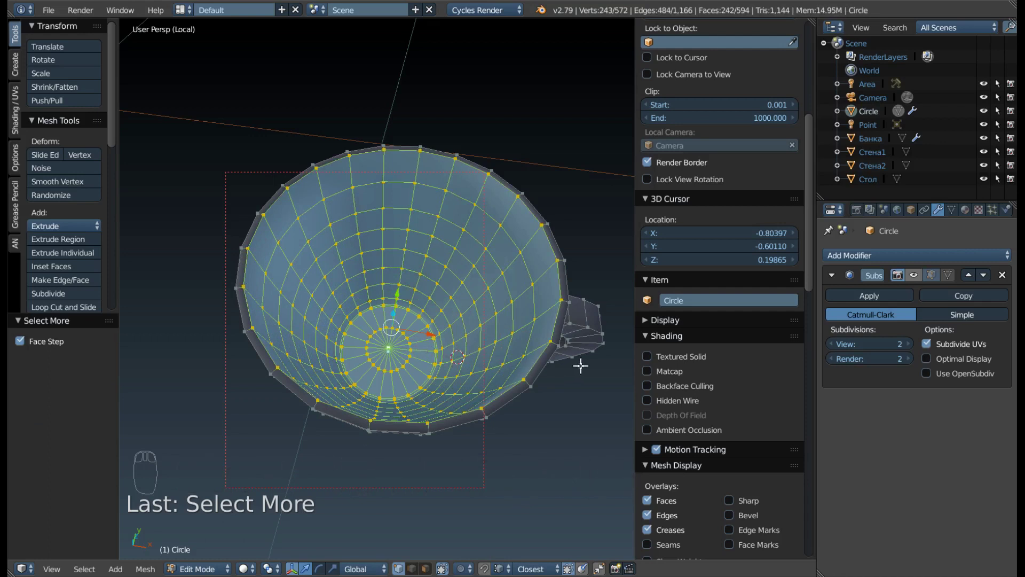
{"action": "key", "text": "s"}
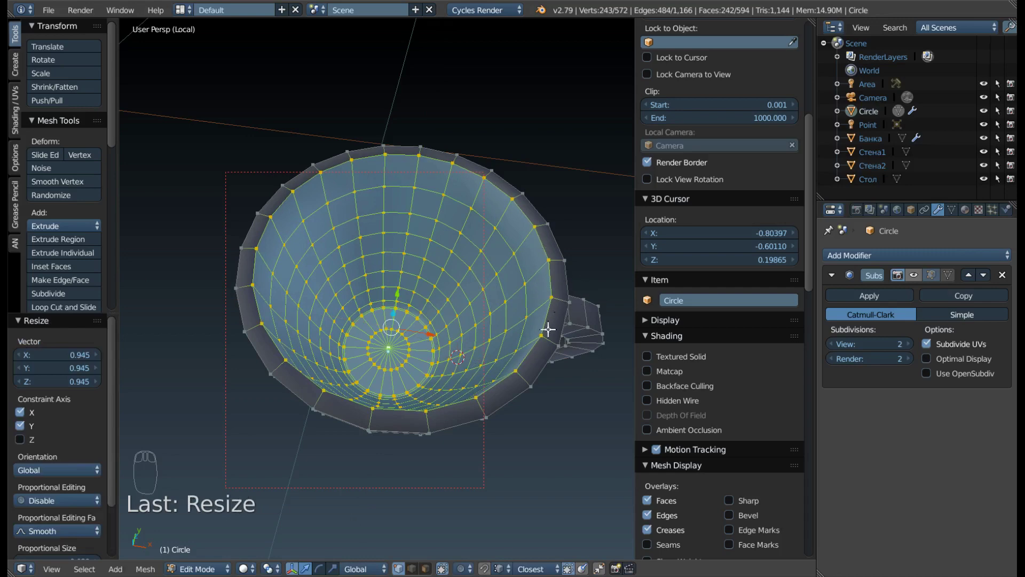
{"action": "key", "text": "Tab"}
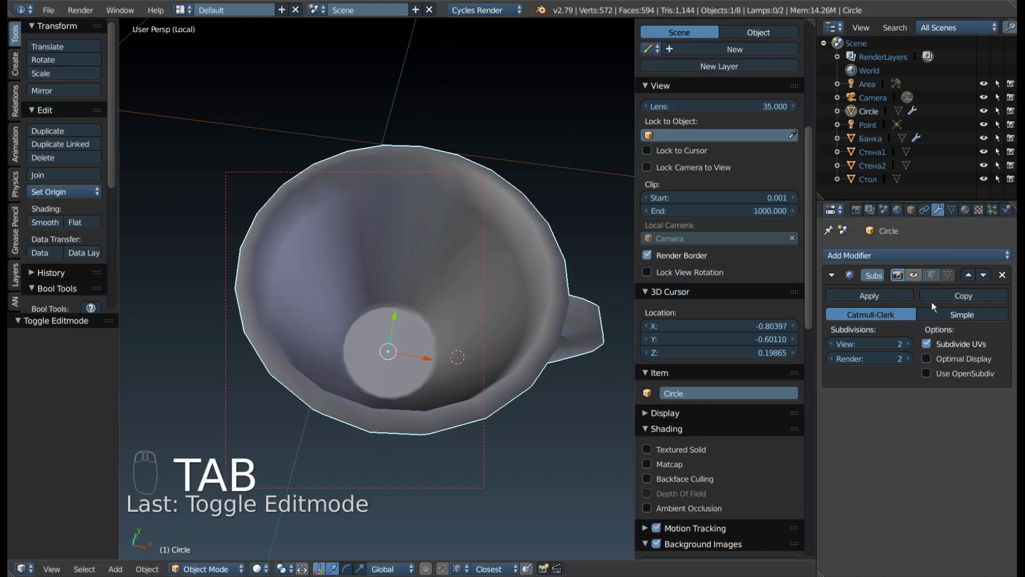
- Switch to Front Ortho view beside the fluted reference mug and select the mug
{"action": "left_click_drag", "start_coordinate": [919, 280], "coordinate": [218, 298]}
{"action": "left_click_drag", "start_coordinate": [272, 324], "coordinate": [228, 326]}
{"action": "left_click_drag", "start_coordinate": [211, 285], "coordinate": [219, 248]}
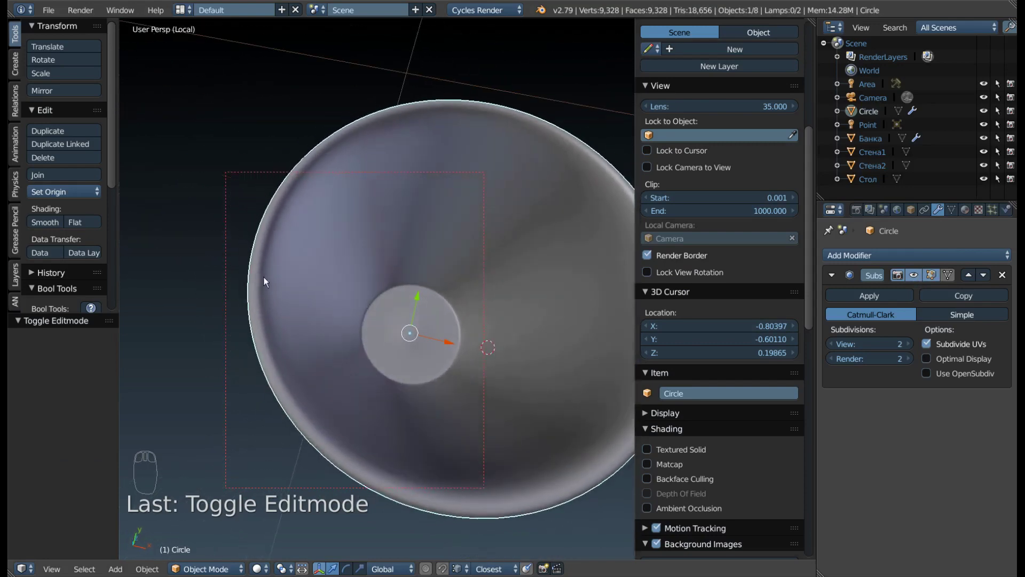
{"action": "scroll", "scroll_direction": "up", "scroll_amount": 3}
{"action": "left_click_drag", "start_coordinate": [353, 203], "coordinate": [490, 223]}
{"action": "key", "text": "KP_1"}
{"action": "left_click", "coordinate": [436, 246]}
- Start moving the mug along X toward the reference mug, then undo the move
{"action": "left_click_drag", "start_coordinate": [434, 216], "coordinate": [416, 250]}
{"action": "key", "text": "g"}
{"action": "left_click", "coordinate": [416, 250]}
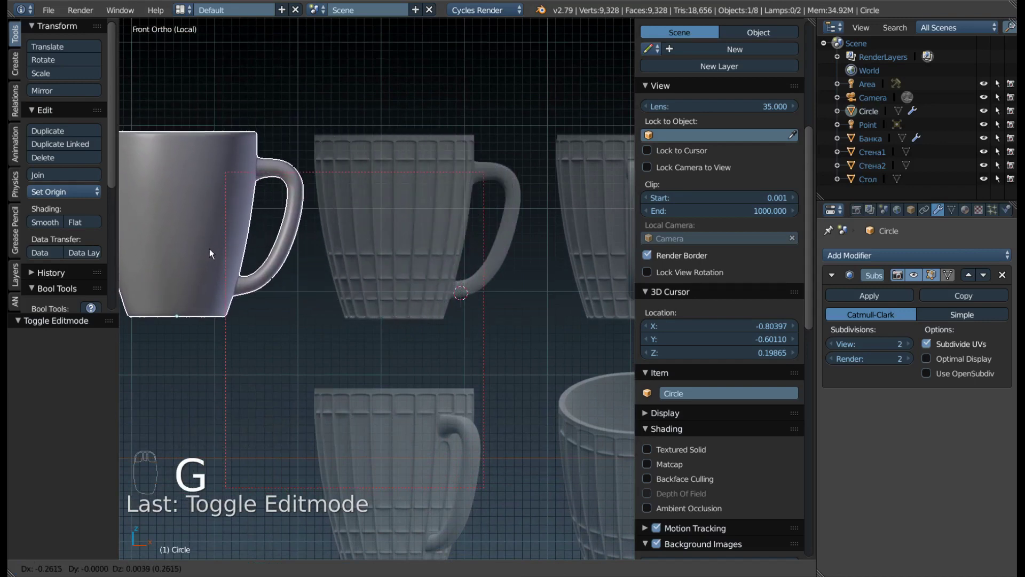
{"action": "left_click_drag", "start_coordinate": [343, 178], "coordinate": [394, 430]}
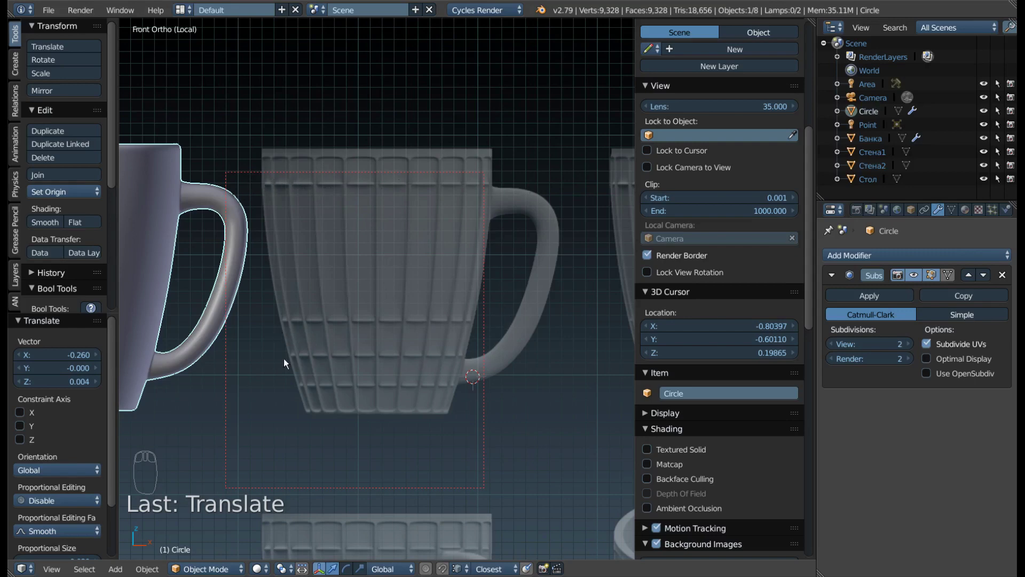
{"action": "left_click_drag", "start_coordinate": [485, 248], "coordinate": [349, 304]}
{"action": "key", "text": "ctrl+z"}
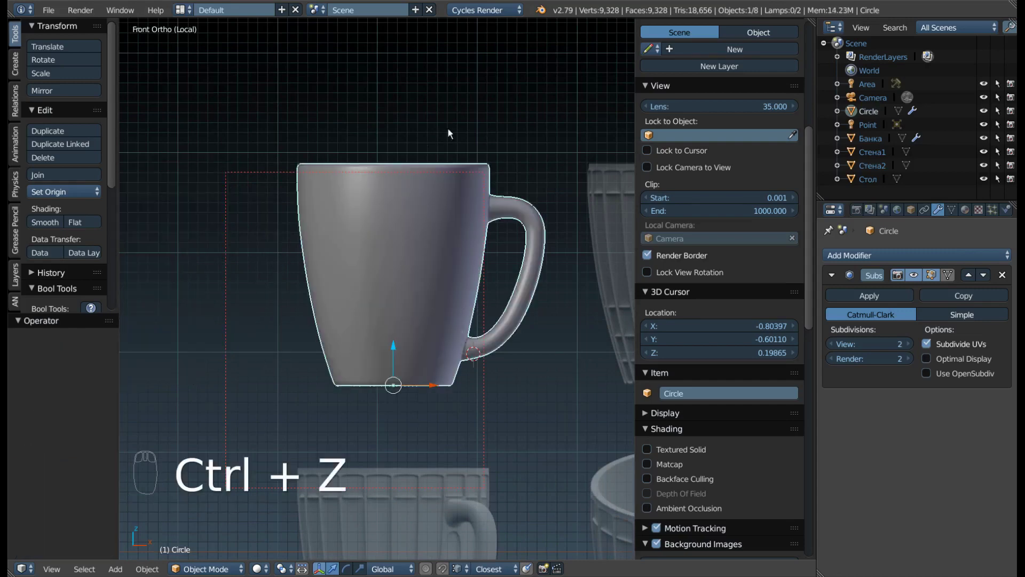
{"action": "left_click_drag", "start_coordinate": [500, 149], "coordinate": [524, 203]}
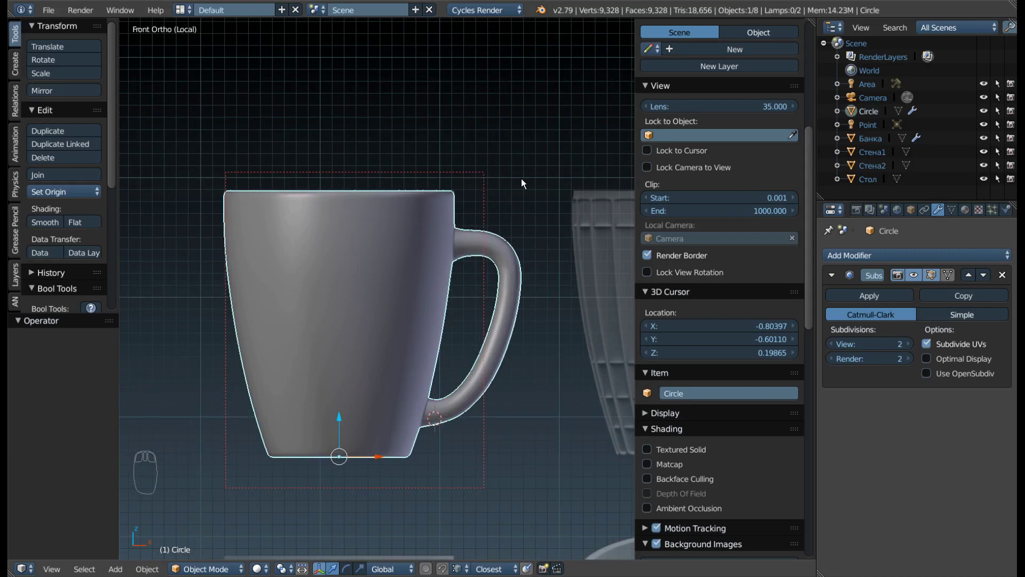
- Shift the mug 0.291 along X beside the reference mug and frame both in view
{"action": "key", "text": "F9"}
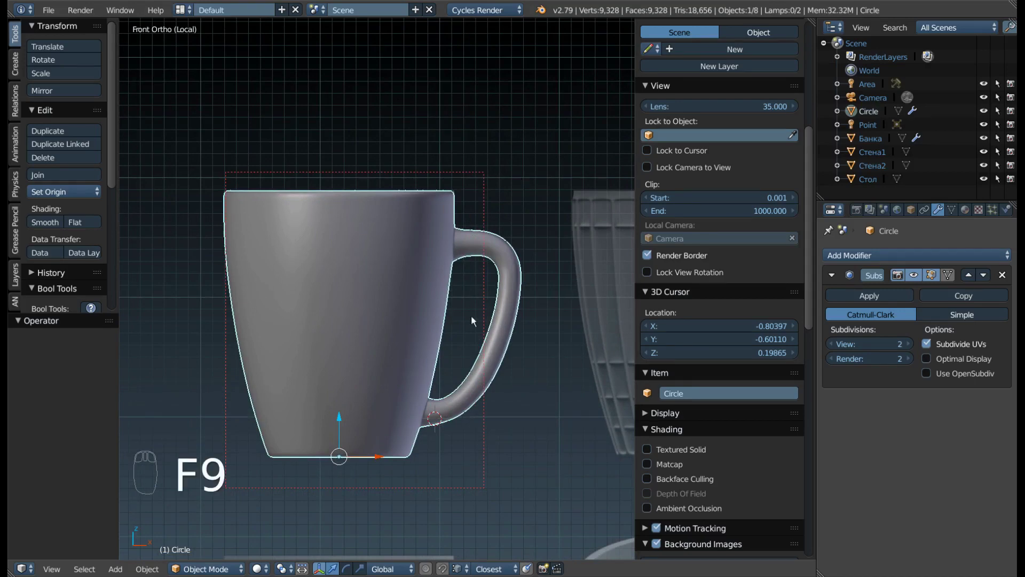
{"action": "left_click_drag", "start_coordinate": [405, 355], "coordinate": [410, 415]}
{"action": "left_click_drag", "start_coordinate": [411, 415], "coordinate": [603, 416]}
{"action": "left_click_drag", "start_coordinate": [528, 390], "coordinate": [183, 290]}
{"action": "scroll", "scroll_direction": "up", "scroll_amount": 3}
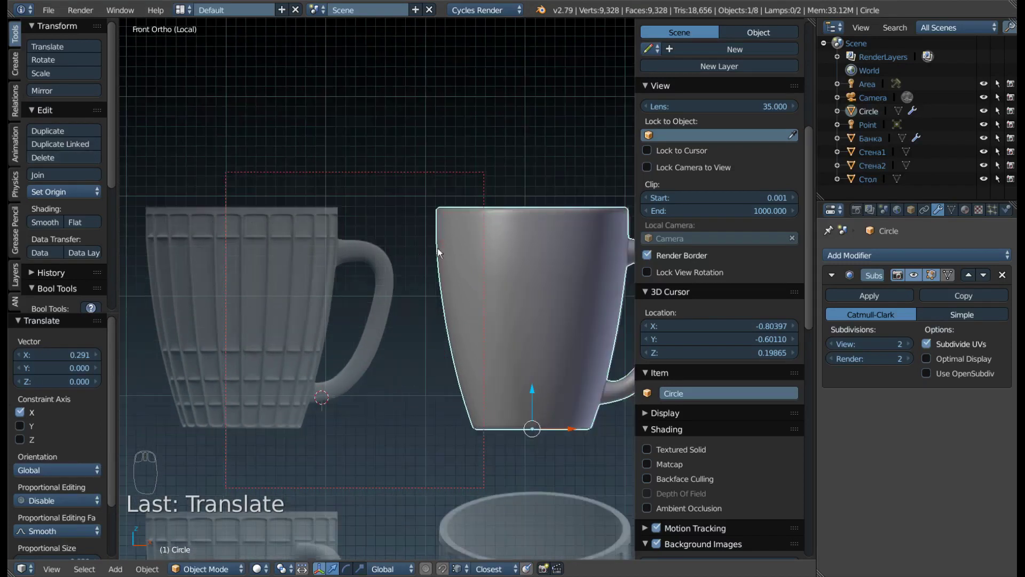
{"action": "key", "text": "n"}
{"action": "scroll", "scroll_direction": "up", "scroll_amount": 3}
{"action": "middle_click", "coordinate": [616, 334]}
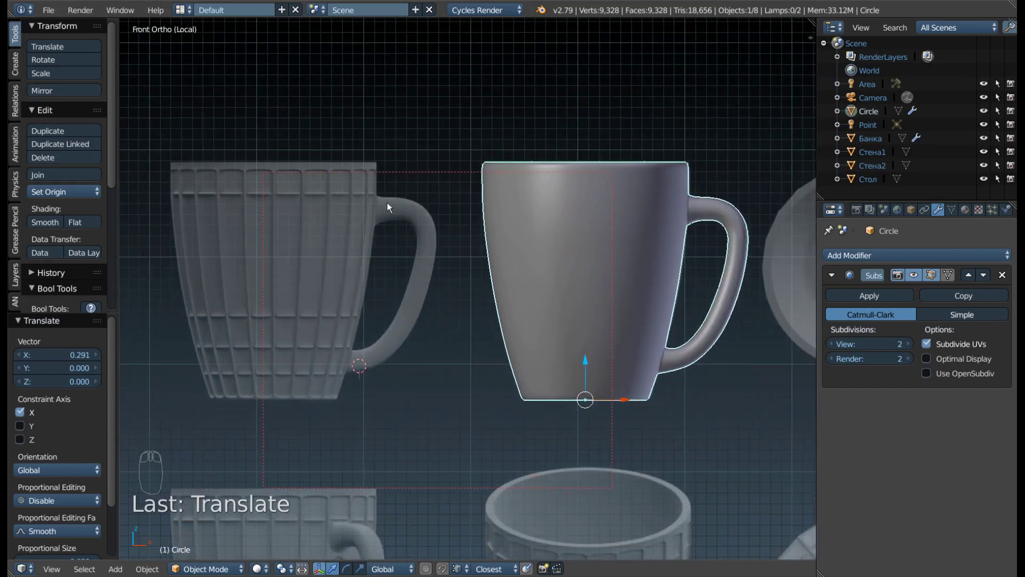
{"action": "left_click_drag", "start_coordinate": [445, 233], "coordinate": [523, 318]}
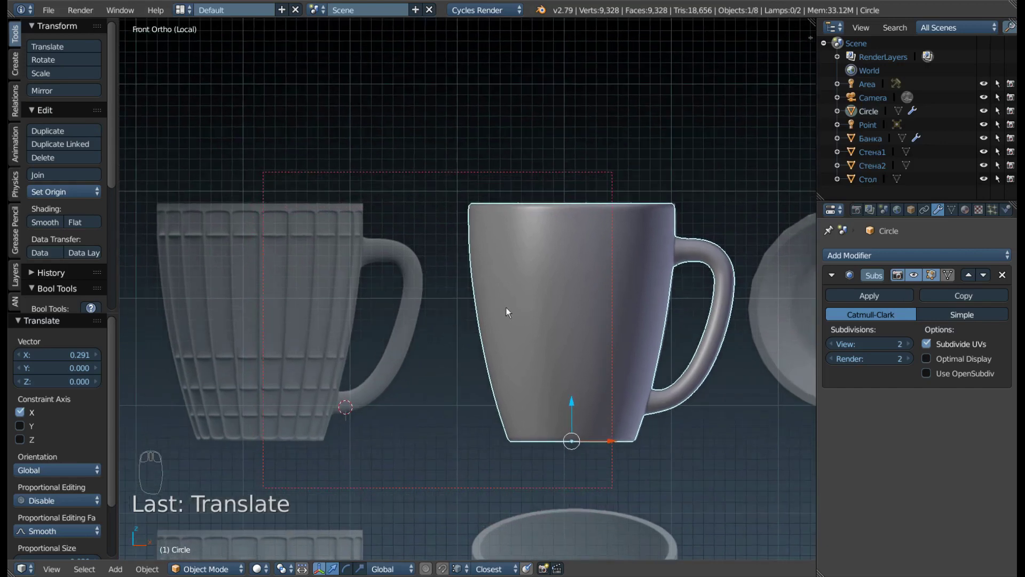
- Cut an edge loop just below the rim, slide it up to the lip, and check the smoothed result
{"action": "key", "text": "Tab"}
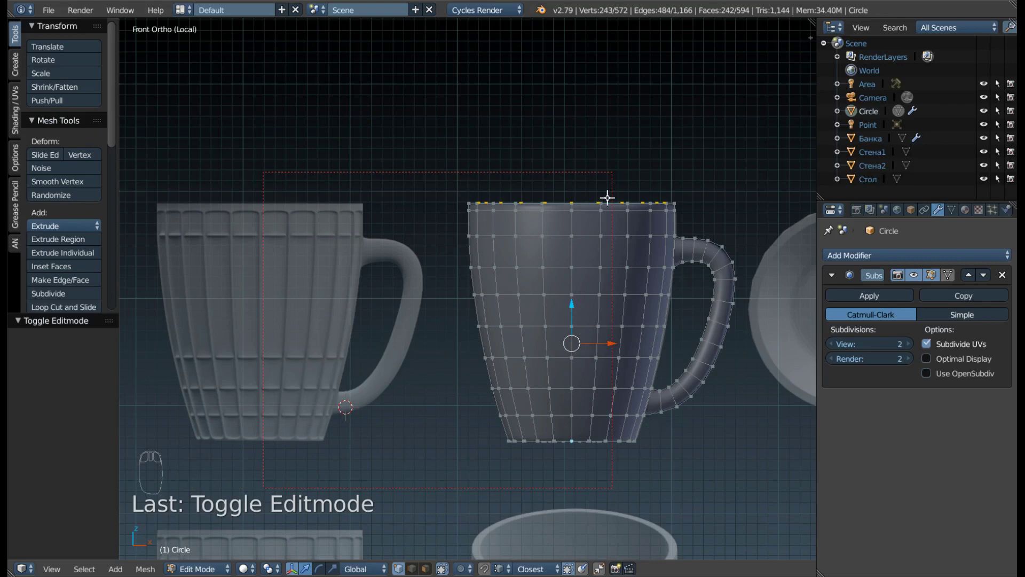
{"action": "left_click_drag", "start_coordinate": [632, 180], "coordinate": [744, 281]}
{"action": "key", "text": "ctrl+r"}
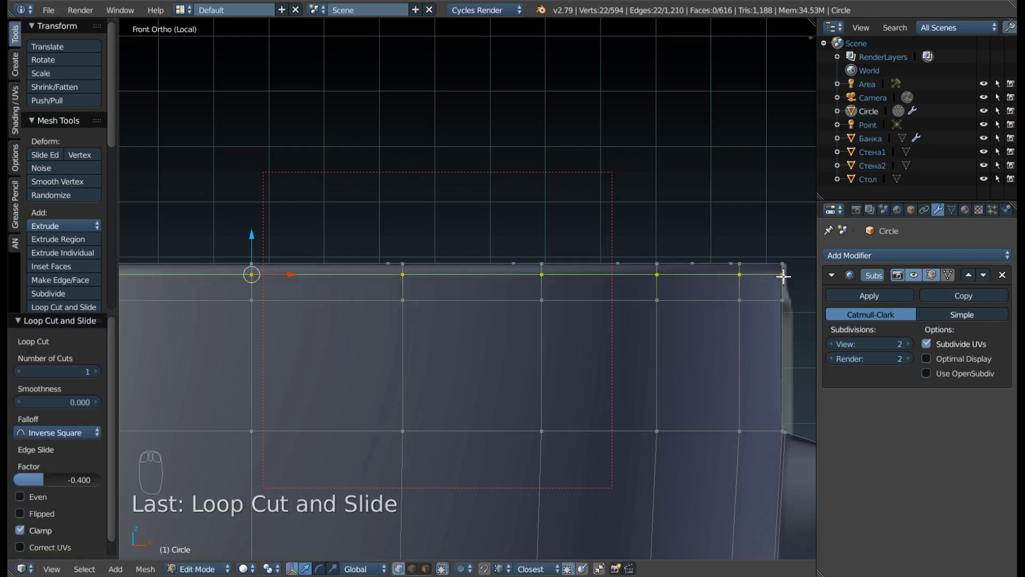
{"action": "left_click_drag", "start_coordinate": [582, 275], "coordinate": [496, 283]}
{"action": "key", "text": "ctrl+r"}
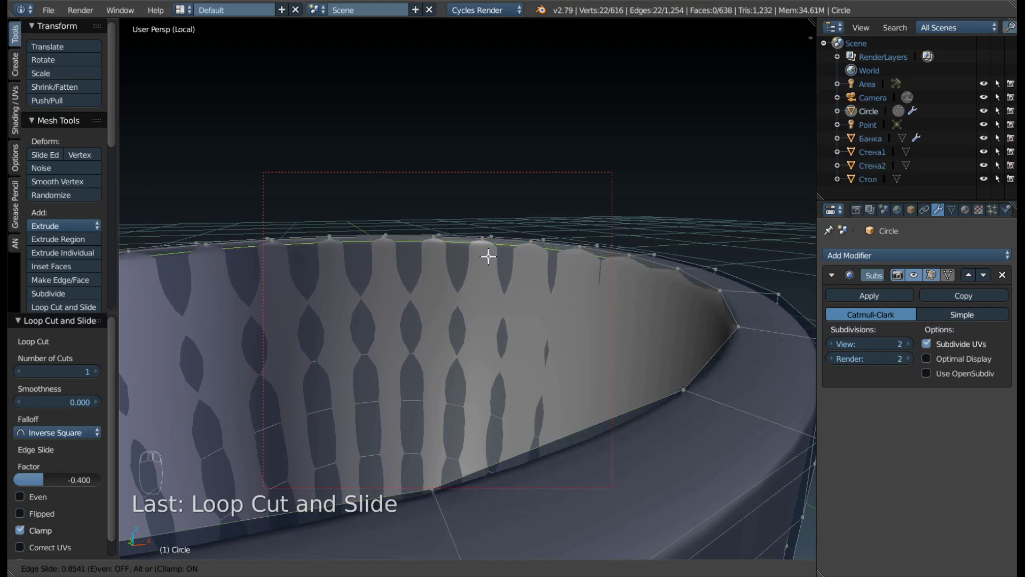
{"action": "middle_click", "coordinate": [636, 298]}
{"action": "key", "text": "Tab"}
- Cut a loop around the outer wall and slide it up toward the outer rim edge
{"action": "left_click_drag", "start_coordinate": [564, 304], "coordinate": [559, 275]}
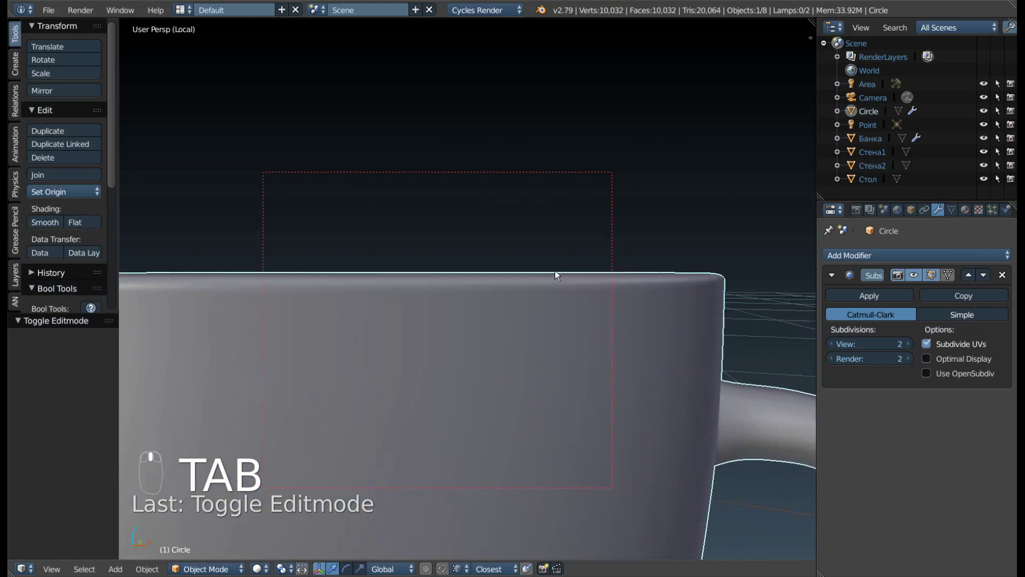
{"action": "left_click_drag", "start_coordinate": [694, 324], "coordinate": [623, 299]}
{"action": "scroll", "scroll_direction": "down", "scroll_amount": 3}
{"action": "left_click_drag", "start_coordinate": [615, 294], "coordinate": [667, 345]}
{"action": "key", "text": "Tab"}
{"action": "middle_click", "coordinate": [679, 331]}
{"action": "left_click_drag", "start_coordinate": [668, 326], "coordinate": [686, 330]}
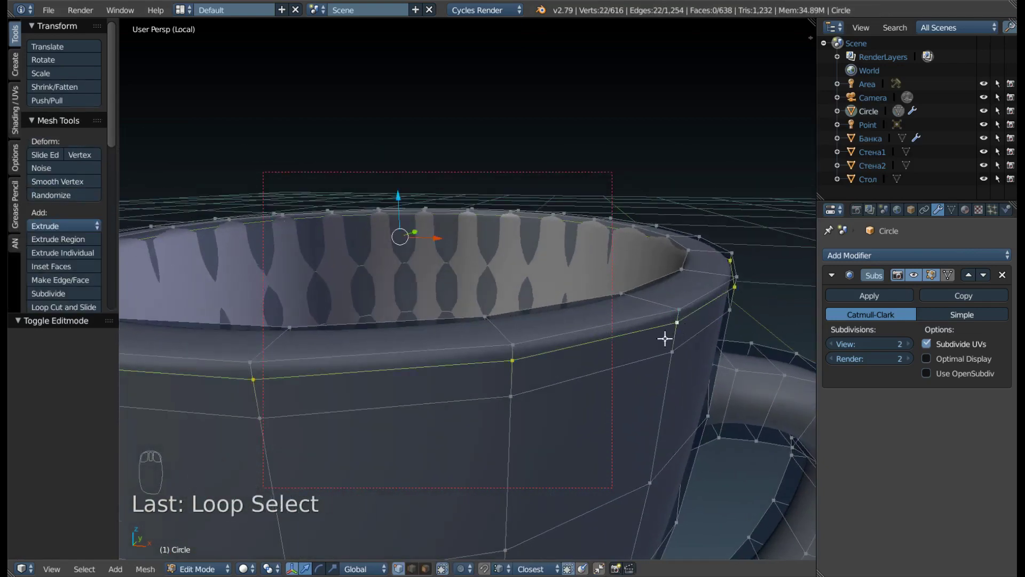
{"action": "key", "text": "g"}
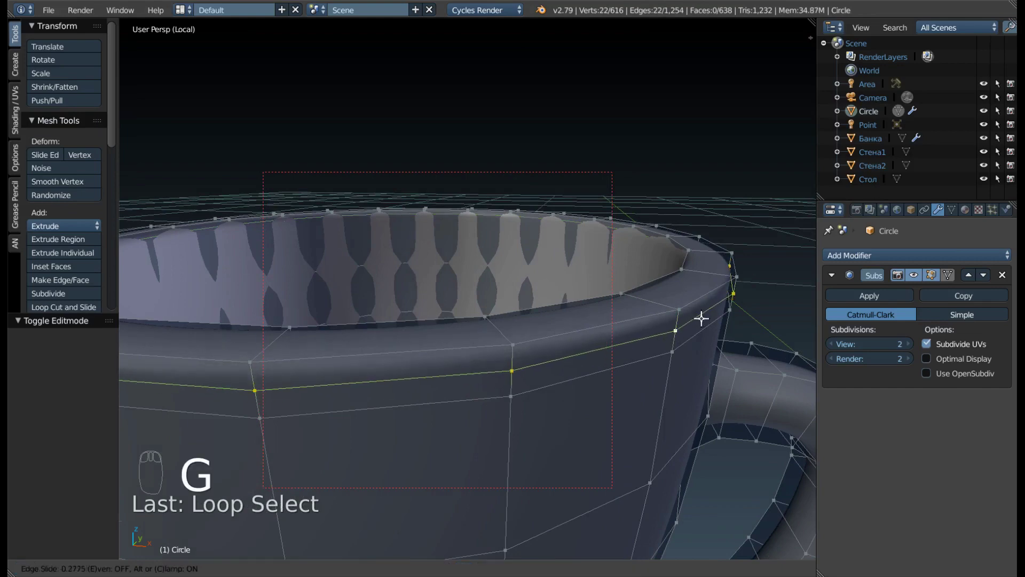
{"action": "left_click_drag", "start_coordinate": [578, 331], "coordinate": [915, 281]}
- Tighten the outer lip loop with an edge slide and return to Object Mode to view the whole mug
{"action": "left_click_drag", "start_coordinate": [663, 275], "coordinate": [365, 209]}
{"action": "left_click_drag", "start_coordinate": [446, 208], "coordinate": [540, 266]}
{"action": "left_click_drag", "start_coordinate": [539, 266], "coordinate": [640, 281]}
{"action": "right_click", "coordinate": [551, 265]}
{"action": "right_click", "coordinate": [561, 261]}
{"action": "key", "text": "g"}
{"action": "left_click_drag", "start_coordinate": [634, 282], "coordinate": [478, 295]}
{"action": "key", "text": "Tab"}
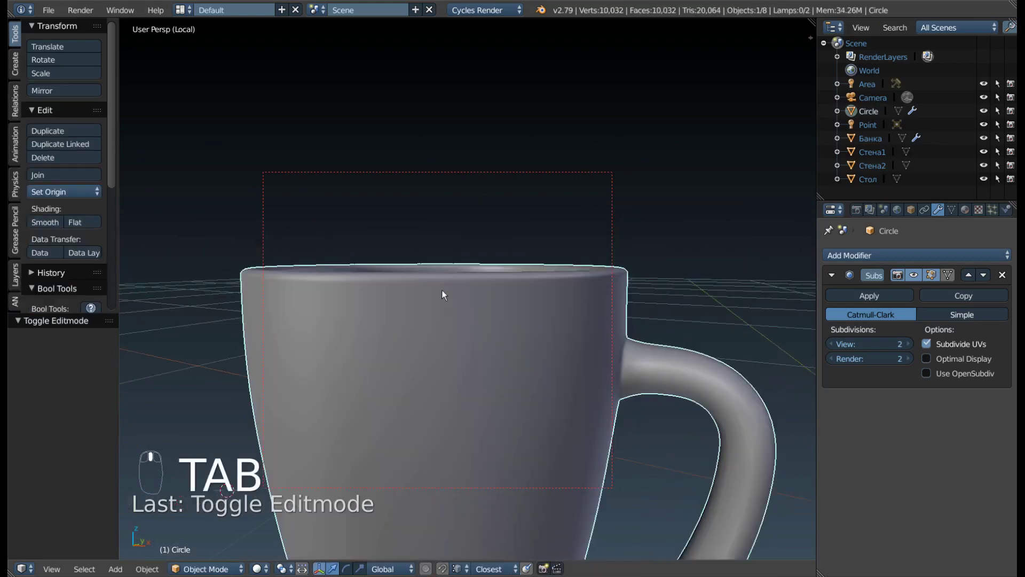
{"action": "left_click_drag", "start_coordinate": [471, 326], "coordinate": [542, 386]}
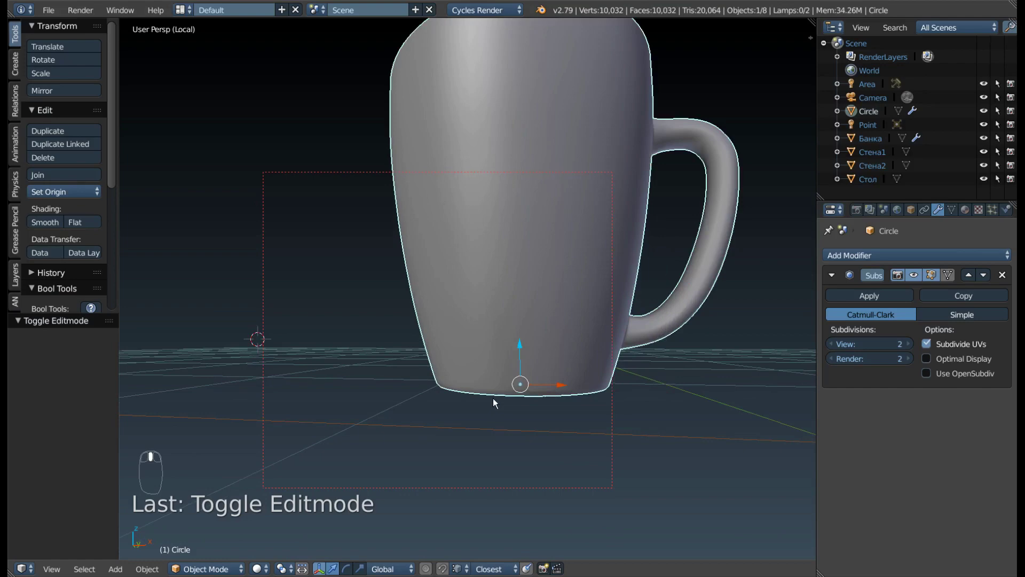
- Enter Edit Mode and add an edge loop near the mug's base corner
{"action": "key", "text": "KP_1"}
{"action": "key", "text": "Tab"}
{"action": "middle_click", "coordinate": [537, 373]}
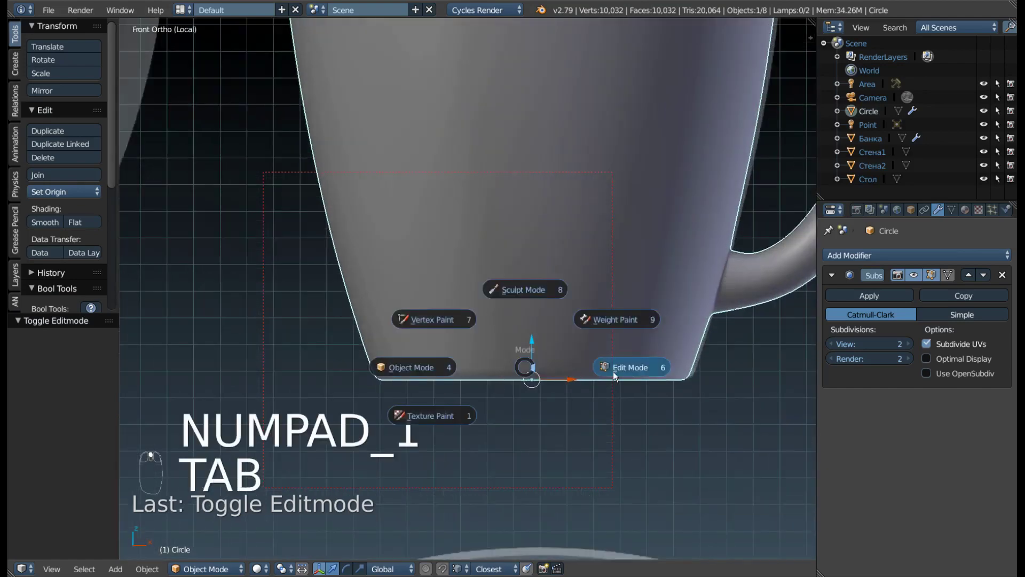
{"action": "middle_click", "coordinate": [614, 370]}
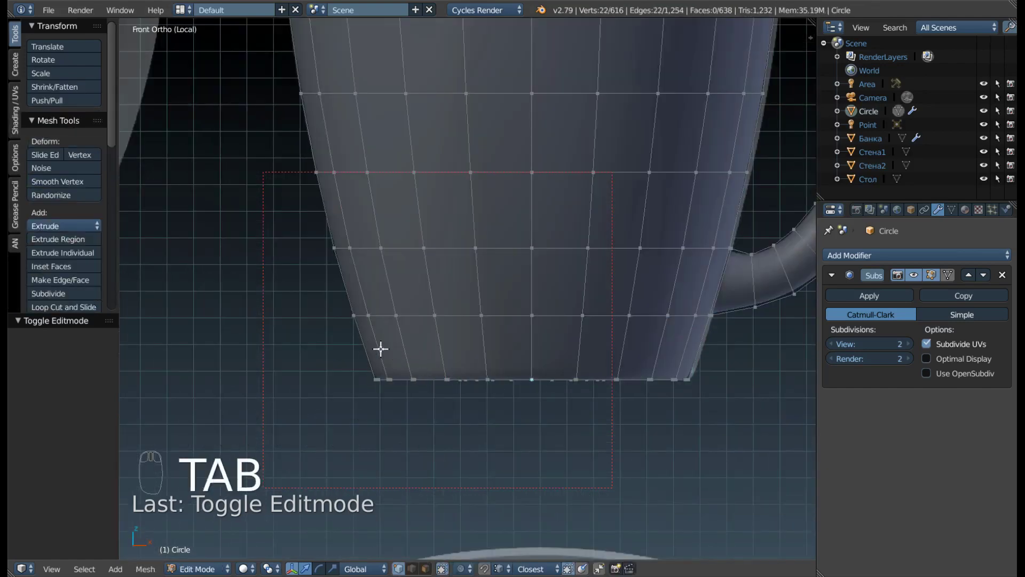
{"action": "middle_click", "coordinate": [369, 362]}
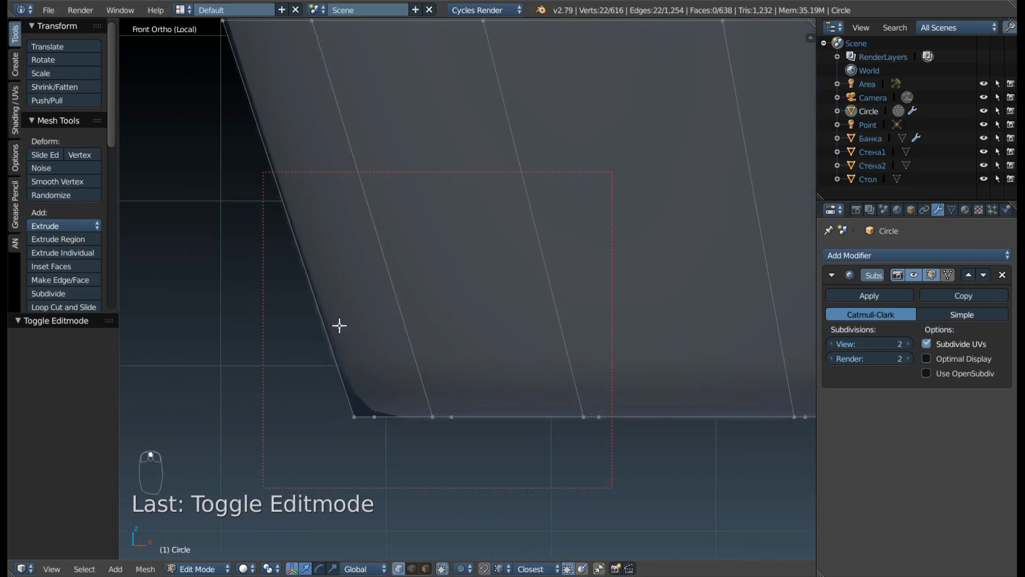
{"action": "left_click_drag", "start_coordinate": [311, 322], "coordinate": [307, 281]}
{"action": "key", "text": "ctrl+r"}
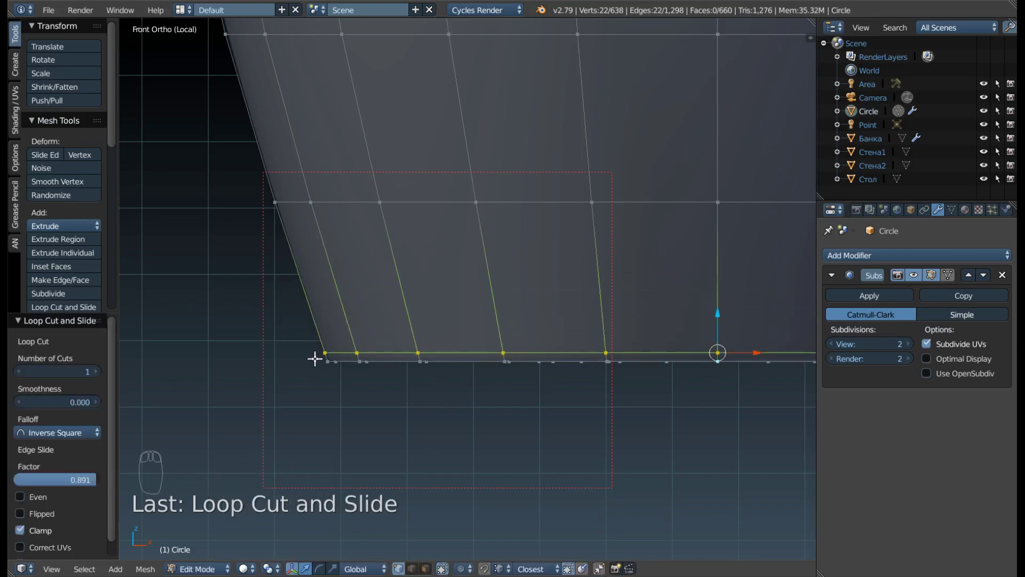
{"action": "key", "text": "Tab"}
- Orbit to inspect the mug's underside and base ring in Edit Mode
{"action": "left_click_drag", "start_coordinate": [362, 322], "coordinate": [570, 221]}
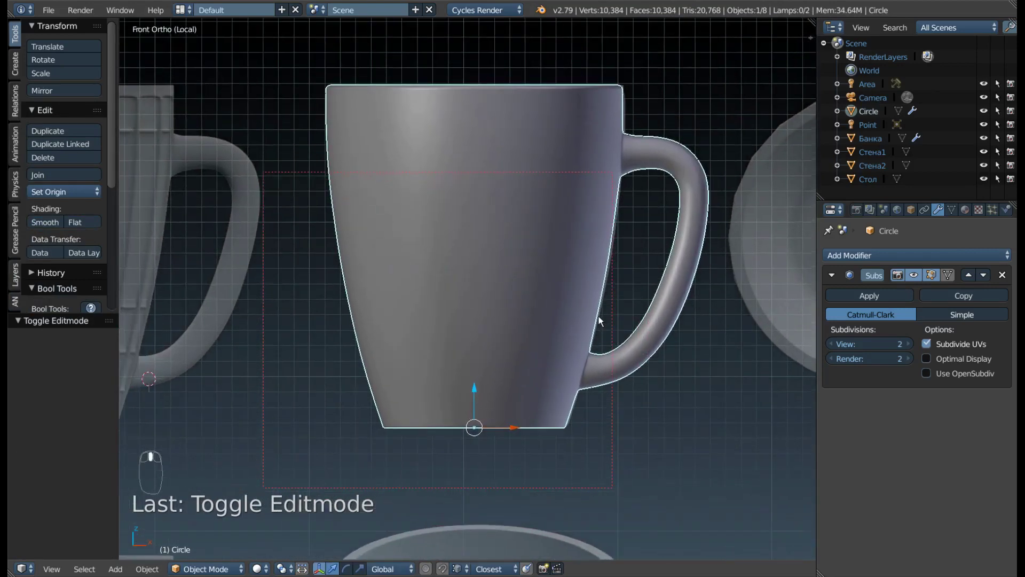
{"action": "left_click_drag", "start_coordinate": [398, 262], "coordinate": [221, 159]}
{"action": "left_click_drag", "start_coordinate": [489, 250], "coordinate": [588, 257]}
{"action": "key", "text": "Tab"}
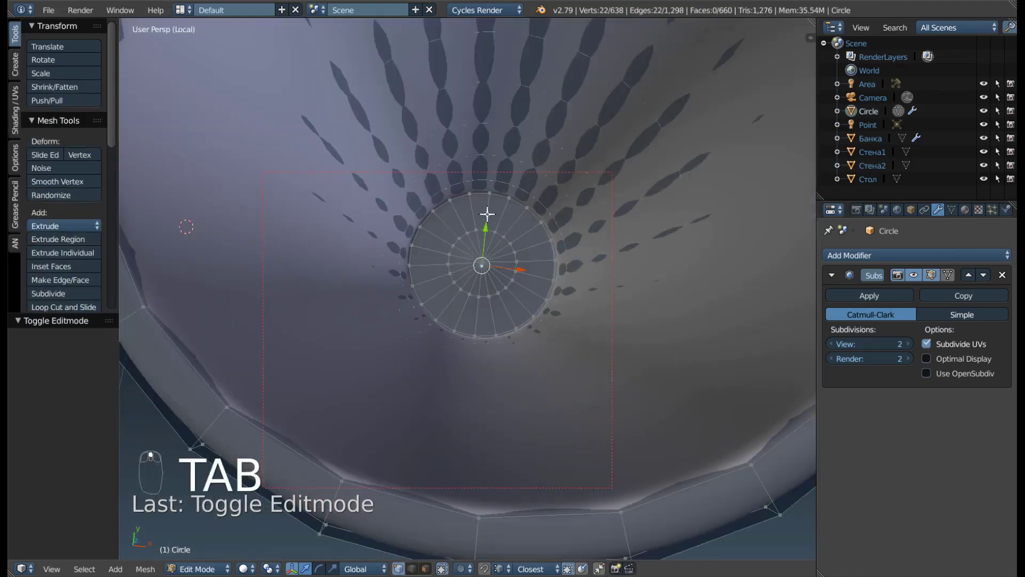
{"action": "left_click_drag", "start_coordinate": [484, 208], "coordinate": [355, 185]}
{"action": "left_click_drag", "start_coordinate": [340, 198], "coordinate": [331, 221]}
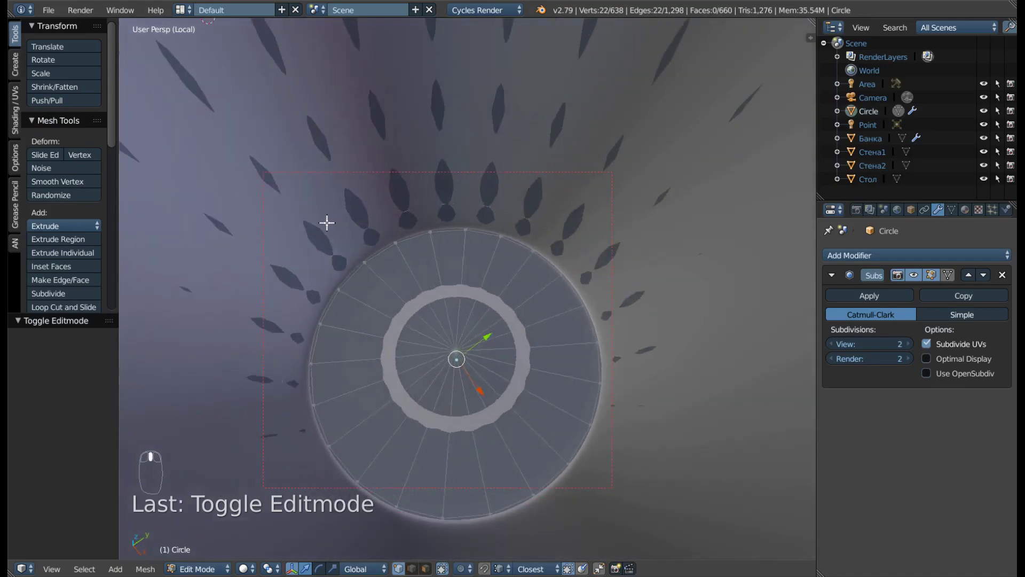
{"action": "middle_click", "coordinate": [514, 181]}
{"action": "left_click_drag", "start_coordinate": [502, 228], "coordinate": [503, 245]}
- Set the mug's face grid front-on in Front Ortho beside the fluted reference mug
{"action": "key", "text": "KP_1"}
{"action": "left_click_drag", "start_coordinate": [502, 245], "coordinate": [454, 277]}
{"action": "middle_click", "coordinate": [456, 285]}
{"action": "left_click_drag", "start_coordinate": [456, 292], "coordinate": [584, 323]}
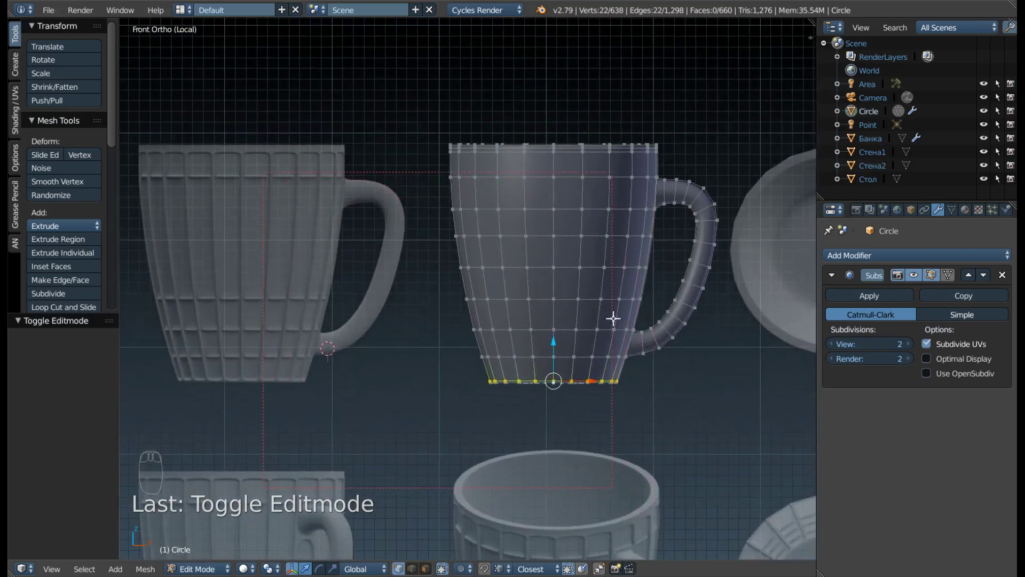
{"action": "key", "text": "Tab"}
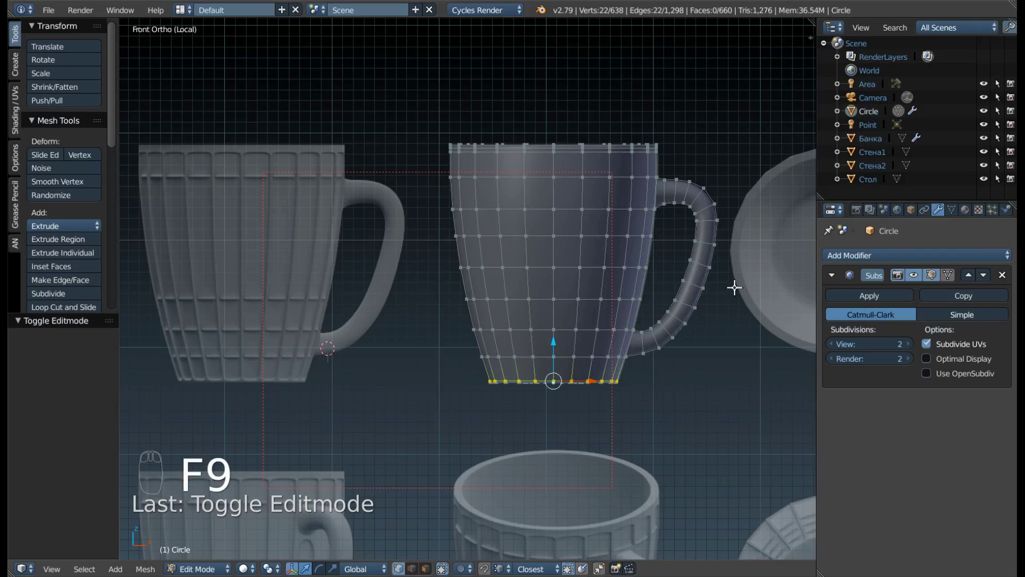
{"action": "key", "text": "F9"}
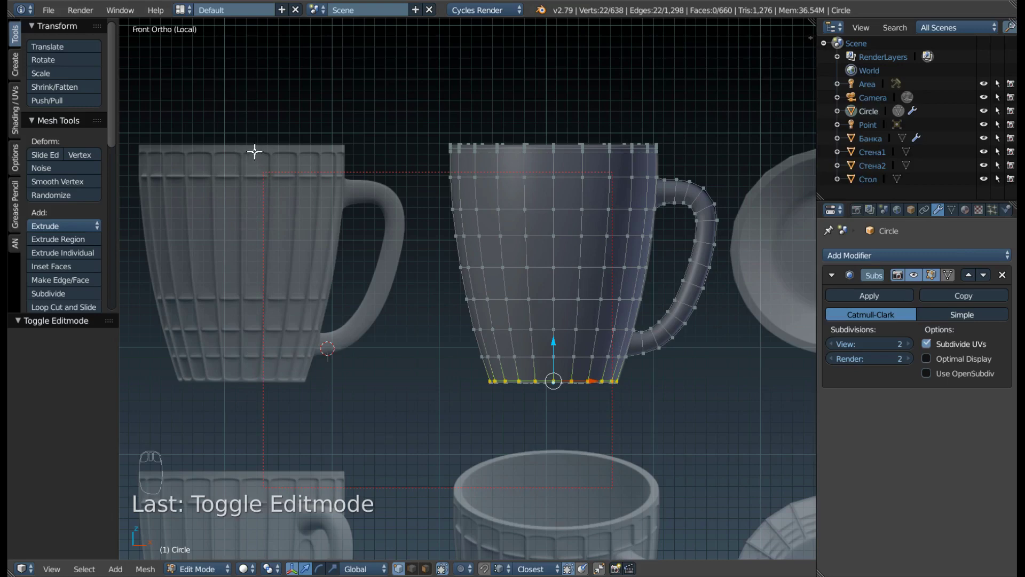
- Switch to Face select mode and select the first full vertical column of body faces
{"action": "left_click_drag", "start_coordinate": [653, 149], "coordinate": [415, 223]}
{"action": "key", "text": "ctrl+Tab"}
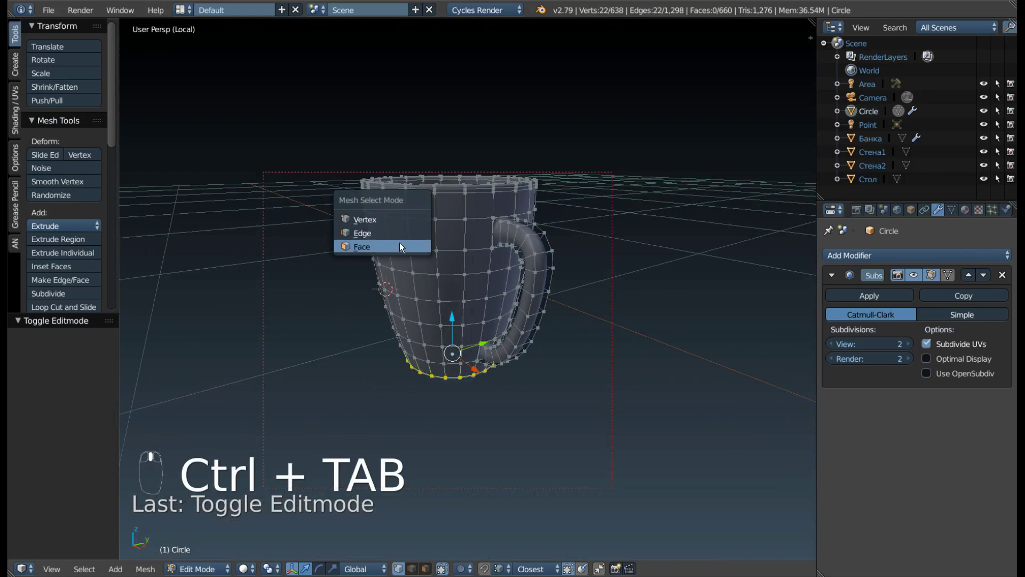
{"action": "middle_click", "coordinate": [404, 247]}
{"action": "left_click_drag", "start_coordinate": [472, 205], "coordinate": [442, 189]}
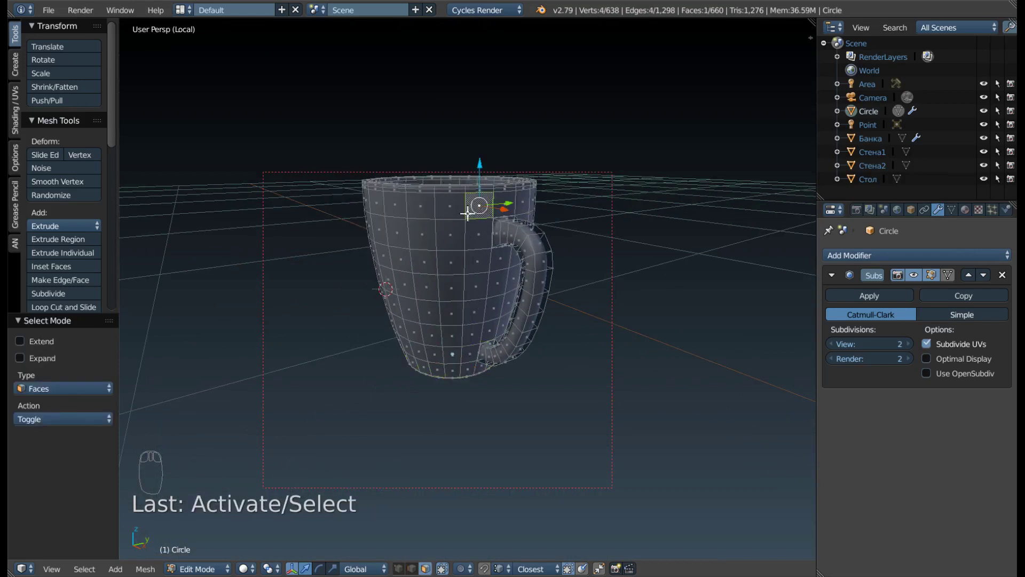
{"action": "left_click_drag", "start_coordinate": [475, 223], "coordinate": [461, 451]}
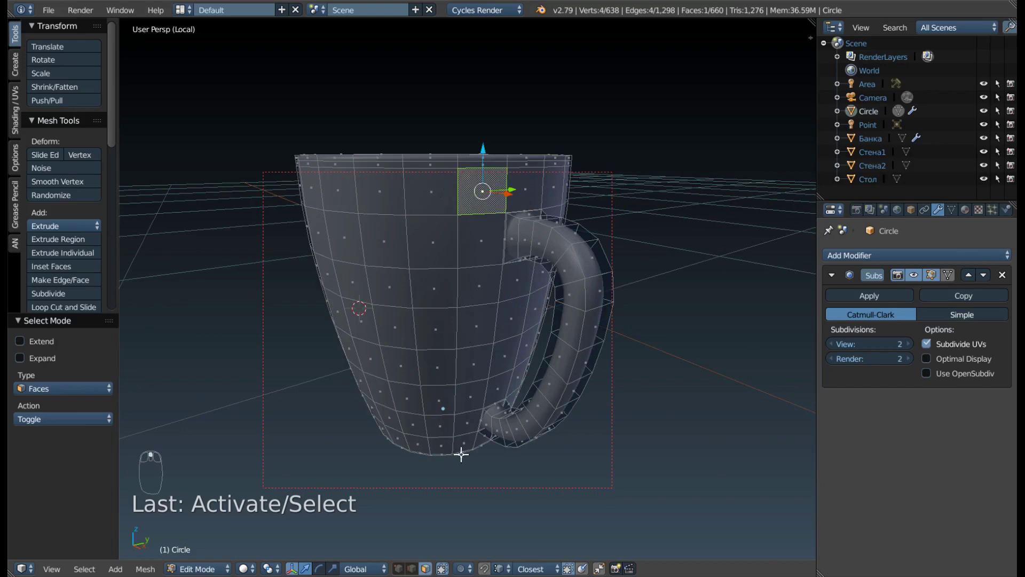
{"action": "left_click_drag", "start_coordinate": [464, 454], "coordinate": [469, 447]}
{"action": "left_click_drag", "start_coordinate": [469, 447], "coordinate": [463, 452]}
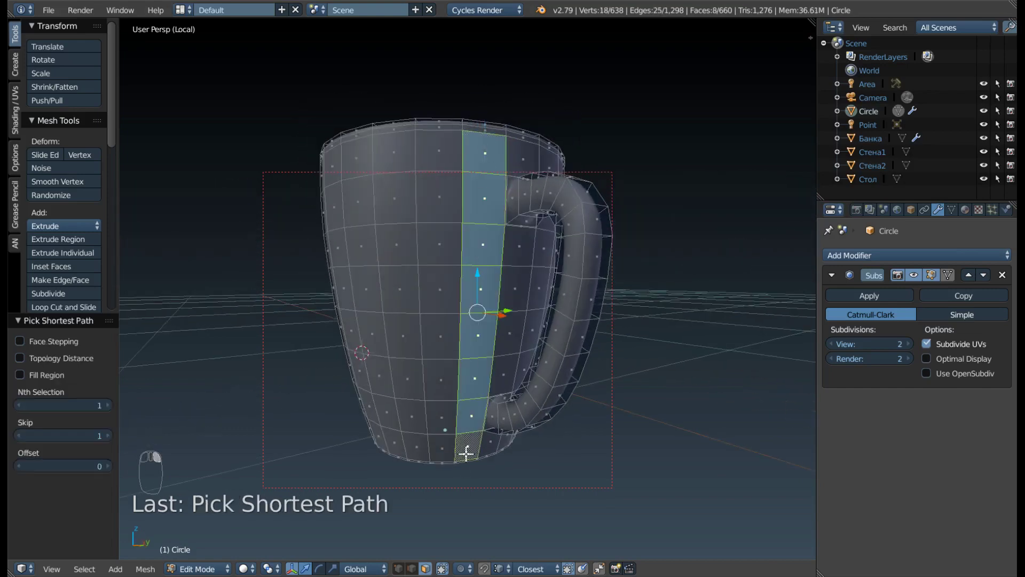
{"action": "middle_click", "coordinate": [486, 465]}
{"action": "scroll", "scroll_direction": "down", "scroll_amount": 3}
- Select further alternating vertical face columns around the front of the mug
{"action": "left_click_drag", "start_coordinate": [502, 390], "coordinate": [461, 180]}
{"action": "left_click_drag", "start_coordinate": [461, 181], "coordinate": [473, 227]}
{"action": "left_click_drag", "start_coordinate": [465, 414], "coordinate": [467, 415]}
{"action": "left_click_drag", "start_coordinate": [468, 416], "coordinate": [514, 421]}
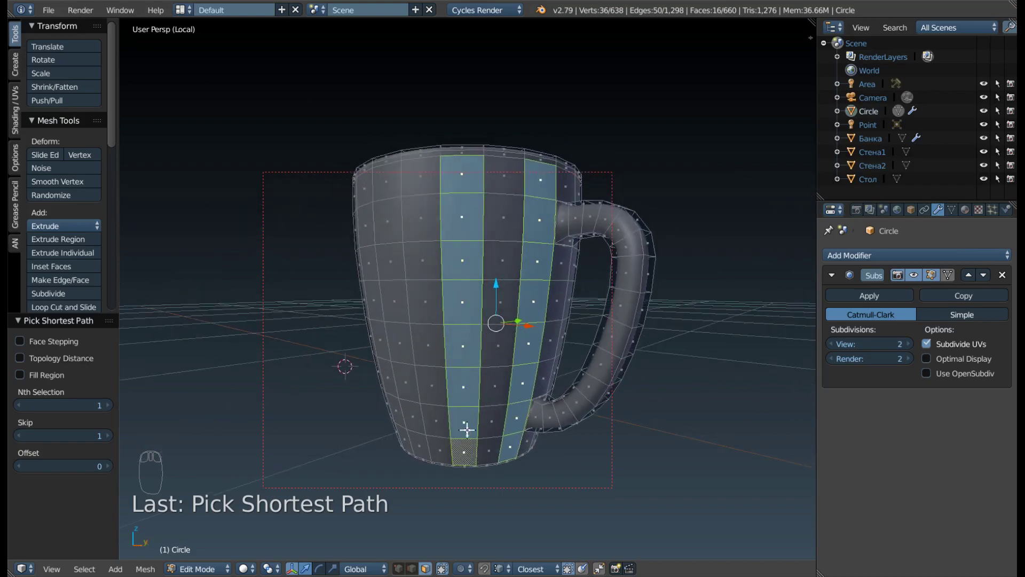
{"action": "left_click_drag", "start_coordinate": [373, 317], "coordinate": [459, 218]}
{"action": "left_click_drag", "start_coordinate": [445, 210], "coordinate": [440, 469]}
{"action": "left_click_drag", "start_coordinate": [446, 463], "coordinate": [363, 412]}
{"action": "left_click_drag", "start_coordinate": [384, 355], "coordinate": [463, 351]}
{"action": "left_click_drag", "start_coordinate": [437, 205], "coordinate": [338, 348]}
{"action": "middle_click", "coordinate": [338, 348]}
- Extend the alternating column selection around the side and back of the mug
{"action": "left_click", "coordinate": [380, 271]}
{"action": "right_click", "coordinate": [380, 271]}
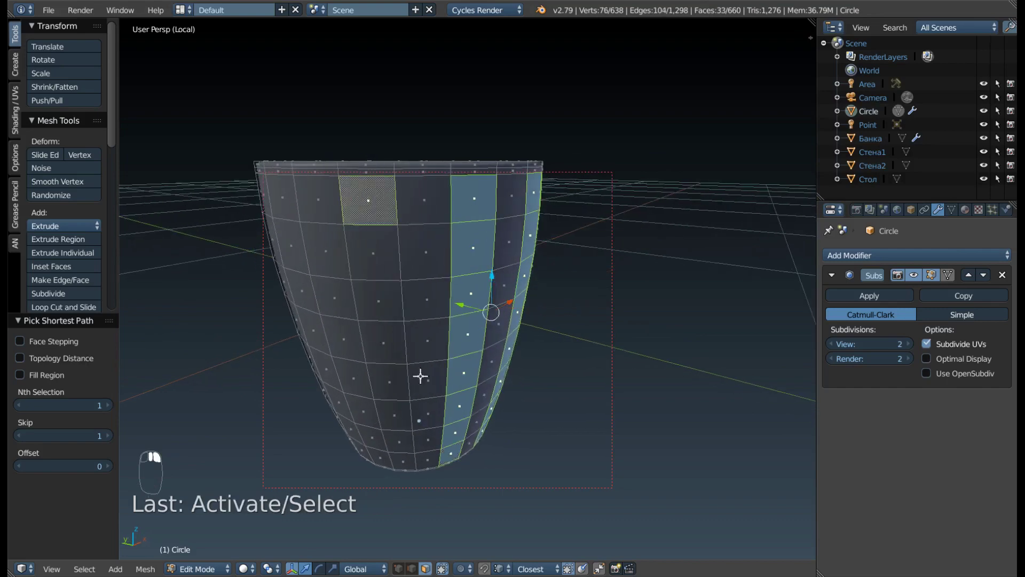
{"action": "right_click", "coordinate": [404, 456]}
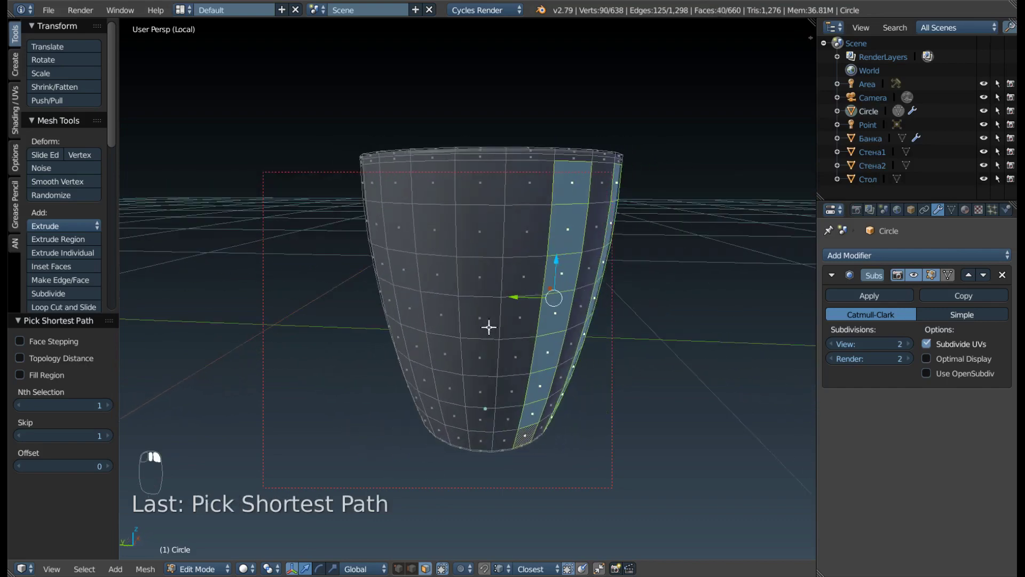
{"action": "right_click", "coordinate": [481, 436]}
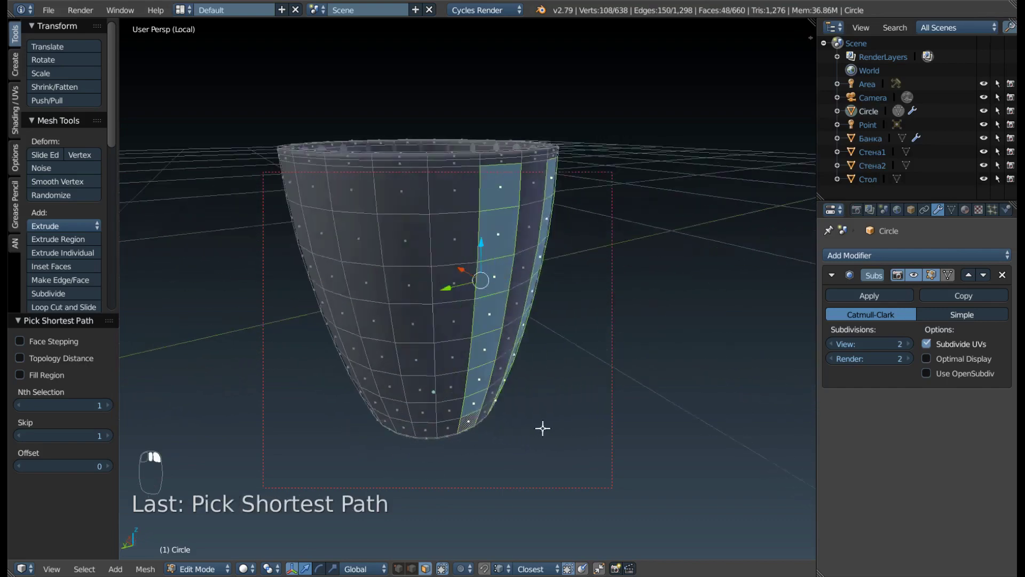
{"action": "left_click", "coordinate": [428, 426]}
{"action": "left_click", "coordinate": [380, 472]}
{"action": "right_click", "coordinate": [332, 441]}
{"action": "left_click", "coordinate": [349, 436]}
{"action": "right_click", "coordinate": [491, 393]}
{"action": "right_click", "coordinate": [491, 417]}
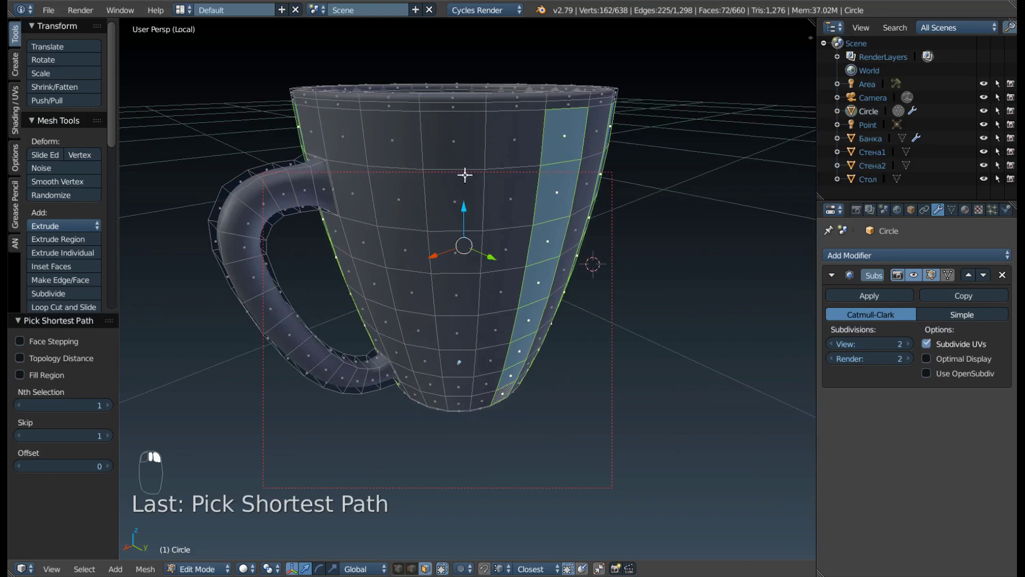
{"action": "right_click", "coordinate": [465, 401]}
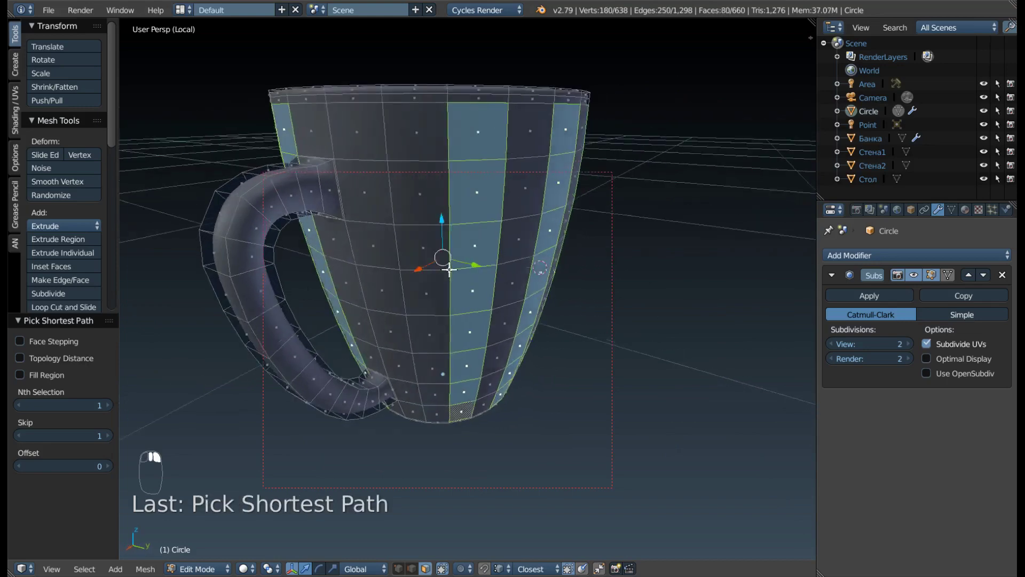
- Add the remaining alternating columns behind the handle and check the full selection ring
{"action": "middle_click", "coordinate": [417, 420]}
{"action": "right_click", "coordinate": [417, 429]}
{"action": "left_click_drag", "start_coordinate": [351, 341], "coordinate": [352, 341]}
{"action": "right_click", "coordinate": [352, 340]}
{"action": "middle_click", "coordinate": [351, 322]}
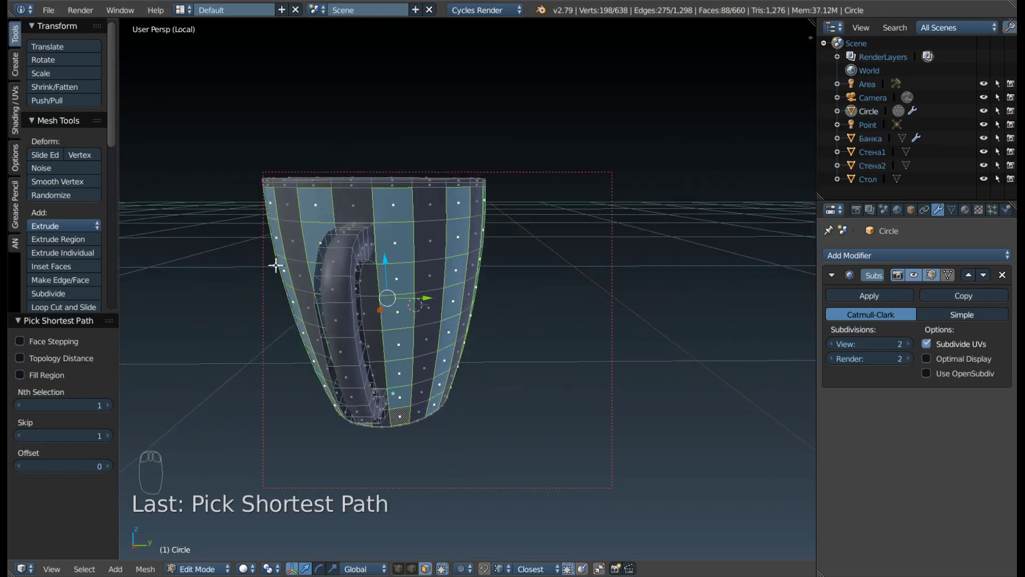
{"action": "scroll", "scroll_direction": "up", "scroll_amount": 3}
{"action": "scroll", "scroll_direction": "up", "scroll_amount": 3}
{"action": "scroll", "scroll_direction": "down", "scroll_amount": 3}
{"action": "left_click_drag", "start_coordinate": [323, 241], "coordinate": [404, 229]}
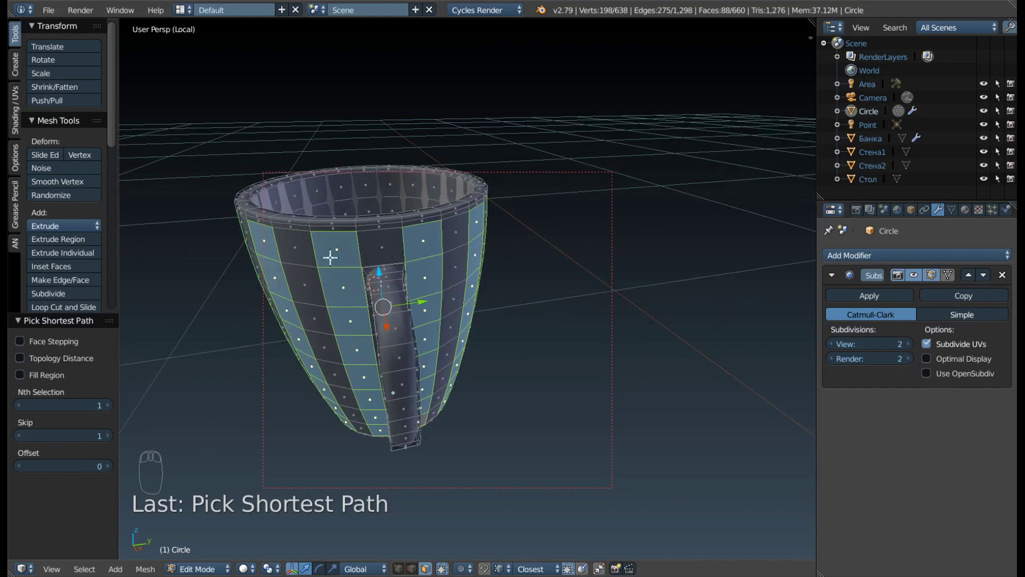
- Inset the alternating face columns with a narrow border, then select a single top face
{"action": "left_click_drag", "start_coordinate": [289, 254], "coordinate": [315, 229]}
{"action": "left_click_drag", "start_coordinate": [328, 235], "coordinate": [599, 158]}
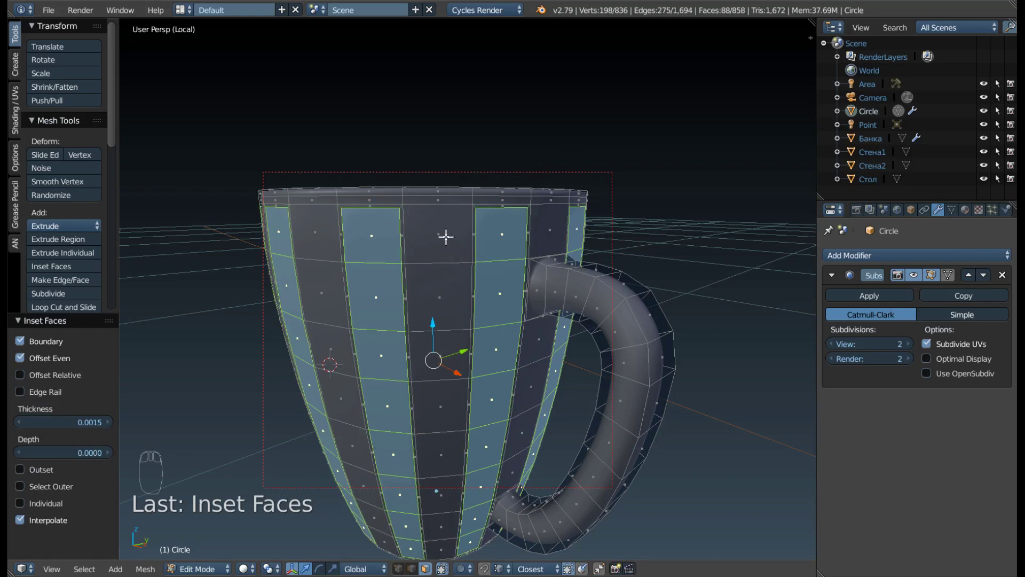
{"action": "left_click_drag", "start_coordinate": [439, 236], "coordinate": [410, 444]}
{"action": "left_click_drag", "start_coordinate": [411, 444], "coordinate": [458, 78]}
- Select the first alternating columns of inset panel faces on the near side of the mug
{"action": "middle_click", "coordinate": [440, 68]}
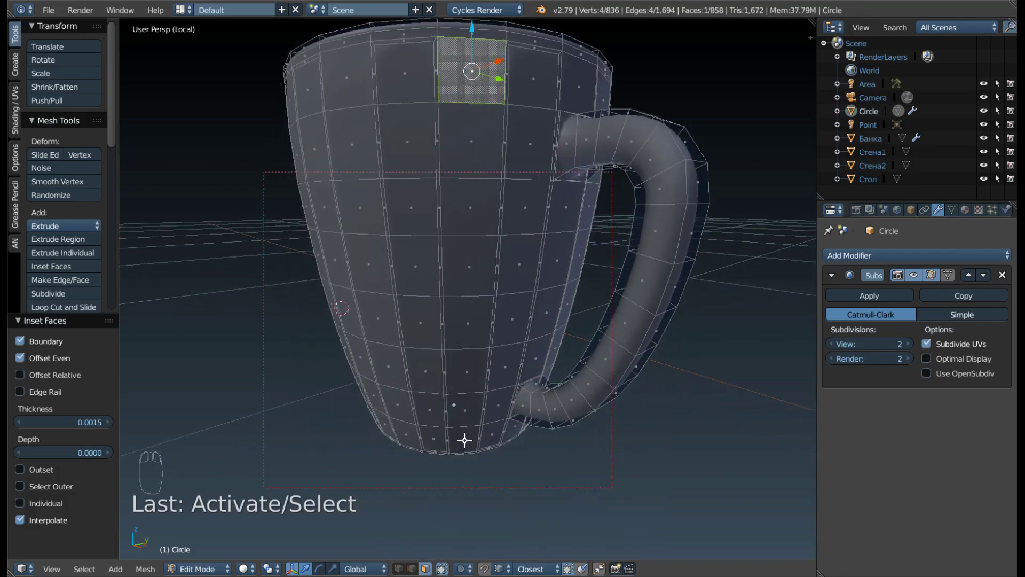
{"action": "left_click_drag", "start_coordinate": [464, 438], "coordinate": [409, 264]}
{"action": "left_click_drag", "start_coordinate": [402, 263], "coordinate": [379, 140]}
{"action": "left_click_drag", "start_coordinate": [378, 140], "coordinate": [386, 87]}
{"action": "left_click_drag", "start_coordinate": [434, 482], "coordinate": [409, 486]}
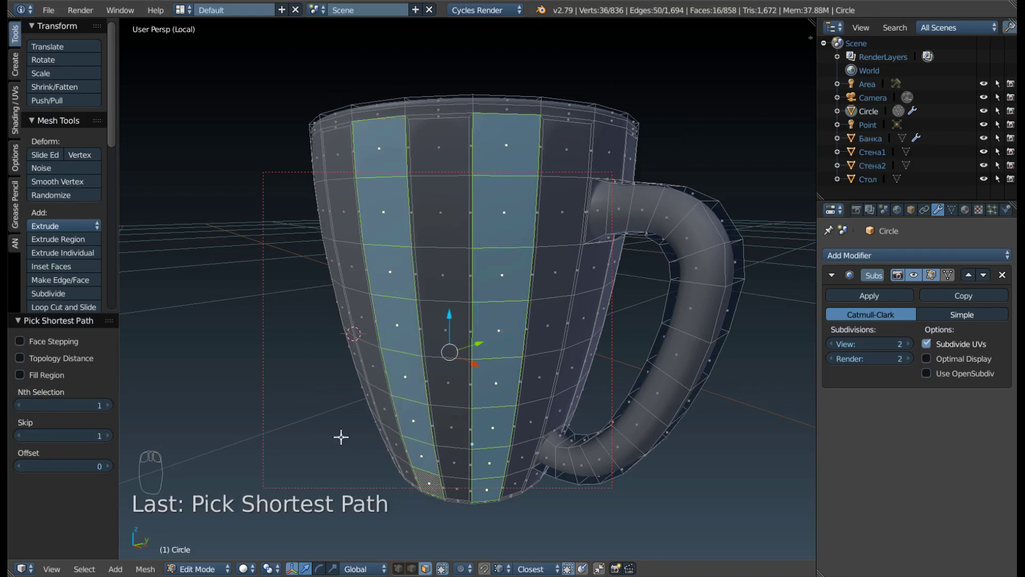
{"action": "middle_click", "coordinate": [315, 354]}
{"action": "middle_click", "coordinate": [452, 172]}
{"action": "right_click", "coordinate": [457, 341]}
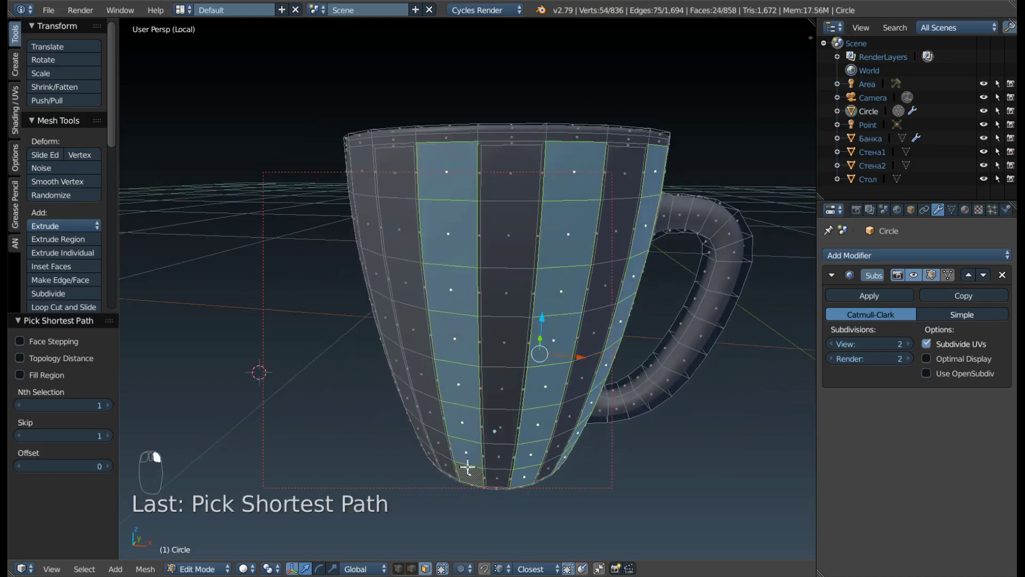
{"action": "middle_click", "coordinate": [412, 378]}
{"action": "left_click_drag", "start_coordinate": [444, 361], "coordinate": [469, 448]}
{"action": "left_click_drag", "start_coordinate": [444, 362], "coordinate": [468, 439]}
- Continue selecting alternating panel columns around toward the handle, reaching 80 faces
{"action": "right_click", "coordinate": [468, 438]}
{"action": "left_click_drag", "start_coordinate": [462, 426], "coordinate": [385, 509]}
{"action": "left_click_drag", "start_coordinate": [418, 349], "coordinate": [454, 416]}
{"action": "left_click_drag", "start_coordinate": [409, 353], "coordinate": [373, 209]}
{"action": "left_click_drag", "start_coordinate": [313, 341], "coordinate": [385, 508]}
{"action": "left_click", "coordinate": [383, 335]}
{"action": "left_click", "coordinate": [391, 455]}
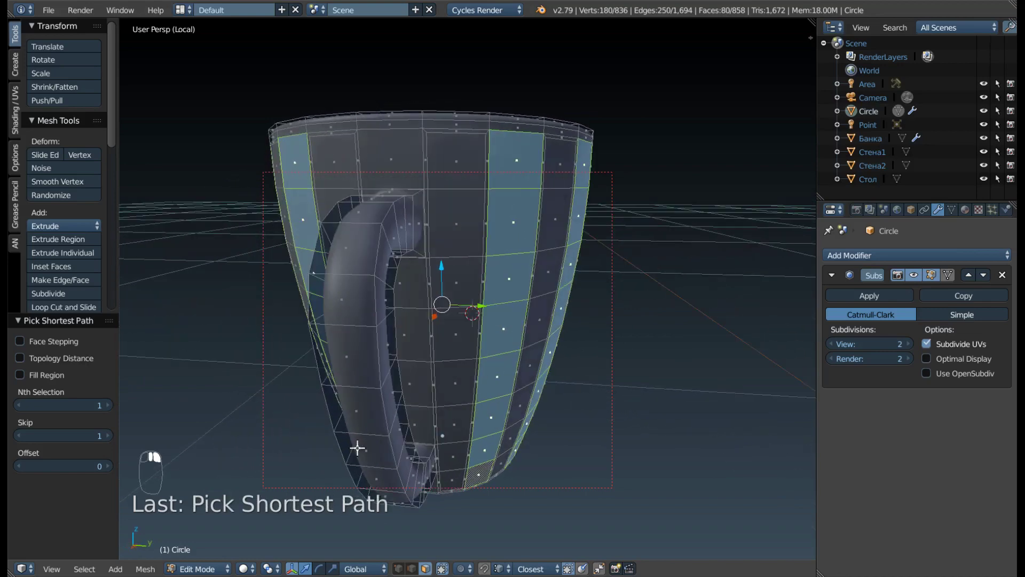
{"action": "left_click", "coordinate": [348, 398]}
{"action": "right_click", "coordinate": [347, 398]}
{"action": "middle_click", "coordinate": [338, 302]}
{"action": "left_click_drag", "start_coordinate": [392, 185], "coordinate": [417, 251]}
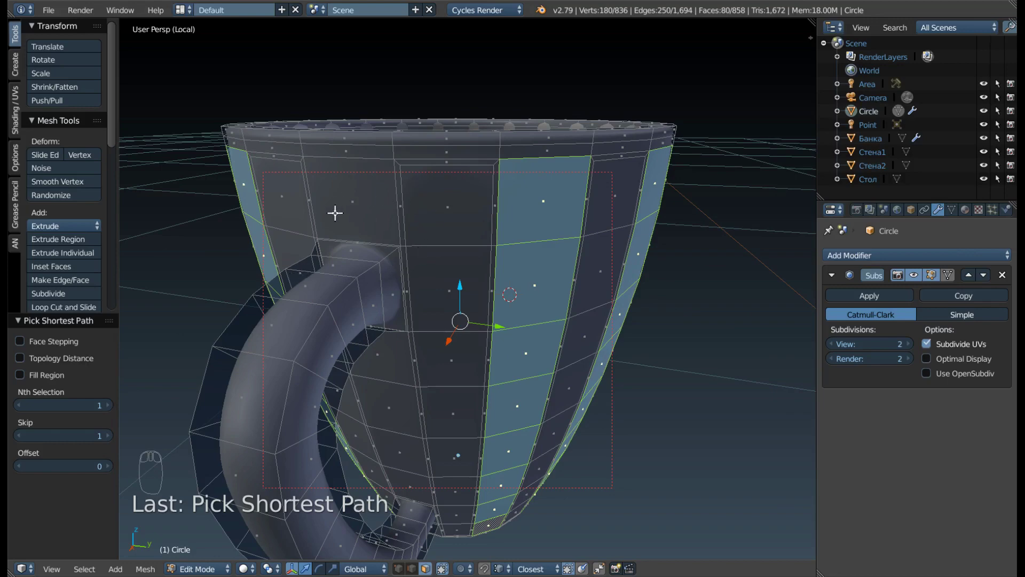
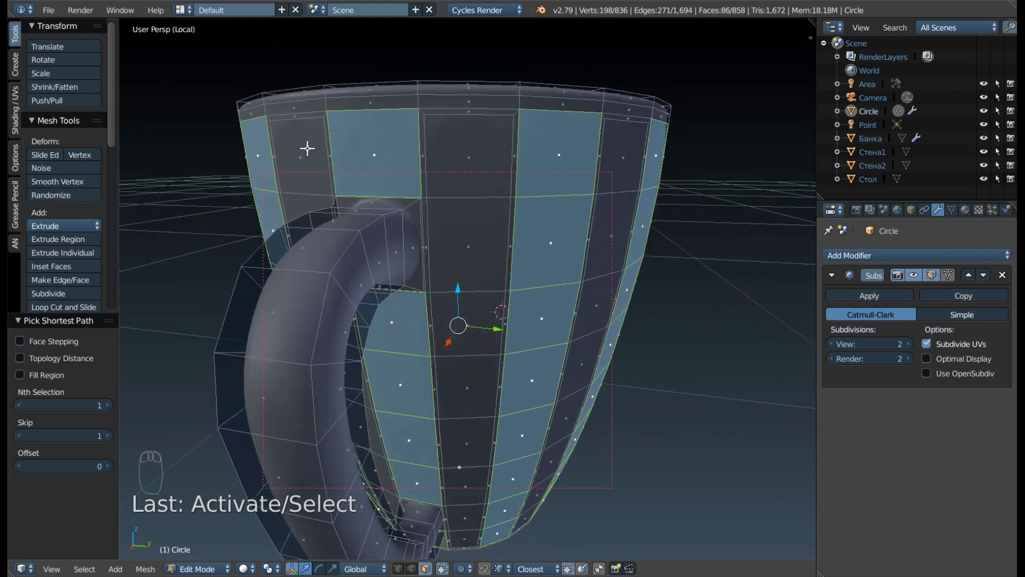
- Inset the selected panel faces again, setting the border width so each column splits into bordered panels
{"action": "scroll", "scroll_direction": "up", "scroll_amount": 3}
{"action": "left_click_drag", "start_coordinate": [341, 219], "coordinate": [394, 198]}
{"action": "left_click_drag", "start_coordinate": [415, 193], "coordinate": [604, 217]}
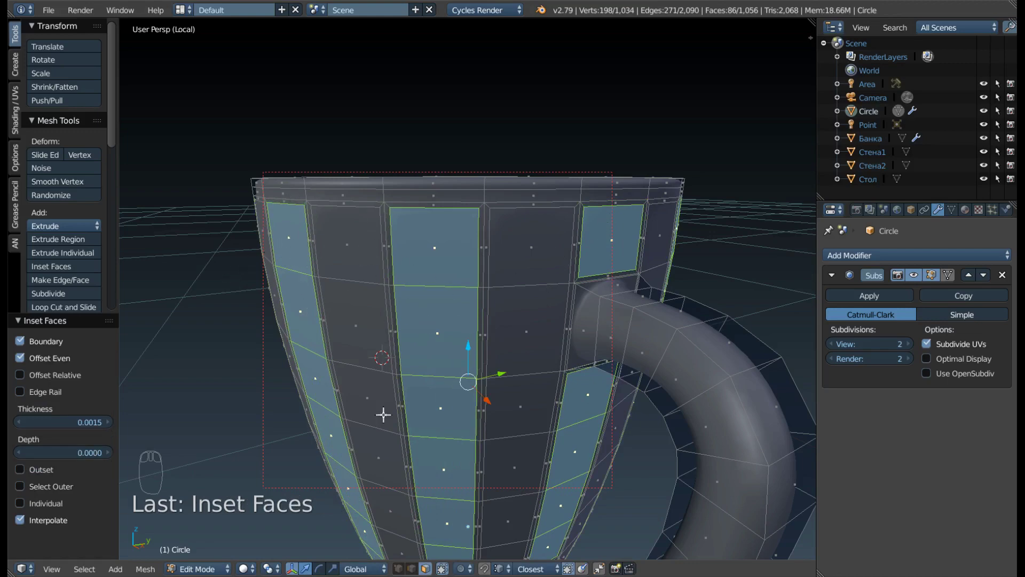
{"action": "left_click_drag", "start_coordinate": [556, 334], "coordinate": [520, 335]}
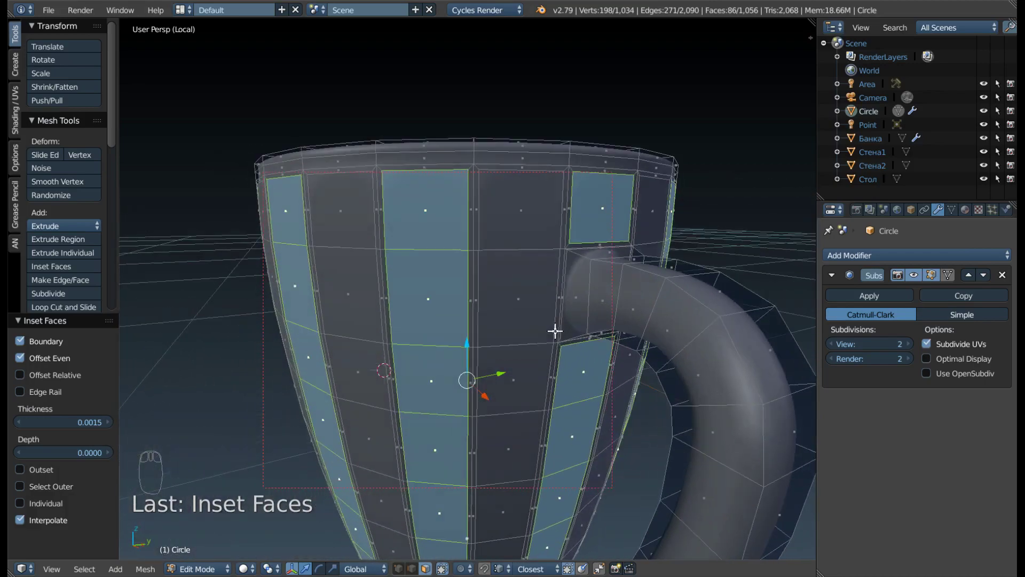
{"action": "scroll", "scroll_direction": "up", "scroll_amount": 3}
{"action": "middle_click", "coordinate": [522, 260]}
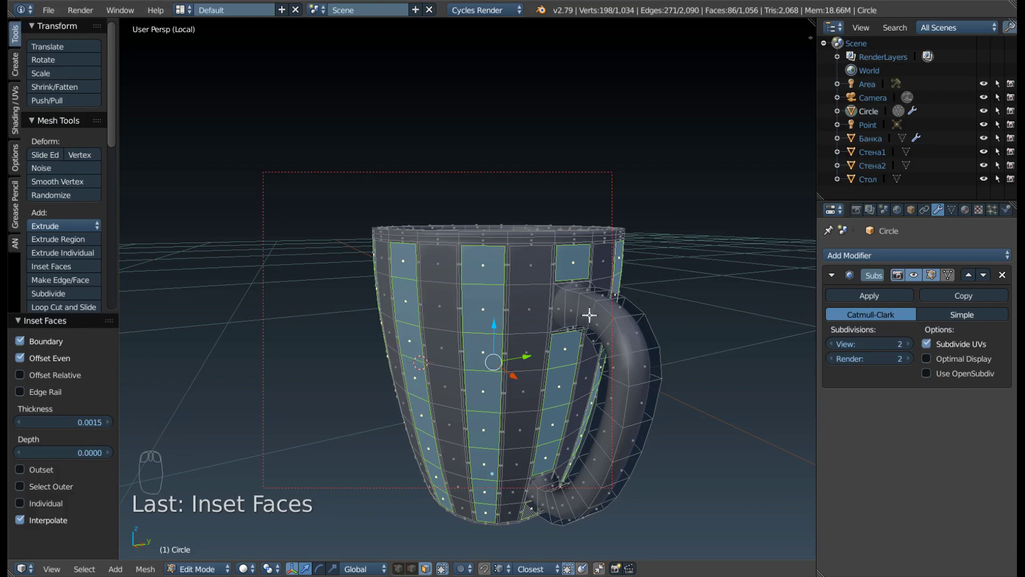
{"action": "left_click_drag", "start_coordinate": [584, 312], "coordinate": [432, 243]}
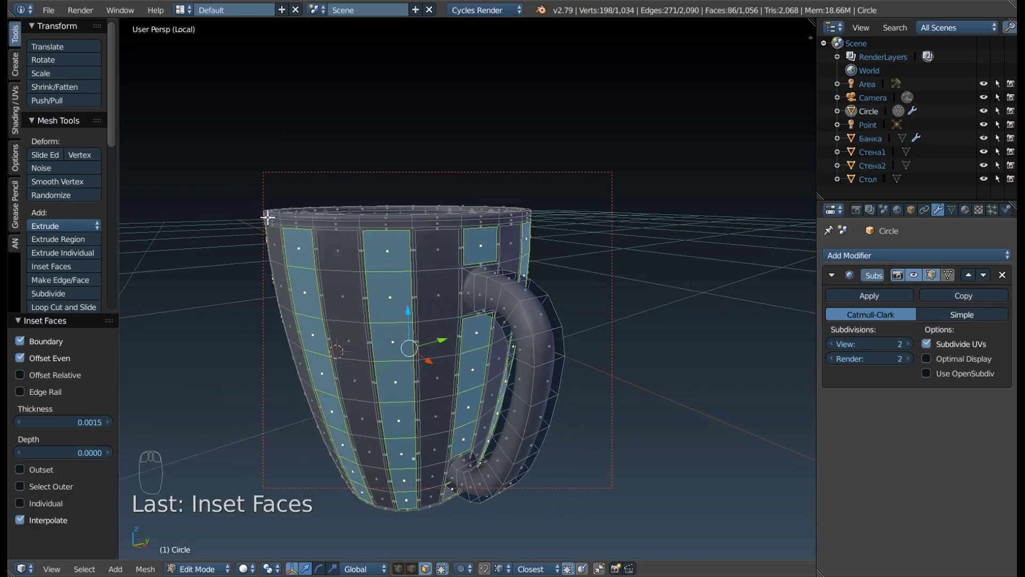
- Add the remaining panel faces to the selection, including the columns behind the handle
{"action": "key", "text": "F9"}
{"action": "left_click_drag", "start_coordinate": [435, 250], "coordinate": [446, 264]}
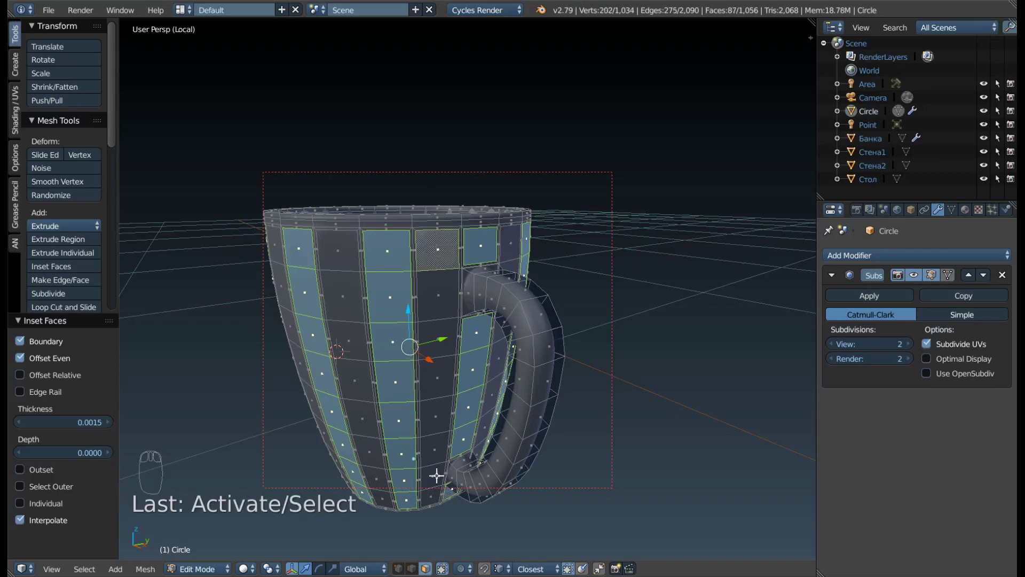
{"action": "left_click_drag", "start_coordinate": [432, 495], "coordinate": [388, 407]}
{"action": "middle_click", "coordinate": [388, 407]}
{"action": "left_click_drag", "start_coordinate": [429, 202], "coordinate": [452, 468]}
{"action": "left_click_drag", "start_coordinate": [452, 468], "coordinate": [414, 339]}
{"action": "left_click_drag", "start_coordinate": [372, 407], "coordinate": [384, 349]}
{"action": "middle_click", "coordinate": [381, 337]}
{"action": "right_click", "coordinate": [482, 444]}
{"action": "right_click", "coordinate": [504, 423]}
{"action": "left_click_drag", "start_coordinate": [405, 190], "coordinate": [484, 489]}
{"action": "left_click", "coordinate": [440, 318]}
{"action": "right_click", "coordinate": [415, 377]}
- Pick up the panels under the handle and the missed top panel, undoing one stray selection
{"action": "middle_click", "coordinate": [491, 421]}
{"action": "middle_click", "coordinate": [487, 514]}
{"action": "left_click_drag", "start_coordinate": [494, 424], "coordinate": [455, 450]}
{"action": "left_click", "coordinate": [455, 450]}
{"action": "middle_click", "coordinate": [388, 423]}
{"action": "left_click_drag", "start_coordinate": [405, 424], "coordinate": [500, 212]}
{"action": "left_click_drag", "start_coordinate": [278, 238], "coordinate": [505, 220]}
{"action": "left_click_drag", "start_coordinate": [411, 263], "coordinate": [542, 381]}
{"action": "left_click_drag", "start_coordinate": [543, 382], "coordinate": [549, 467]}
{"action": "left_click_drag", "start_coordinate": [549, 467], "coordinate": [460, 410]}
{"action": "left_click_drag", "start_coordinate": [501, 437], "coordinate": [557, 432]}
{"action": "key", "text": "ctrl+z"}
{"action": "left_click_drag", "start_coordinate": [495, 421], "coordinate": [508, 401]}
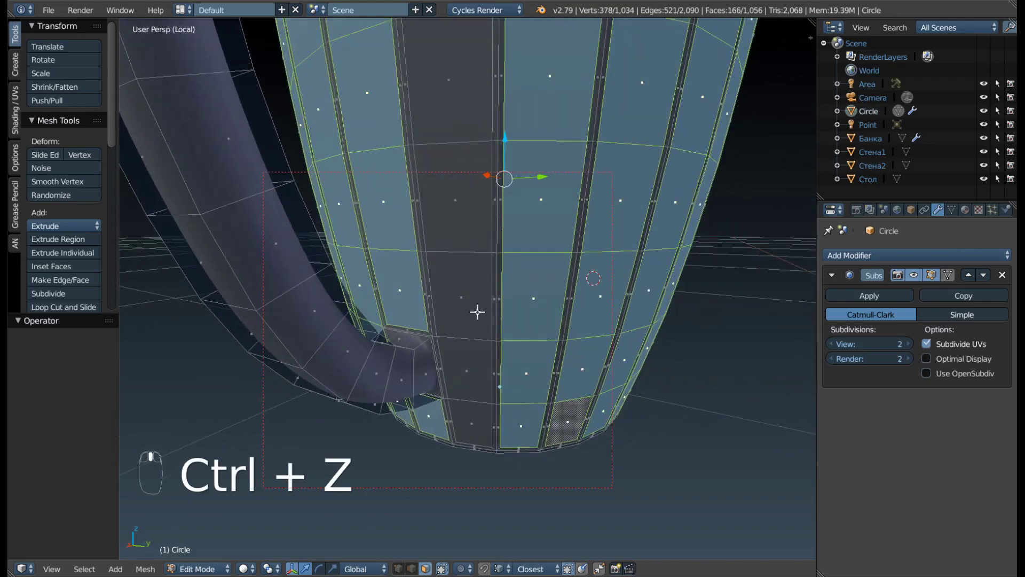
{"action": "left_click", "coordinate": [470, 164]}
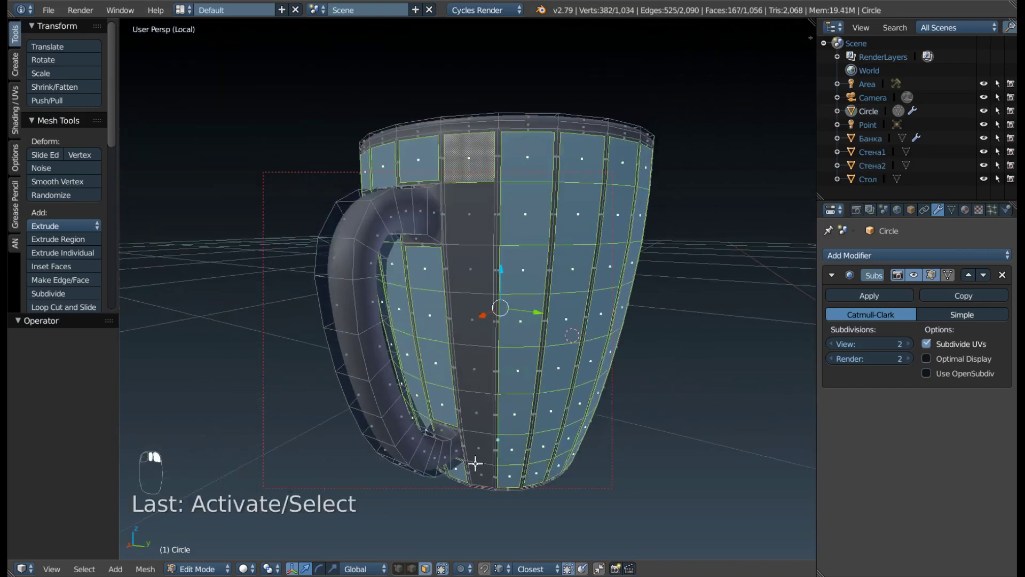
- Extrude the selected panels and shrink them inward by 0.002 to form recessed flutes
{"action": "left_click_drag", "start_coordinate": [478, 467], "coordinate": [346, 375]}
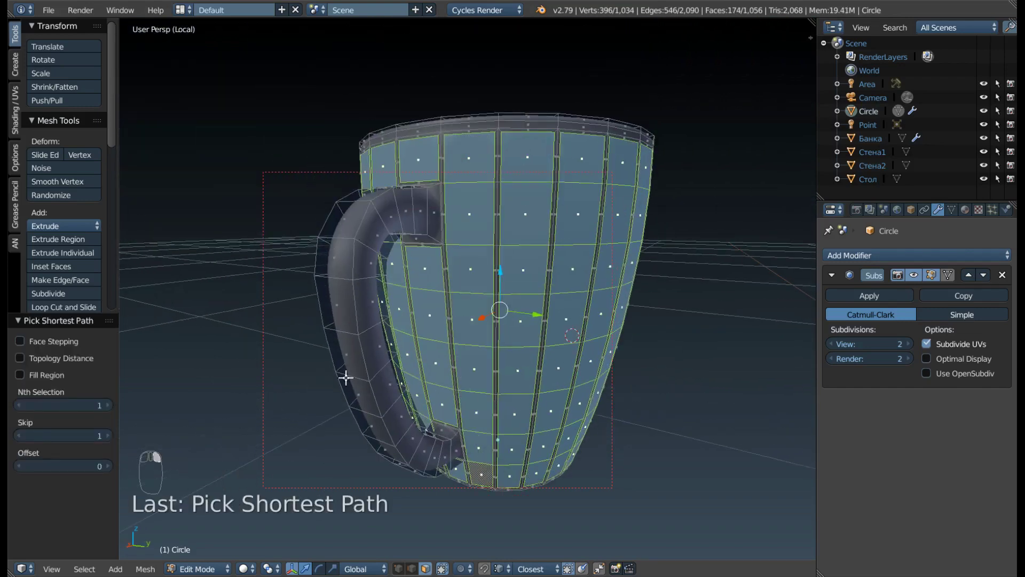
{"action": "left_click_drag", "start_coordinate": [317, 362], "coordinate": [412, 274]}
{"action": "left_click_drag", "start_coordinate": [424, 287], "coordinate": [391, 344]}
- Confirm the inward extrusion of the flutes and return to Object Mode via the mode pie menu
{"action": "key", "text": "alt+e"}
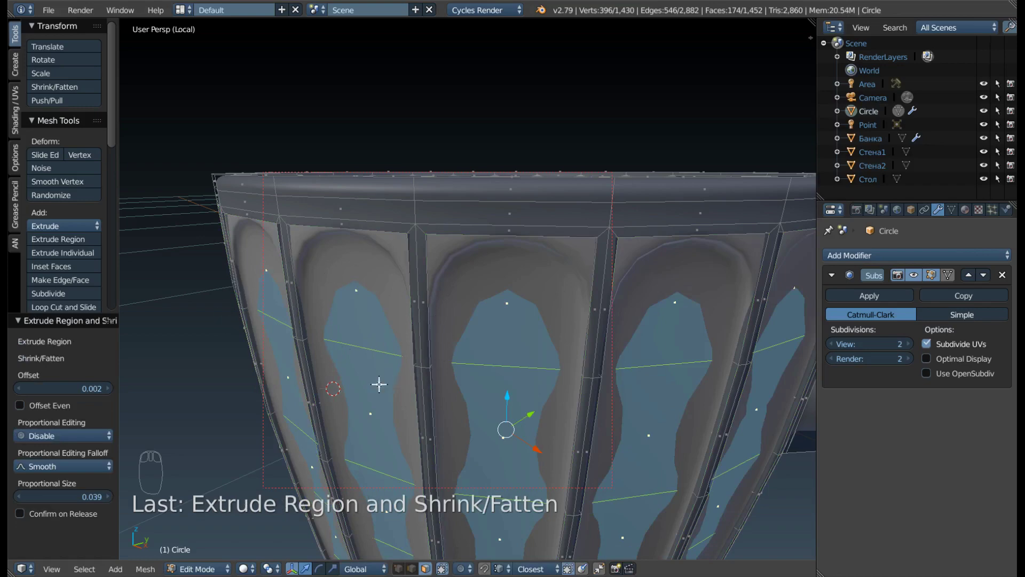
{"action": "middle_click", "coordinate": [378, 381]}
{"action": "key", "text": "Tab"}
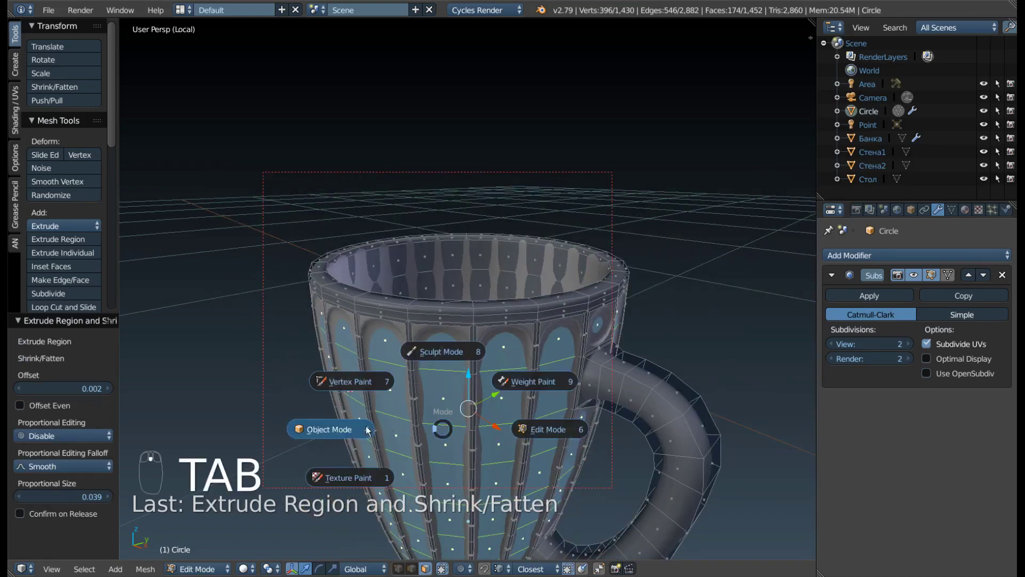
{"action": "left_click_drag", "start_coordinate": [355, 423], "coordinate": [353, 412]}
- Switch to Front Ortho and frame the smoothed fluted mug beside the reference mug
{"action": "left_click_drag", "start_coordinate": [486, 435], "coordinate": [463, 312]}
{"action": "middle_click", "coordinate": [463, 313]}
{"action": "key", "text": "KP_1"}
{"action": "left_click_drag", "start_coordinate": [463, 313], "coordinate": [286, 316]}
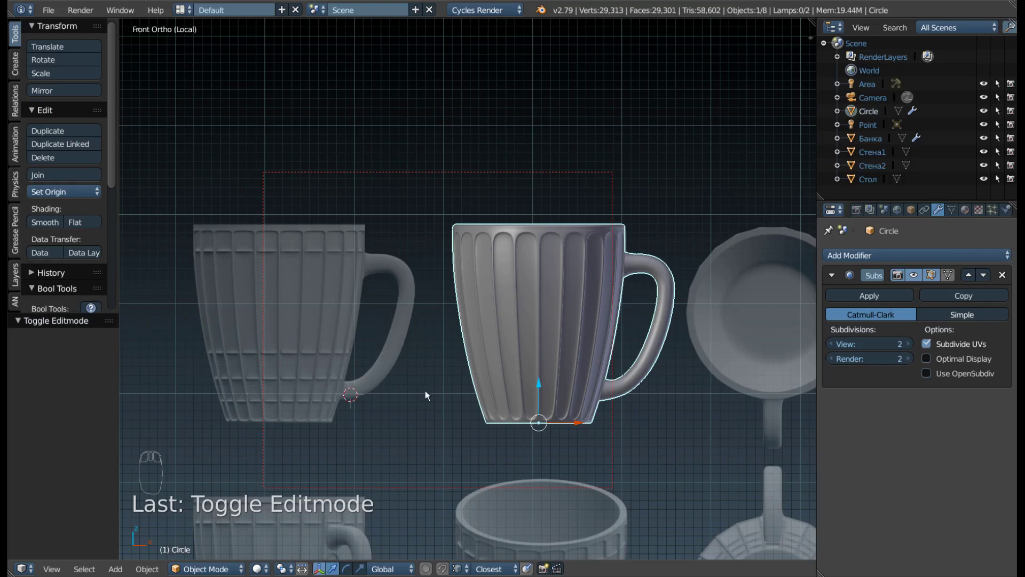
- Re-enter Edit Mode on the mug and deselect all of its geometry
{"action": "key", "text": "F9"}
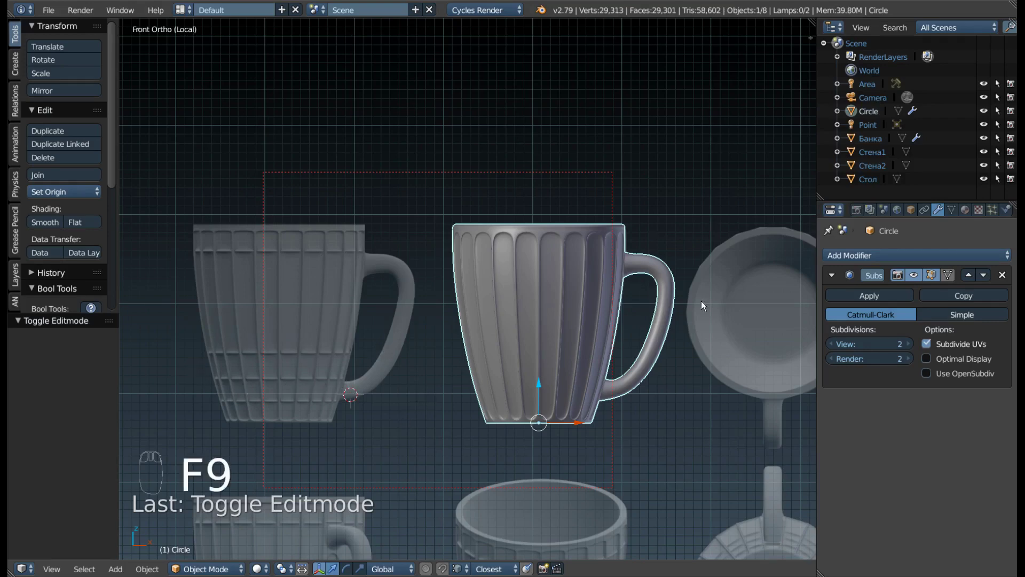
{"action": "key", "text": "Tab"}
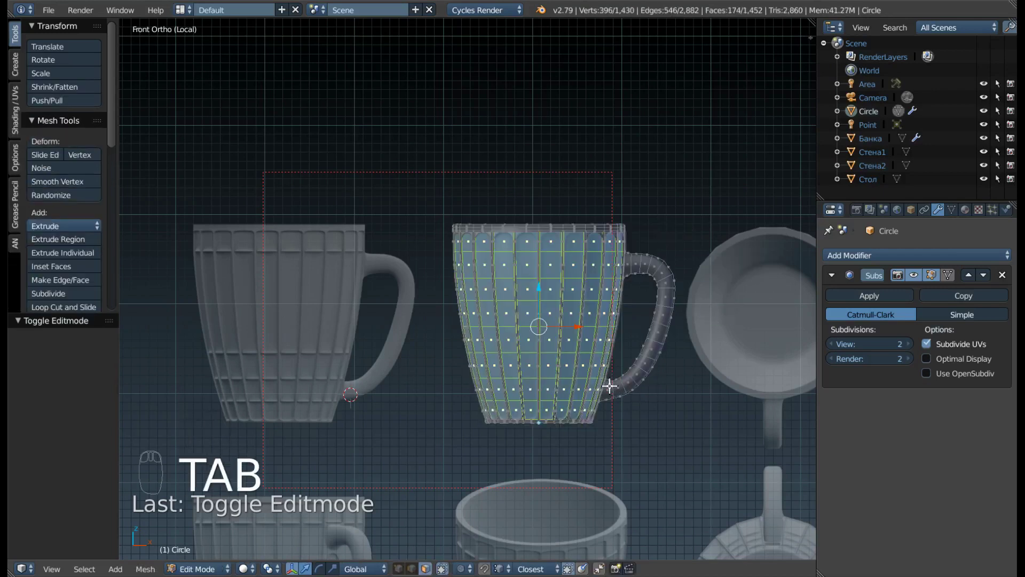
{"action": "key", "text": "a"}
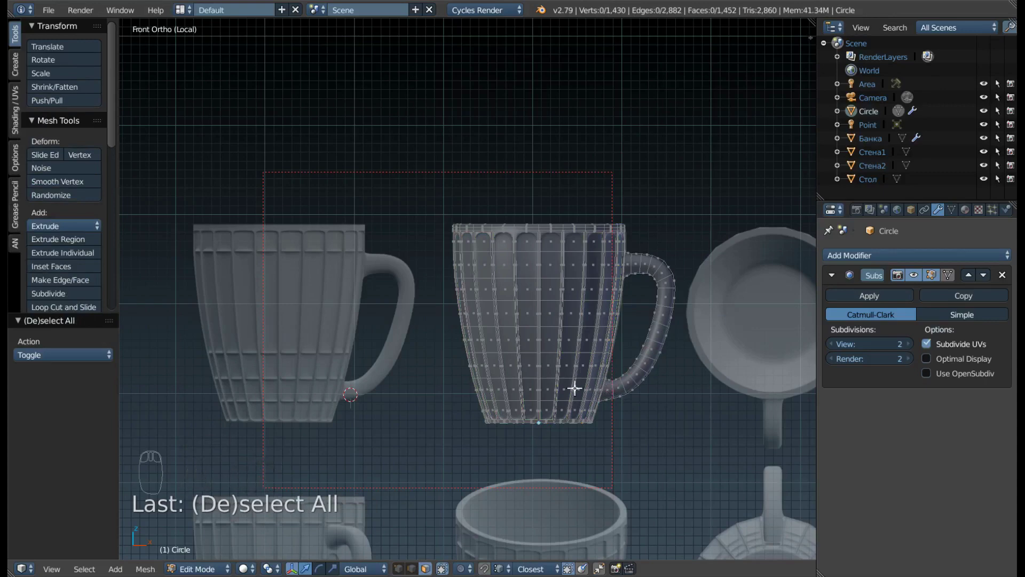
- Zoom in close on the mug's lower fluted wall and base near the handle joint
{"action": "left_click", "coordinate": [507, 401]}
{"action": "left_click_drag", "start_coordinate": [469, 404], "coordinate": [297, 410]}
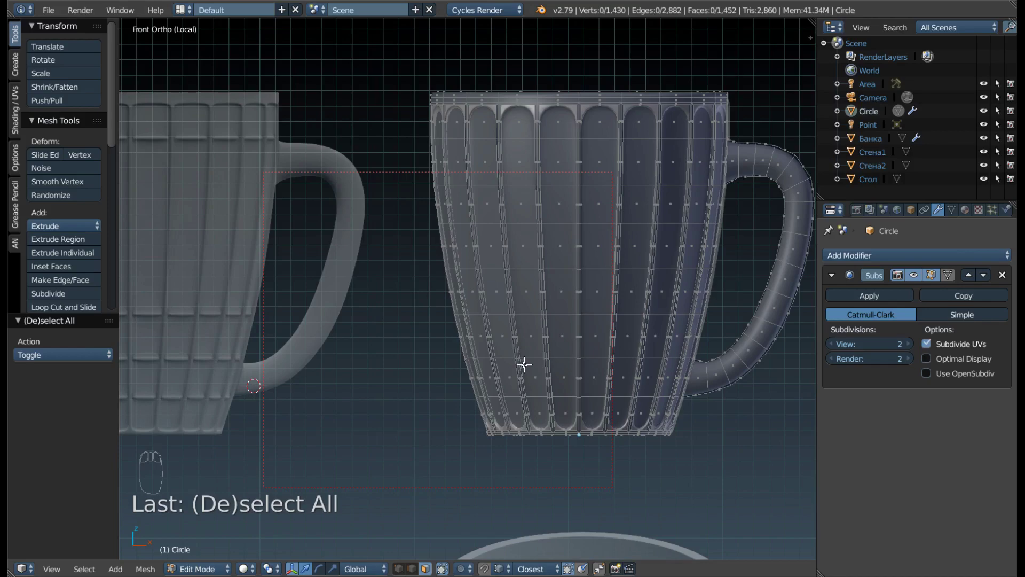
{"action": "left_click_drag", "start_coordinate": [688, 336], "coordinate": [642, 404]}
{"action": "middle_click", "coordinate": [700, 347]}
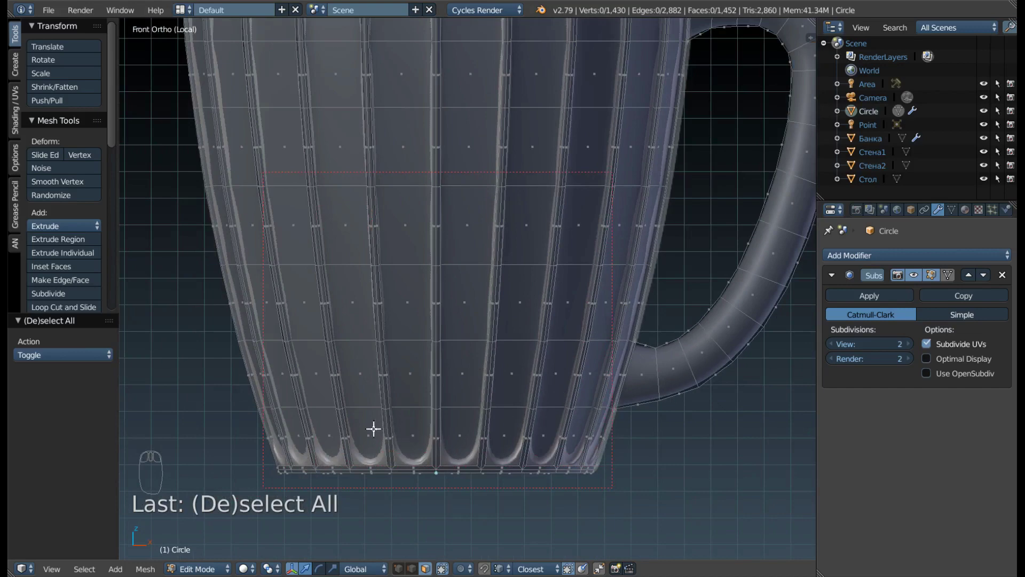
{"action": "left_click_drag", "start_coordinate": [414, 424], "coordinate": [395, 419]}
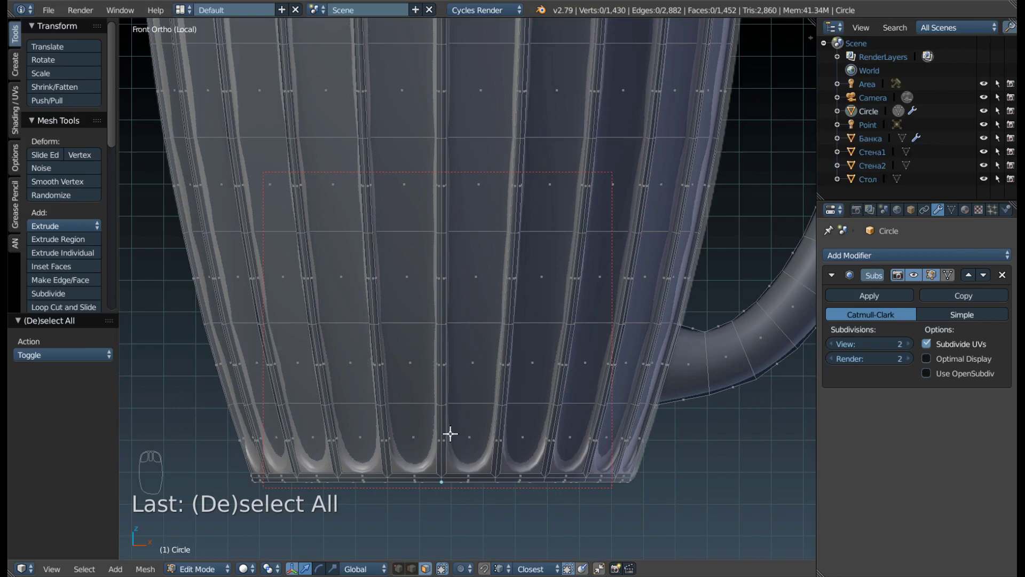
- Insert horizontal loop cuts near the base and across the middle of the mug body
{"action": "key", "text": "ctrl+r"}
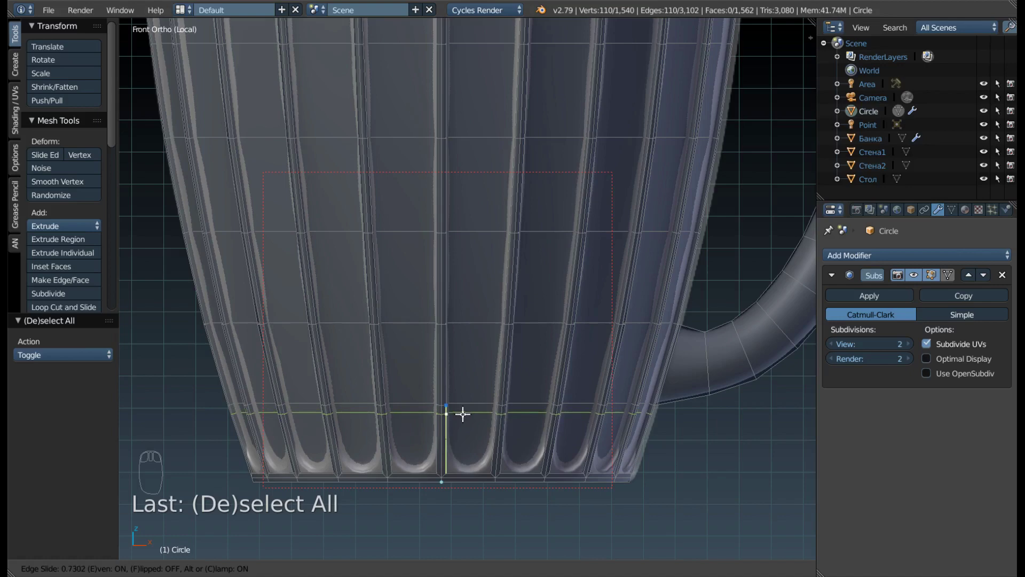
{"action": "left_click_drag", "start_coordinate": [464, 411], "coordinate": [149, 410]}
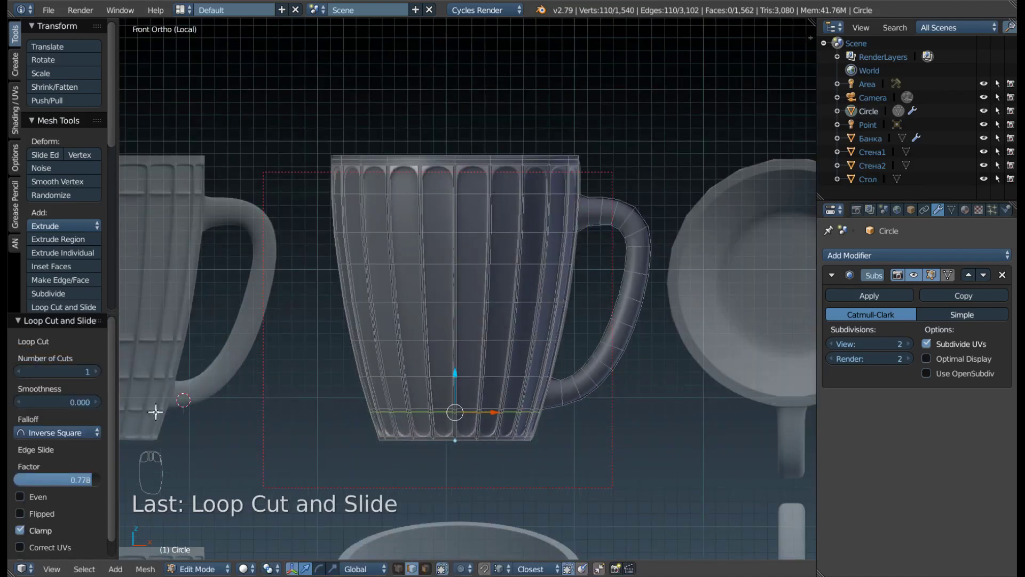
{"action": "left_click_drag", "start_coordinate": [503, 410], "coordinate": [334, 408]}
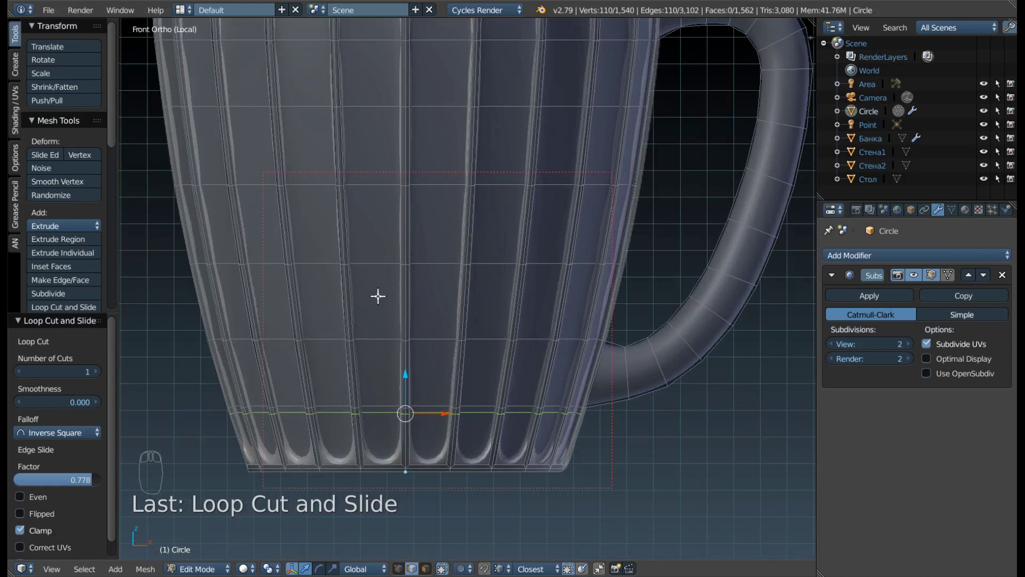
{"action": "key", "text": "ctrl+r"}
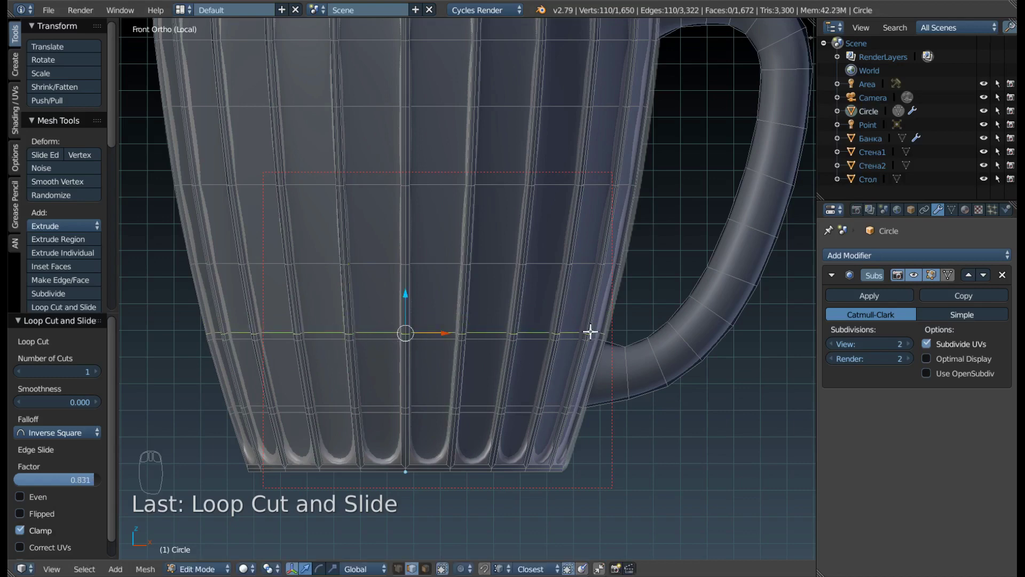
{"action": "scroll", "scroll_direction": "down", "scroll_amount": 3}
{"action": "middle_click", "coordinate": [590, 329]}
{"action": "left_click_drag", "start_coordinate": [540, 314], "coordinate": [456, 278]}
- Add two more loop cuts higher up, sliding the last one just below the rim with factor 0.018
{"action": "key", "text": "ctrl+r"}
{"action": "middle_click", "coordinate": [453, 278]}
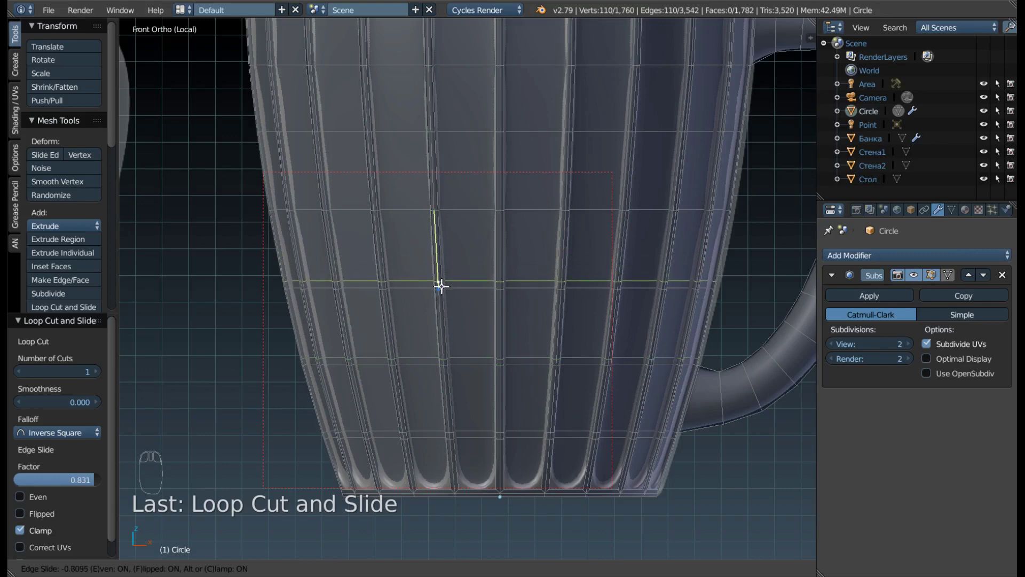
{"action": "left_click_drag", "start_coordinate": [446, 289], "coordinate": [496, 163]}
{"action": "left_click_drag", "start_coordinate": [531, 141], "coordinate": [377, 188]}
{"action": "key", "text": "ctrl+r"}
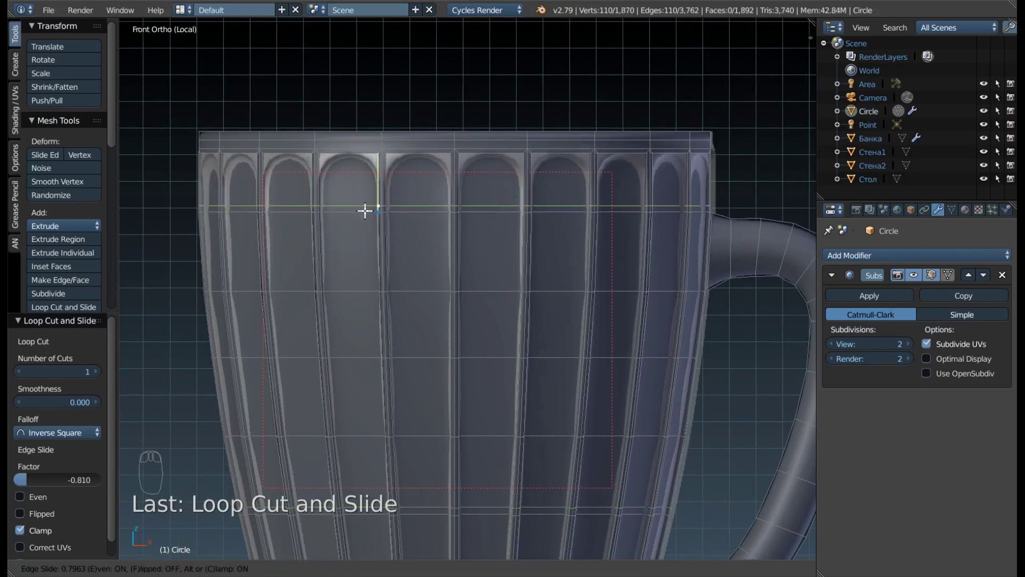
{"action": "scroll", "scroll_direction": "down", "scroll_amount": 3}
{"action": "middle_click", "coordinate": [366, 208]}
{"action": "left_click_drag", "start_coordinate": [422, 422], "coordinate": [584, 320]}
{"action": "key", "text": "g"}
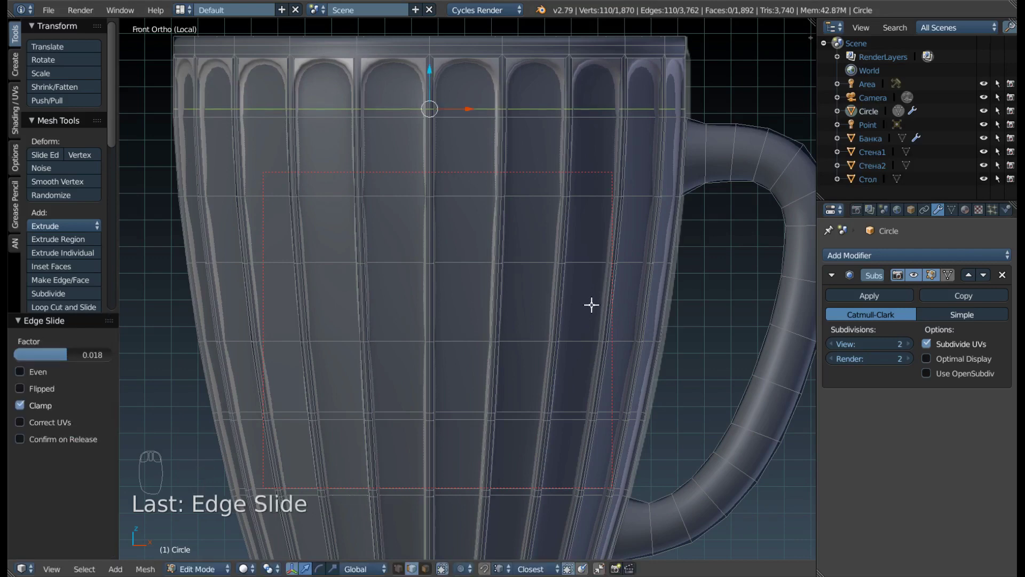
{"action": "left_click_drag", "start_coordinate": [437, 216], "coordinate": [302, 177]}
{"action": "left_click_drag", "start_coordinate": [308, 178], "coordinate": [203, 168]}
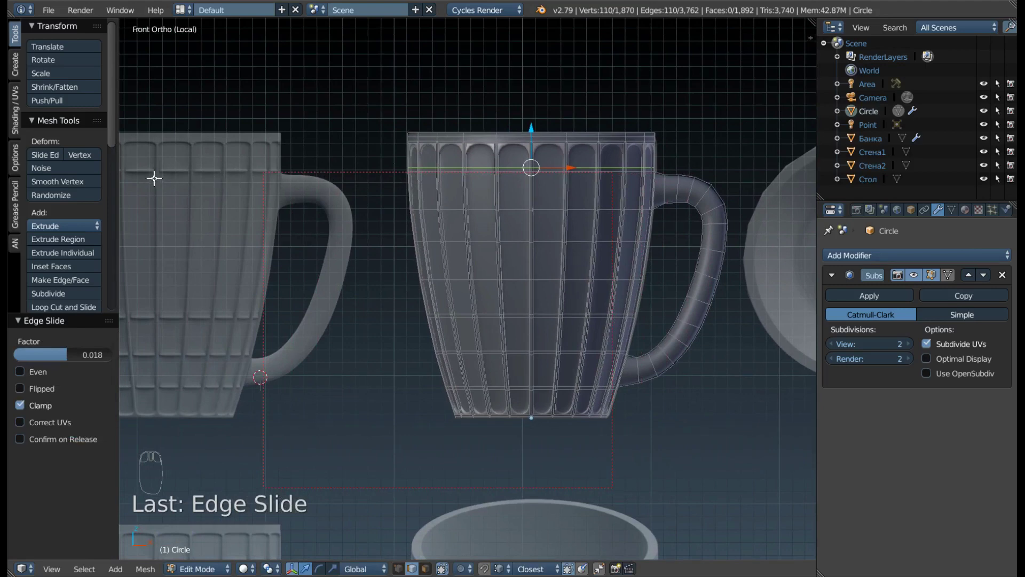
{"action": "left_click_drag", "start_coordinate": [412, 159], "coordinate": [673, 154]}
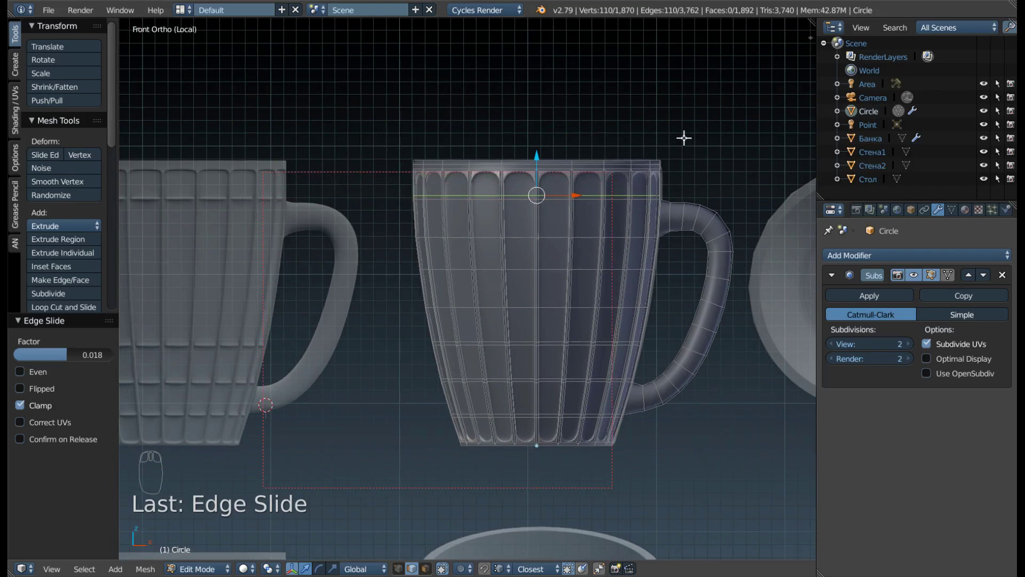
{"action": "left_click_drag", "start_coordinate": [464, 318], "coordinate": [378, 420]}
{"action": "left_click_drag", "start_coordinate": [308, 429], "coordinate": [297, 240]}
{"action": "left_click_drag", "start_coordinate": [372, 288], "coordinate": [268, 145]}
{"action": "left_click_drag", "start_coordinate": [268, 141], "coordinate": [271, 132]}
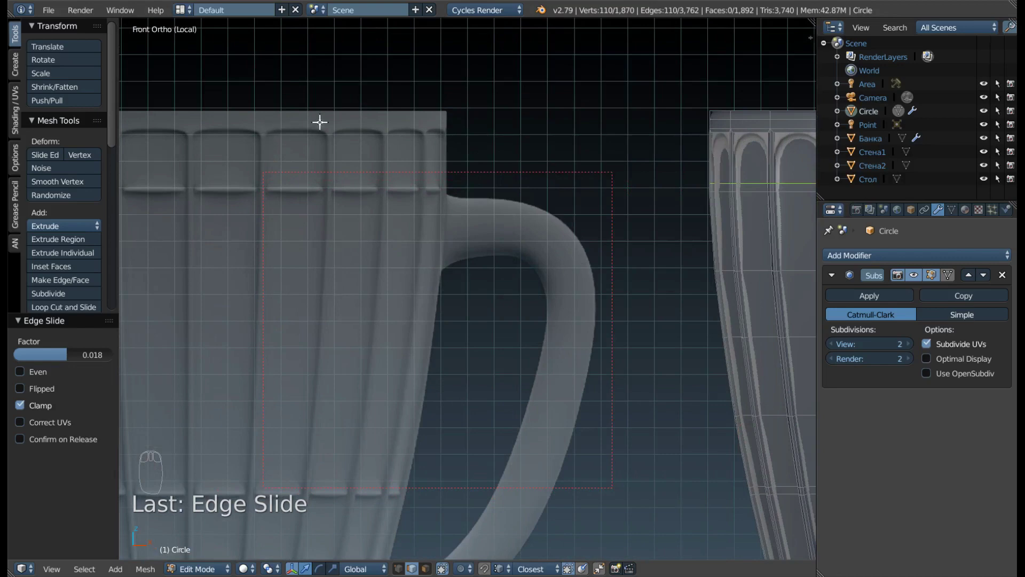
{"action": "left_click_drag", "start_coordinate": [554, 207], "coordinate": [494, 229]}
{"action": "key", "text": "Tab"}
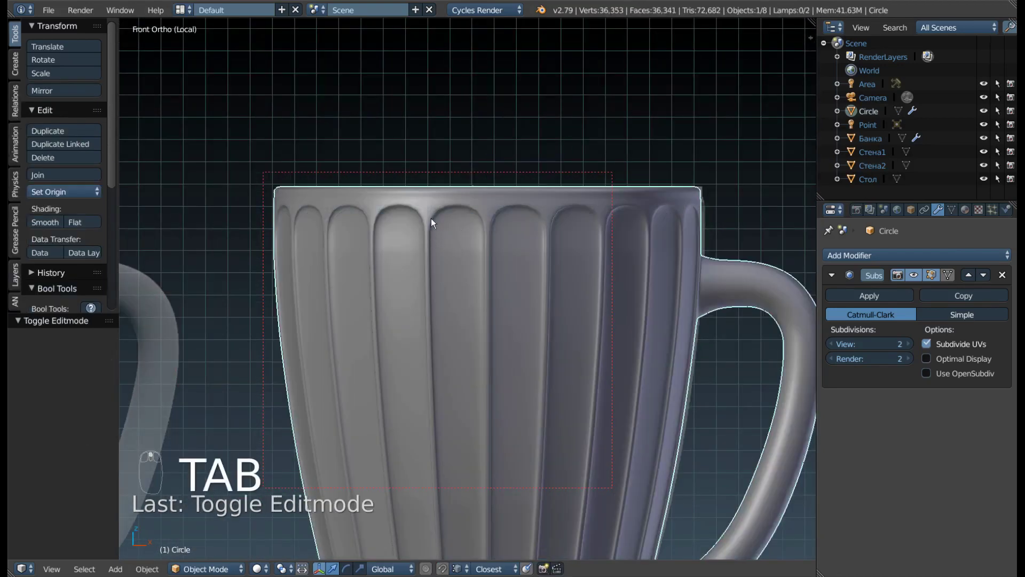
{"action": "left_click_drag", "start_coordinate": [486, 277], "coordinate": [157, 226]}
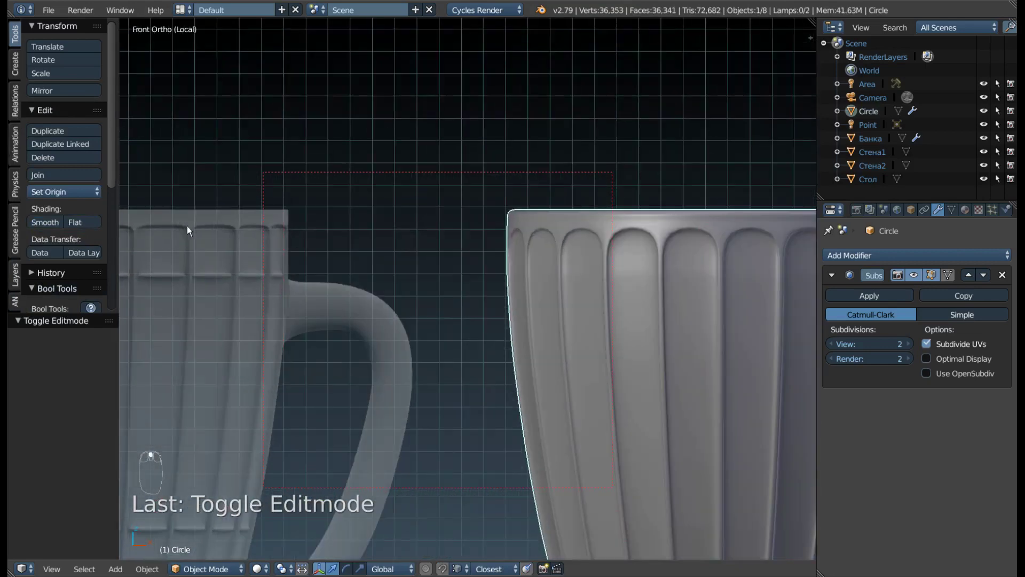
{"action": "middle_click", "coordinate": [616, 292]}
- Back in Edit Mode, add a loop cut slid close to the tops of the flutes
{"action": "key", "text": "Tab"}
{"action": "left_click", "coordinate": [635, 291]}
{"action": "left_click_drag", "start_coordinate": [729, 277], "coordinate": [481, 274]}
{"action": "key", "text": "ctrl+r"}
{"action": "left_click", "coordinate": [481, 274]}
{"action": "left_click", "coordinate": [480, 274]}
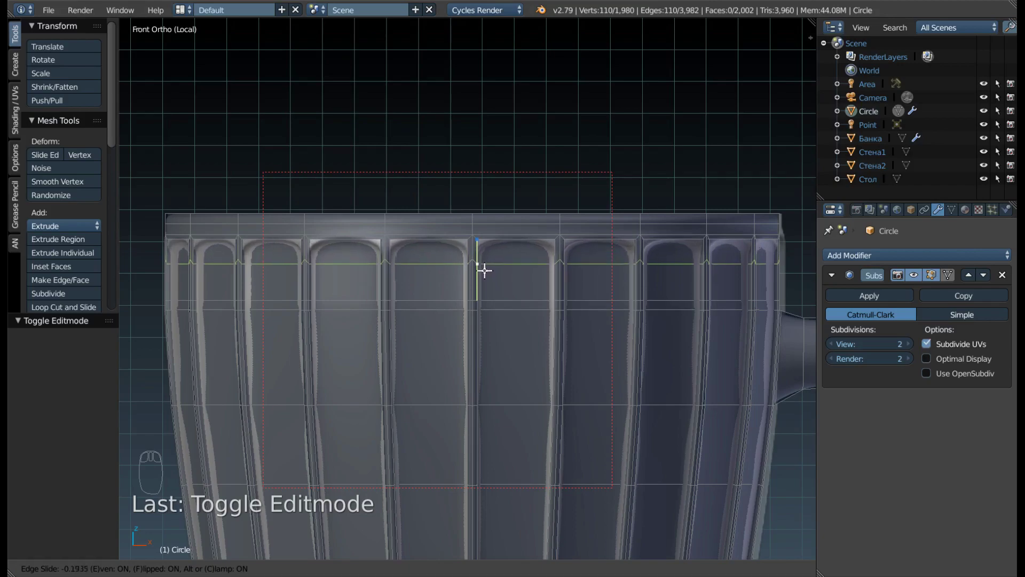
{"action": "left_click_drag", "start_coordinate": [475, 249], "coordinate": [454, 375]}
- Add a loop cut close to the flute bottoms, then view the crisper mug in Object Mode beside the references
{"action": "key", "text": "ctrl+r"}
{"action": "left_click_drag", "start_coordinate": [432, 369], "coordinate": [396, 365]}
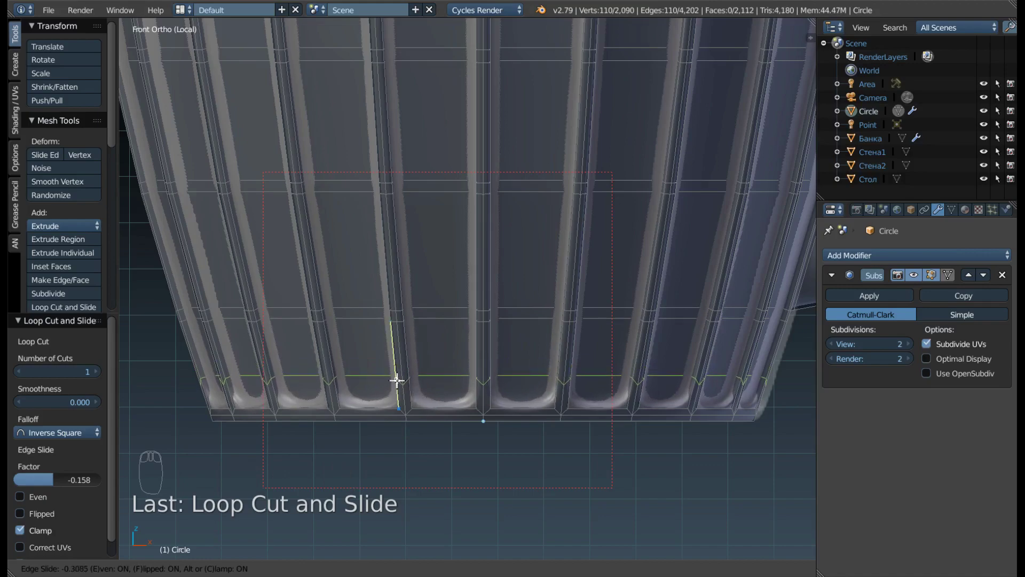
{"action": "left_click_drag", "start_coordinate": [476, 302], "coordinate": [453, 302]}
{"action": "key", "text": "Tab"}
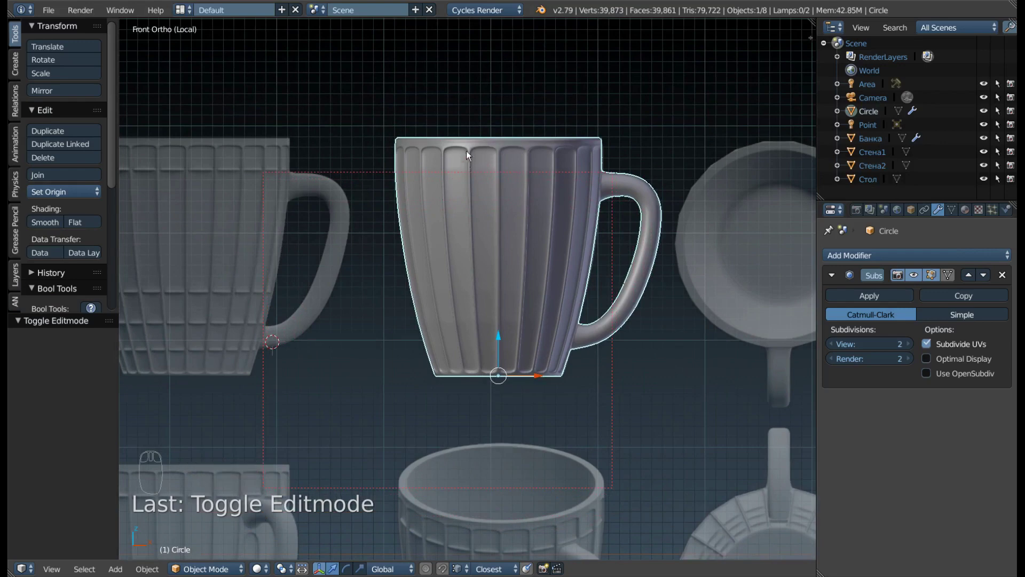
{"action": "left_click_drag", "start_coordinate": [578, 233], "coordinate": [252, 224]}
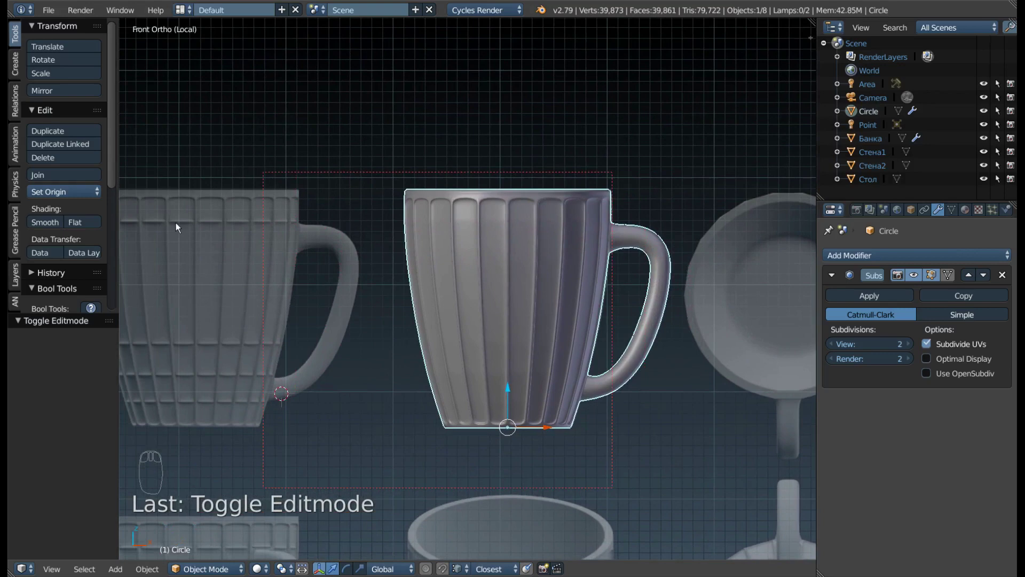
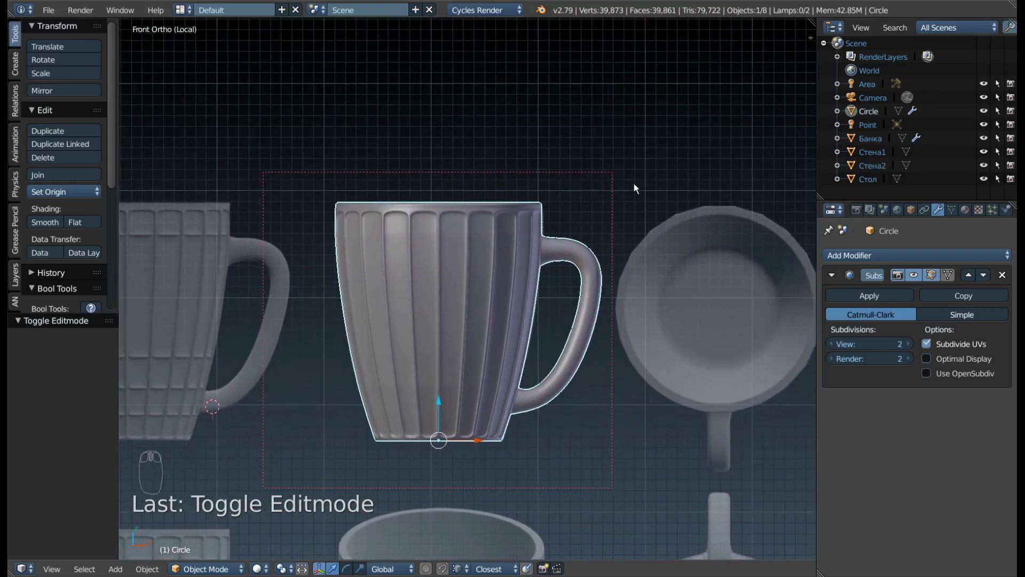
- Enter the mug's Edit Mode in face selection and frame the upper panels with the smoothed preview hidden
{"action": "key", "text": "F9"}
{"action": "key", "text": "Tab"}
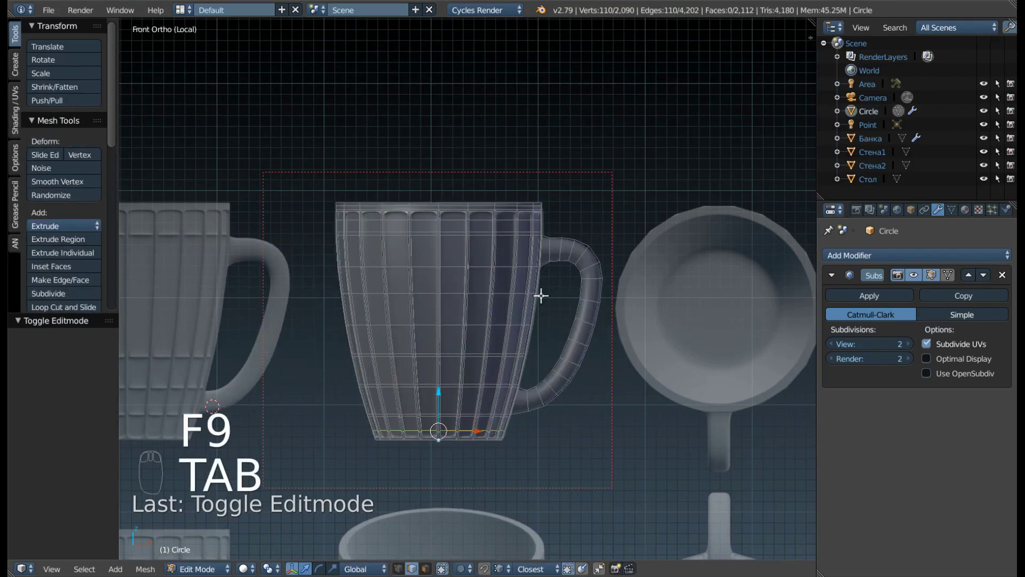
{"action": "key", "text": "ctrl+Tab"}
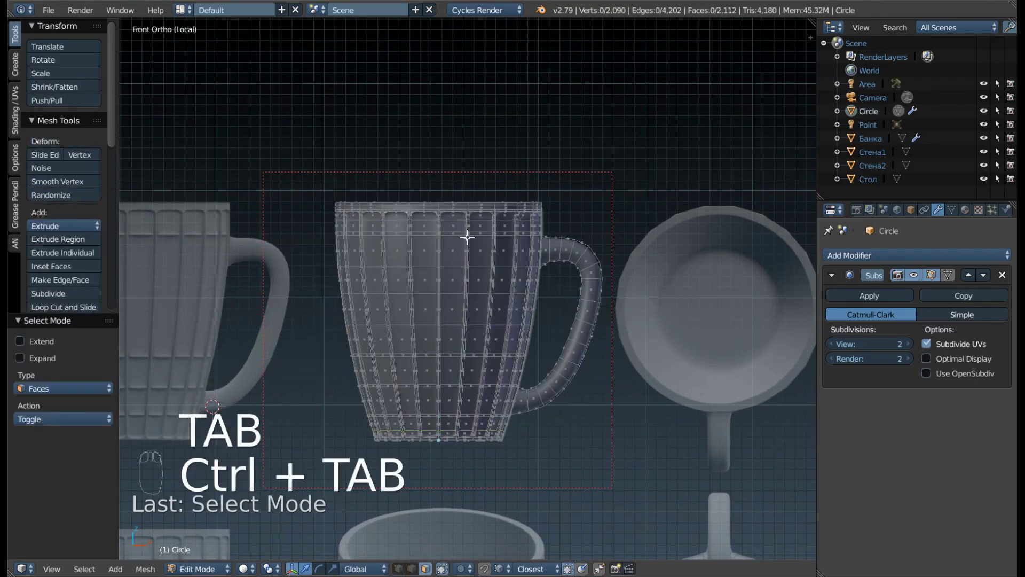
{"action": "middle_click", "coordinate": [586, 246]}
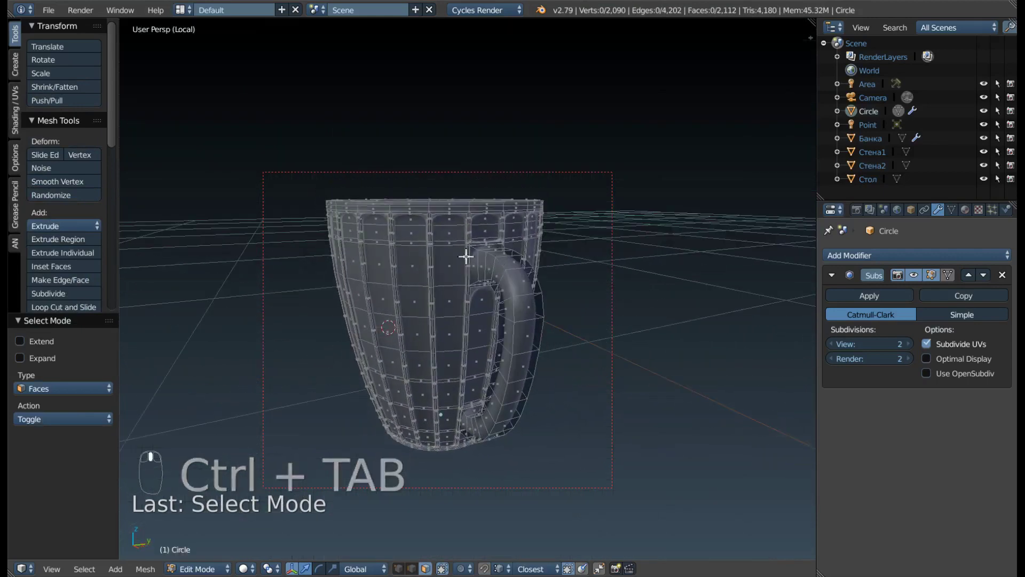
{"action": "left_click_drag", "start_coordinate": [444, 248], "coordinate": [440, 230]}
{"action": "left_click_drag", "start_coordinate": [440, 230], "coordinate": [917, 270]}
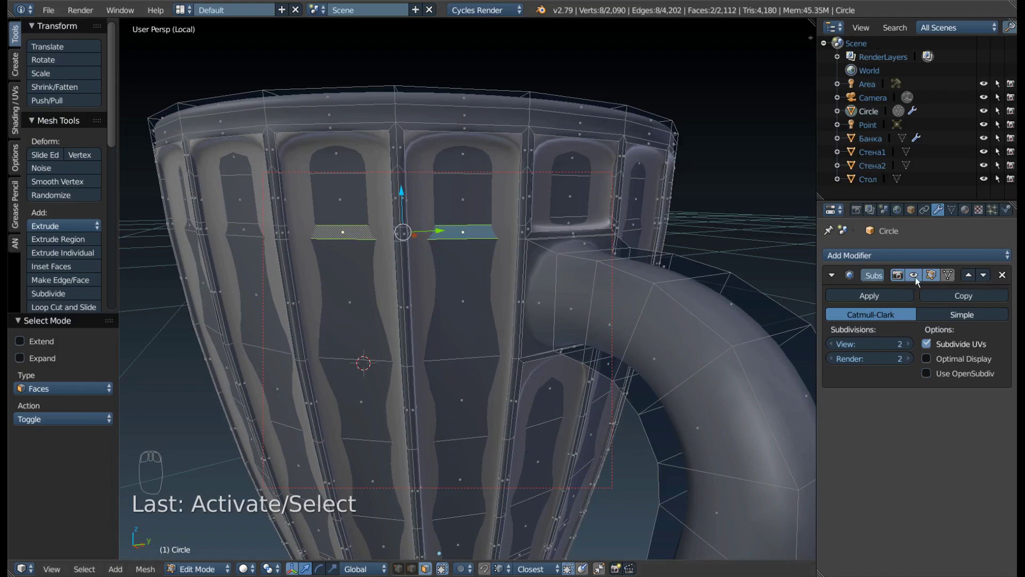
{"action": "left_click_drag", "start_coordinate": [920, 282], "coordinate": [443, 261]}
{"action": "left_click_drag", "start_coordinate": [444, 262], "coordinate": [458, 253]}
{"action": "middle_click", "coordinate": [458, 252]}
{"action": "left_click_drag", "start_coordinate": [457, 279], "coordinate": [364, 145]}
{"action": "middle_click", "coordinate": [373, 150]}
{"action": "left_click_drag", "start_coordinate": [380, 170], "coordinate": [362, 197]}
{"action": "left_click_drag", "start_coordinate": [380, 170], "coordinate": [361, 196]}
- Select the first horizontal band faces around the mug, undoing two stray selections along the way
{"action": "right_click", "coordinate": [362, 196]}
{"action": "left_click_drag", "start_coordinate": [306, 194], "coordinate": [309, 187]}
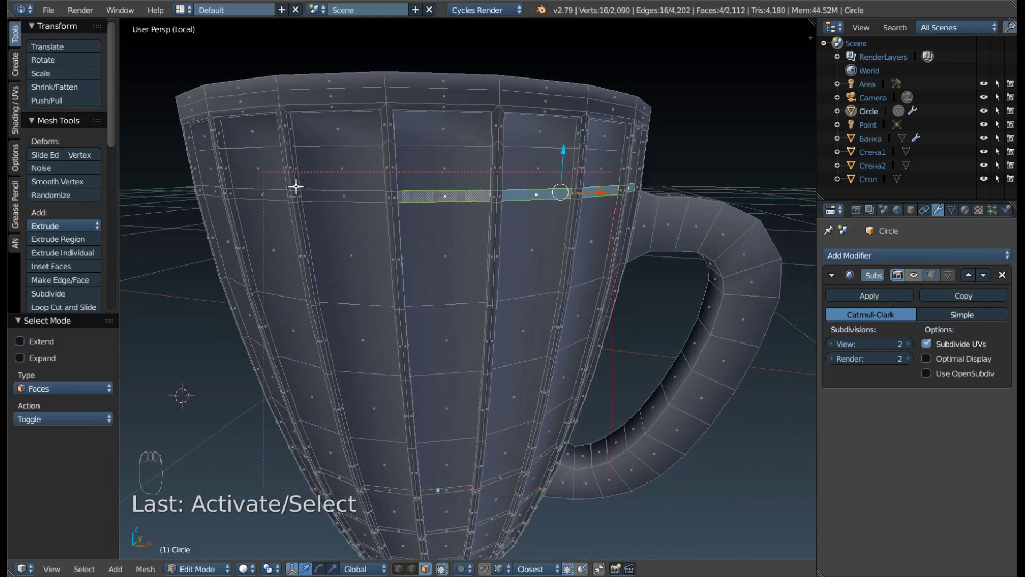
{"action": "right_click", "coordinate": [343, 199]}
{"action": "left_click_drag", "start_coordinate": [307, 201], "coordinate": [249, 199]}
{"action": "left_click", "coordinate": [249, 199]}
{"action": "left_click_drag", "start_coordinate": [260, 198], "coordinate": [320, 198]}
{"action": "left_click_drag", "start_coordinate": [320, 198], "coordinate": [391, 194]}
{"action": "right_click", "coordinate": [391, 194]}
{"action": "left_click_drag", "start_coordinate": [335, 193], "coordinate": [460, 222]}
{"action": "left_click_drag", "start_coordinate": [324, 221], "coordinate": [635, 251]}
{"action": "left_click_drag", "start_coordinate": [561, 245], "coordinate": [555, 241]}
{"action": "right_click", "coordinate": [555, 241]}
{"action": "middle_click", "coordinate": [625, 237]}
{"action": "left_click_drag", "start_coordinate": [549, 238], "coordinate": [628, 279]}
{"action": "middle_click", "coordinate": [399, 257]}
{"action": "left_click_drag", "start_coordinate": [628, 278], "coordinate": [609, 269]}
{"action": "left_click_drag", "start_coordinate": [610, 269], "coordinate": [685, 274]}
{"action": "key", "text": "ctrl+z"}
{"action": "left_click_drag", "start_coordinate": [685, 274], "coordinate": [393, 225]}
{"action": "scroll", "scroll_direction": "up", "scroll_amount": 3}
{"action": "middle_click", "coordinate": [403, 224]}
{"action": "left_click_drag", "start_coordinate": [347, 207], "coordinate": [396, 211]}
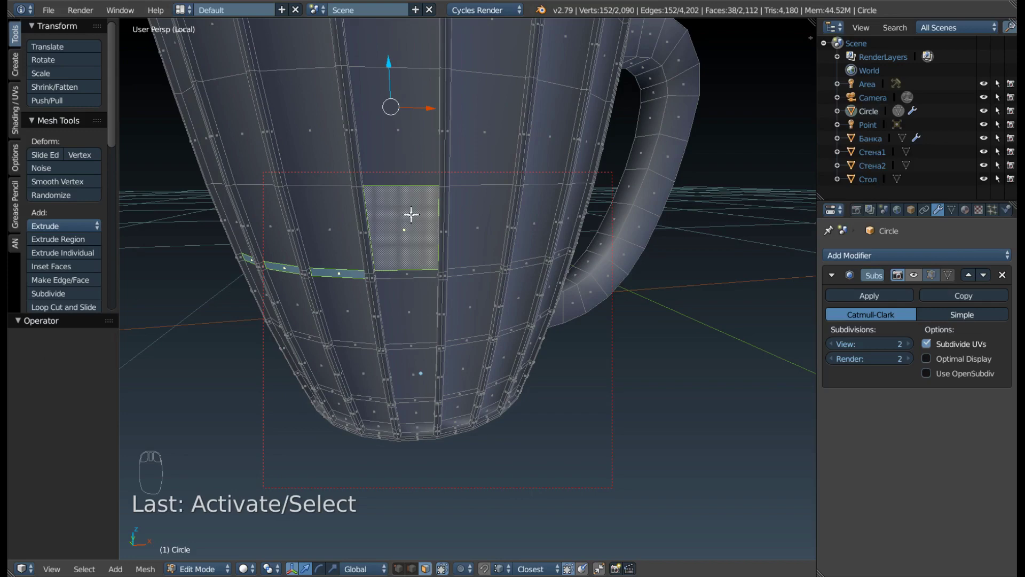
{"action": "key", "text": "ctrl+z"}
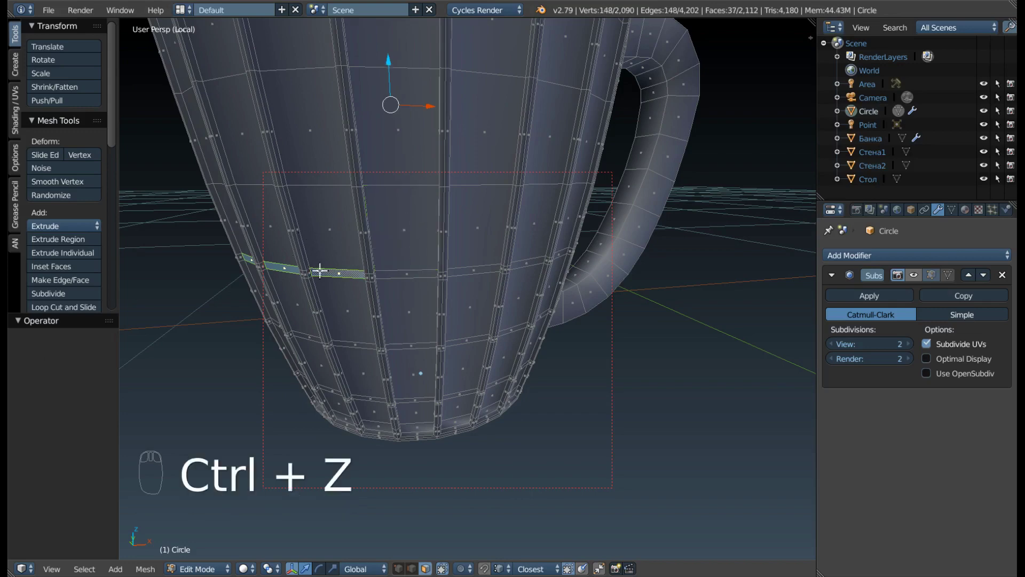
- Extend the band selection across the panels on the mug's far side and lower rows
{"action": "left_click_drag", "start_coordinate": [402, 274], "coordinate": [518, 243]}
{"action": "left_click_drag", "start_coordinate": [518, 243], "coordinate": [579, 252]}
{"action": "right_click", "coordinate": [579, 252]}
{"action": "left_click_drag", "start_coordinate": [649, 233], "coordinate": [537, 331]}
{"action": "right_click", "coordinate": [536, 331]}
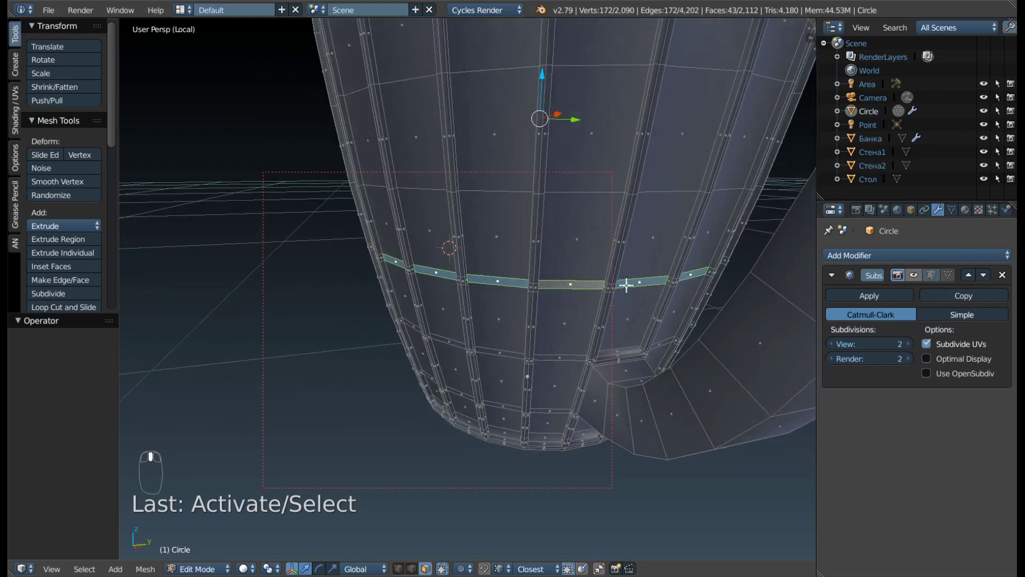
{"action": "middle_click", "coordinate": [615, 278]}
{"action": "left_click_drag", "start_coordinate": [635, 270], "coordinate": [638, 245]}
{"action": "middle_click", "coordinate": [653, 271]}
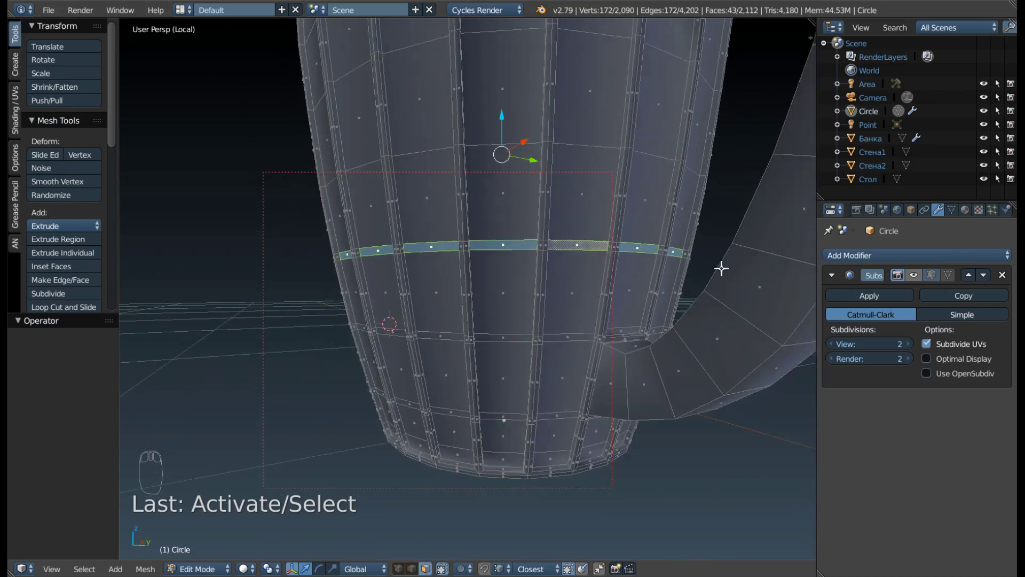
{"action": "left_click_drag", "start_coordinate": [636, 246], "coordinate": [625, 281]}
{"action": "left_click_drag", "start_coordinate": [651, 255], "coordinate": [552, 346]}
{"action": "left_click_drag", "start_coordinate": [551, 347], "coordinate": [516, 341]}
{"action": "right_click", "coordinate": [515, 342]}
{"action": "left_click_drag", "start_coordinate": [378, 324], "coordinate": [309, 333]}
{"action": "middle_click", "coordinate": [309, 334]}
{"action": "right_click", "coordinate": [309, 333]}
{"action": "left_click_drag", "start_coordinate": [280, 333], "coordinate": [521, 336]}
{"action": "left_click", "coordinate": [521, 336]}
{"action": "middle_click", "coordinate": [520, 337]}
{"action": "right_click", "coordinate": [452, 339]}
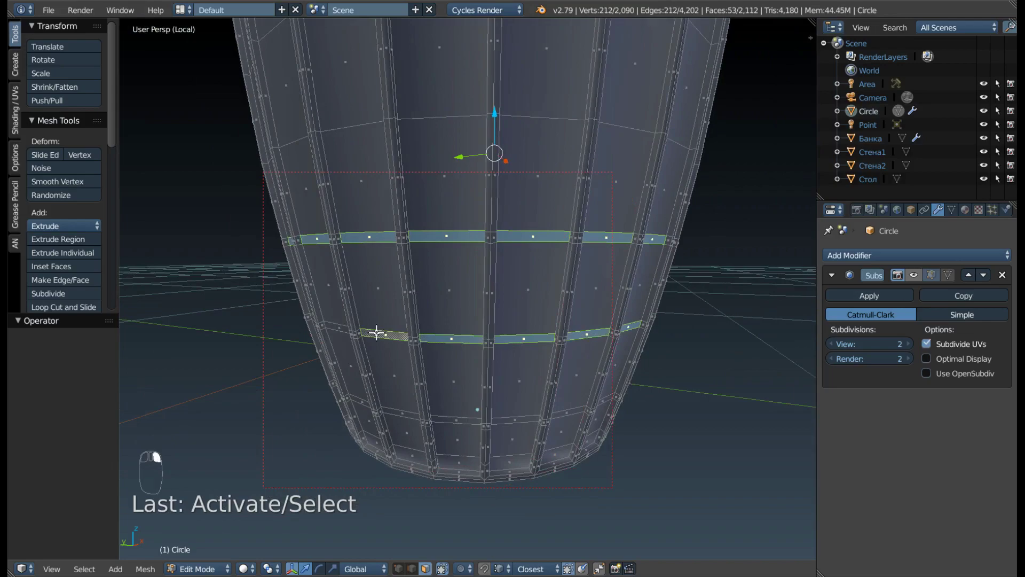
- Add the remaining band faces at all three heights so complete rings are selected around the mug
{"action": "left_click_drag", "start_coordinate": [331, 328], "coordinate": [435, 320]}
{"action": "right_click", "coordinate": [435, 320]}
{"action": "left_click_drag", "start_coordinate": [268, 311], "coordinate": [574, 286]}
{"action": "right_click", "coordinate": [574, 286]}
{"action": "left_click_drag", "start_coordinate": [658, 301], "coordinate": [667, 326]}
{"action": "left_click_drag", "start_coordinate": [638, 327], "coordinate": [721, 324]}
{"action": "middle_click", "coordinate": [691, 326]}
{"action": "left_click_drag", "start_coordinate": [721, 325], "coordinate": [579, 369]}
{"action": "right_click", "coordinate": [579, 369]}
{"action": "left_click_drag", "start_coordinate": [730, 362], "coordinate": [556, 377]}
{"action": "left_click", "coordinate": [556, 377]}
{"action": "left_click_drag", "start_coordinate": [557, 376], "coordinate": [486, 363]}
{"action": "left_click_drag", "start_coordinate": [672, 360], "coordinate": [416, 353]}
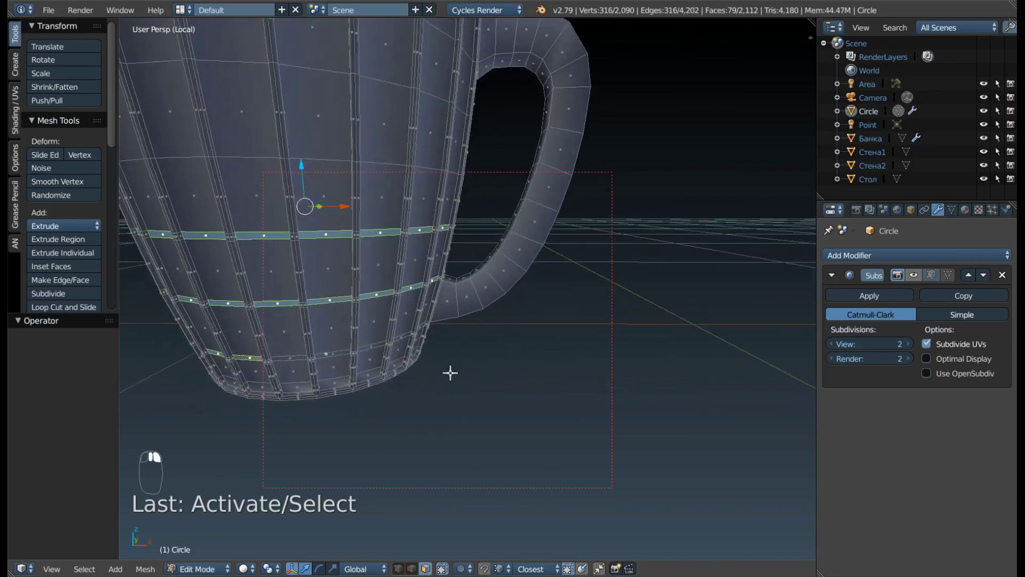
{"action": "right_click", "coordinate": [423, 331]}
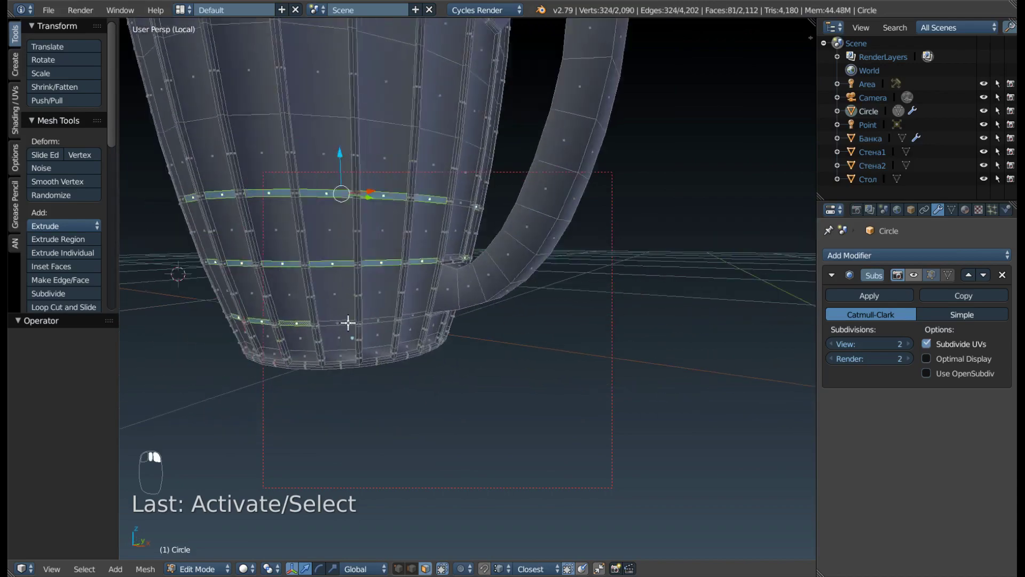
{"action": "left_click_drag", "start_coordinate": [438, 314], "coordinate": [443, 248]}
{"action": "left_click_drag", "start_coordinate": [443, 248], "coordinate": [471, 247]}
{"action": "scroll", "scroll_direction": "up", "scroll_amount": 3}
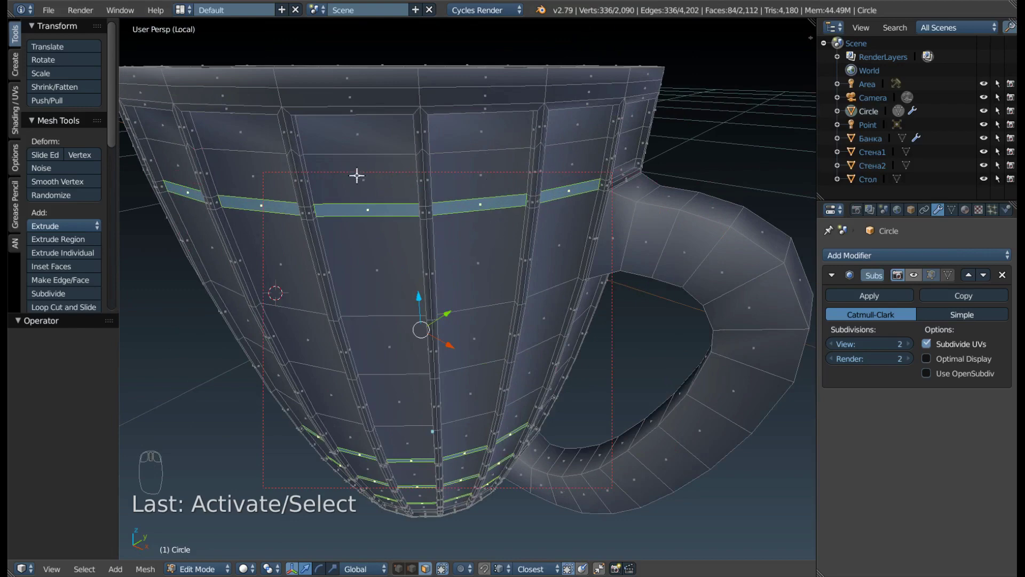
{"action": "left_click_drag", "start_coordinate": [377, 185], "coordinate": [247, 194]}
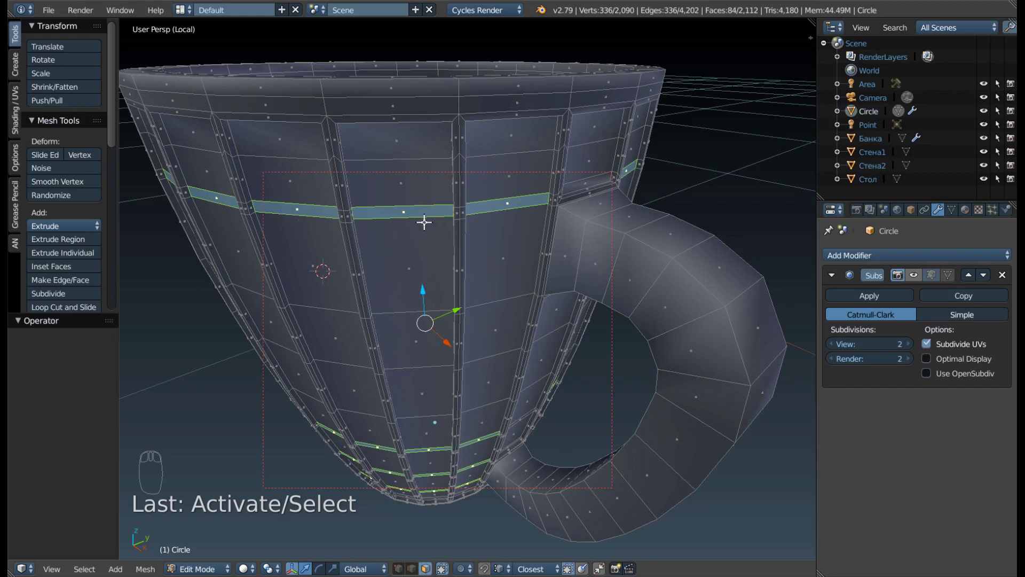
- Extrude Region and Shrink/Fatten the selected bands with Offset -0.002 and inspect the shallow grooves up close
{"action": "key", "text": "alt+e"}
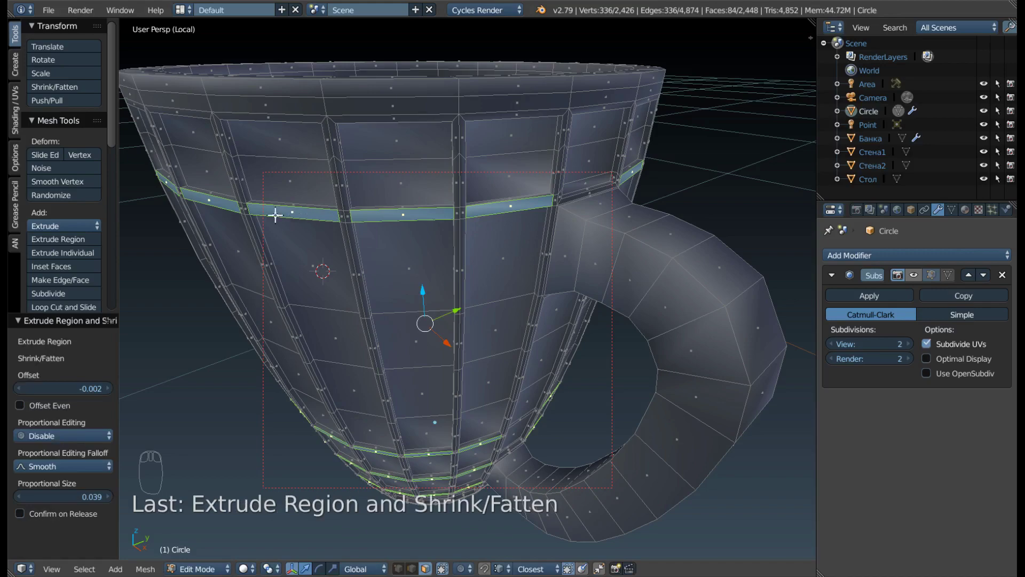
{"action": "left_click_drag", "start_coordinate": [269, 216], "coordinate": [920, 281]}
{"action": "left_click_drag", "start_coordinate": [920, 280], "coordinate": [325, 259]}
{"action": "middle_click", "coordinate": [325, 258]}
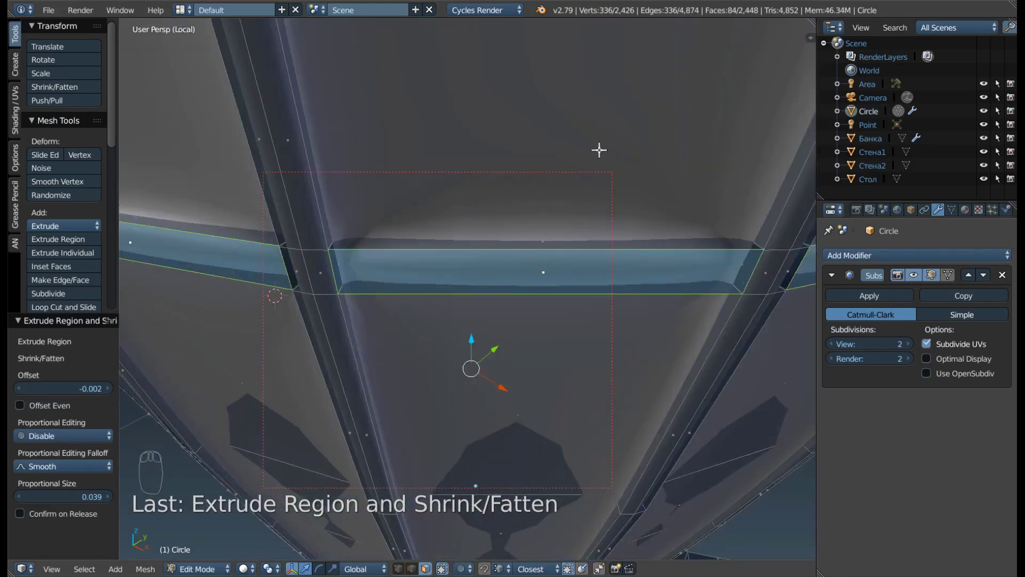
{"action": "left_click_drag", "start_coordinate": [340, 213], "coordinate": [337, 237]}
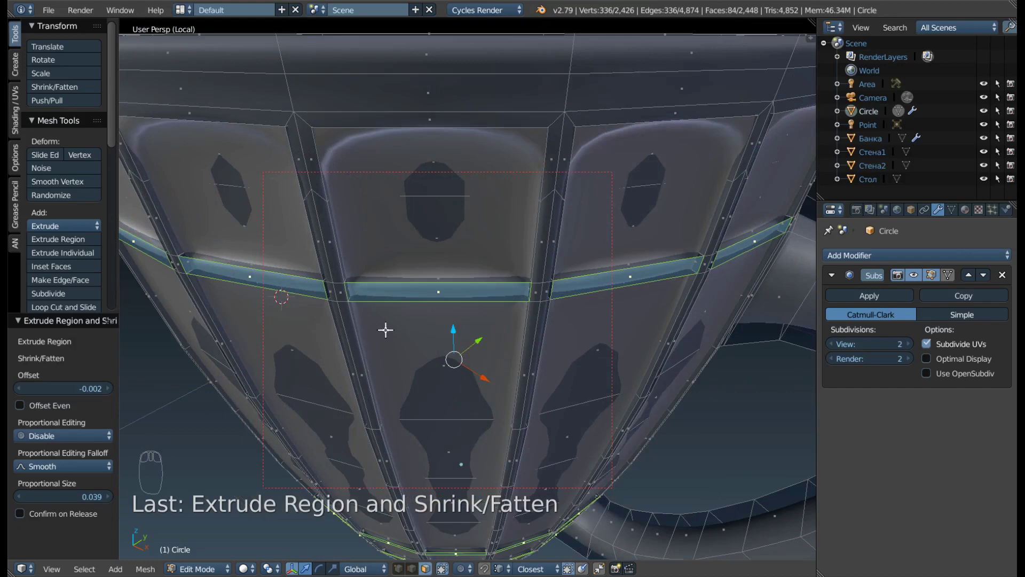
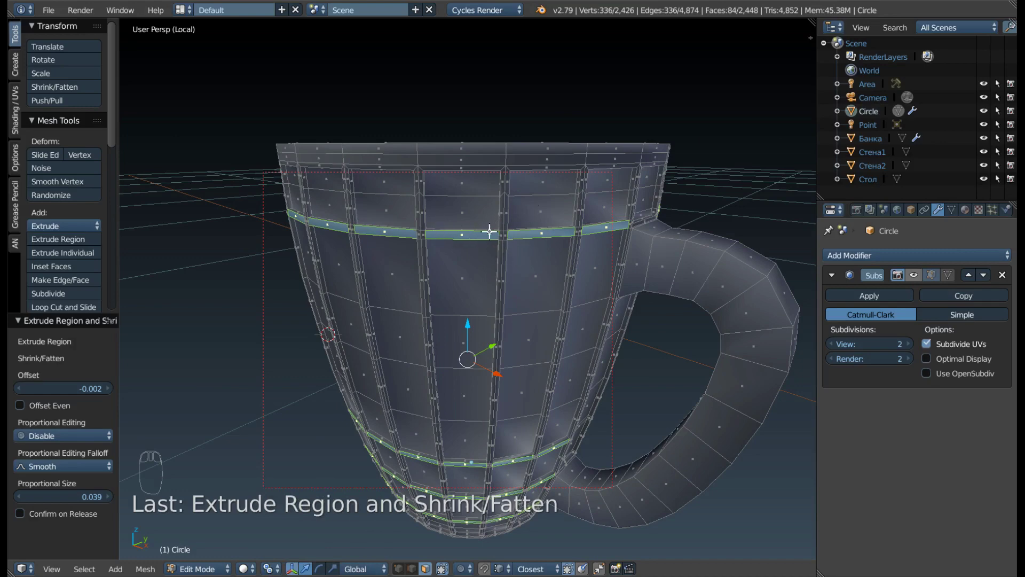
{"action": "left_click_drag", "start_coordinate": [487, 232], "coordinate": [278, 203]}
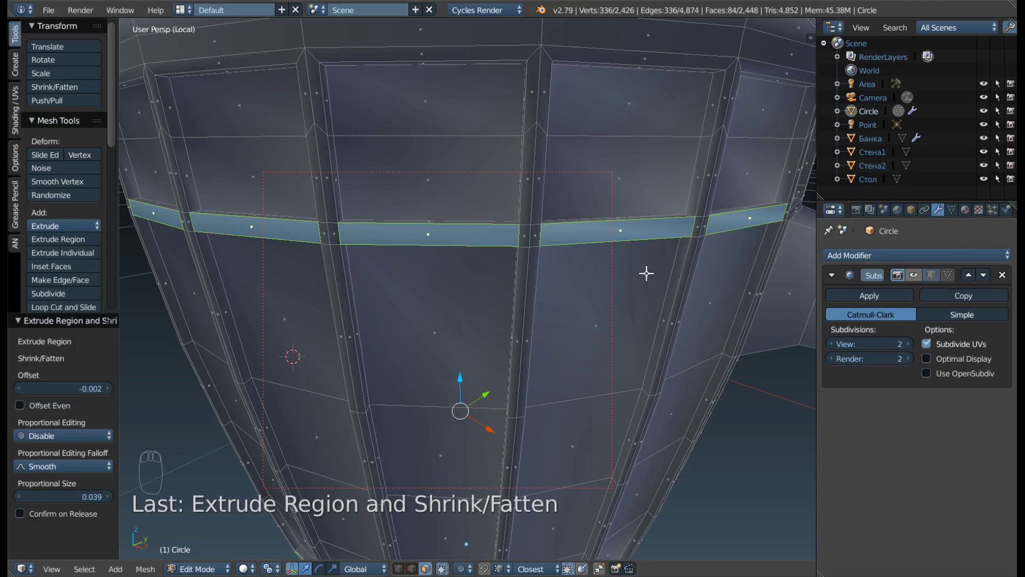
- Scale the groove faces toward their individual origins so each band breaks into separate slots
{"action": "key", "text": "s"}
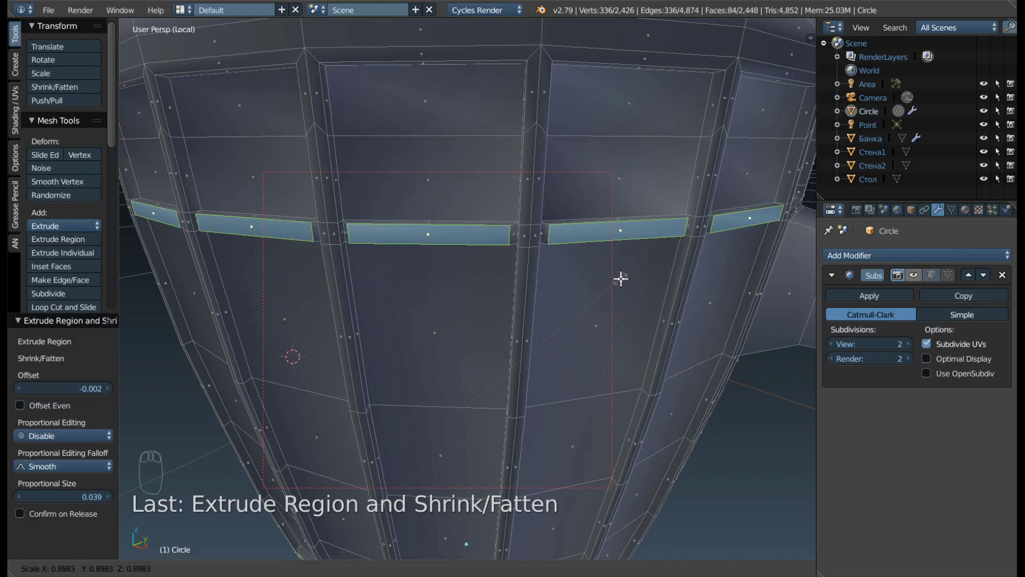
{"action": "left_click_drag", "start_coordinate": [452, 284], "coordinate": [269, 217]}
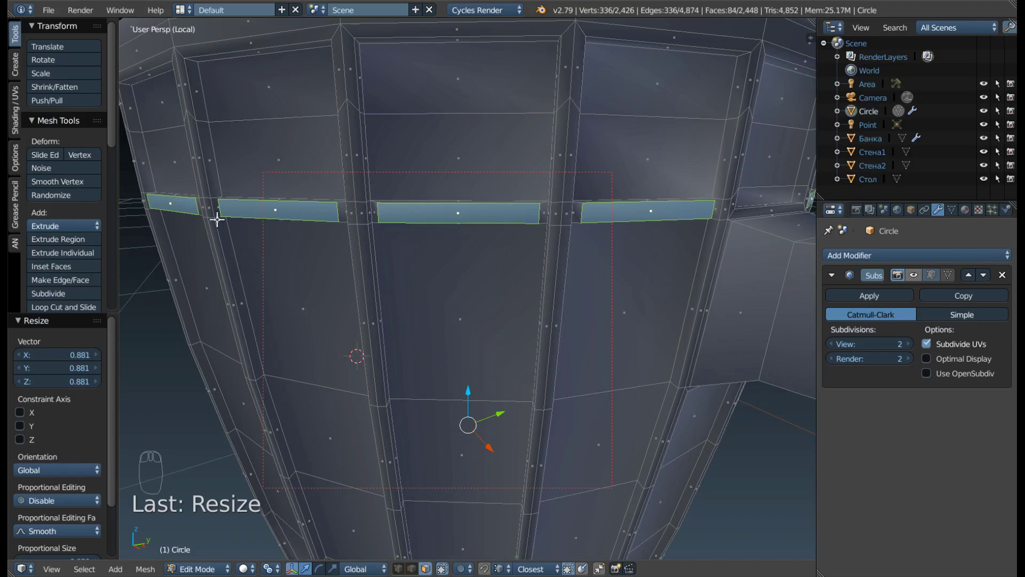
{"action": "scroll", "scroll_direction": "down", "scroll_amount": 3}
{"action": "left_click_drag", "start_coordinate": [340, 235], "coordinate": [285, 194]}
- Scale both bands again constrained to the Z axis to narrow the slots vertically
{"action": "key", "text": "s"}
{"action": "middle_click", "coordinate": [291, 216]}
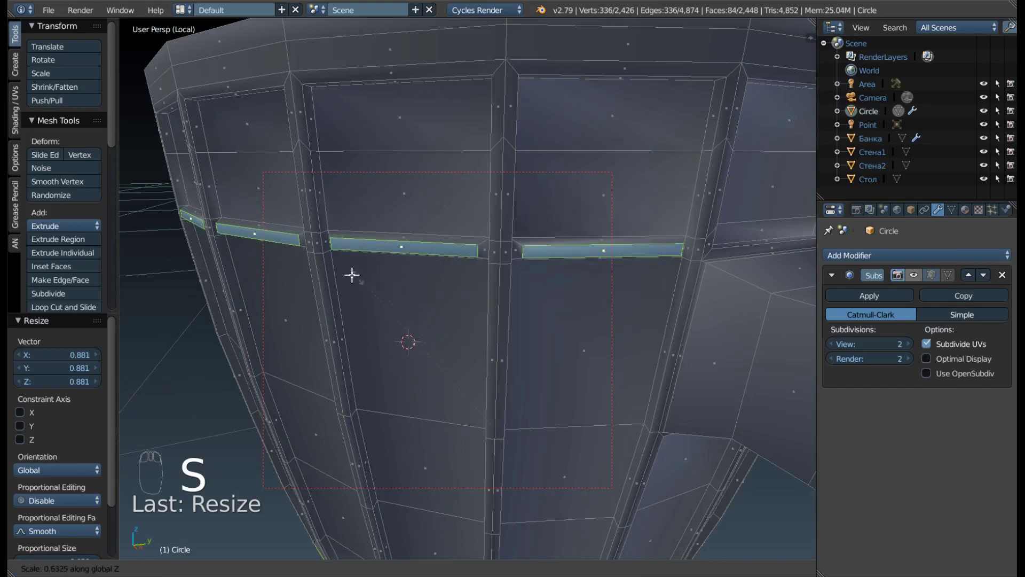
{"action": "middle_click", "coordinate": [366, 265]}
{"action": "middle_click", "coordinate": [383, 249]}
{"action": "middle_click", "coordinate": [412, 336]}
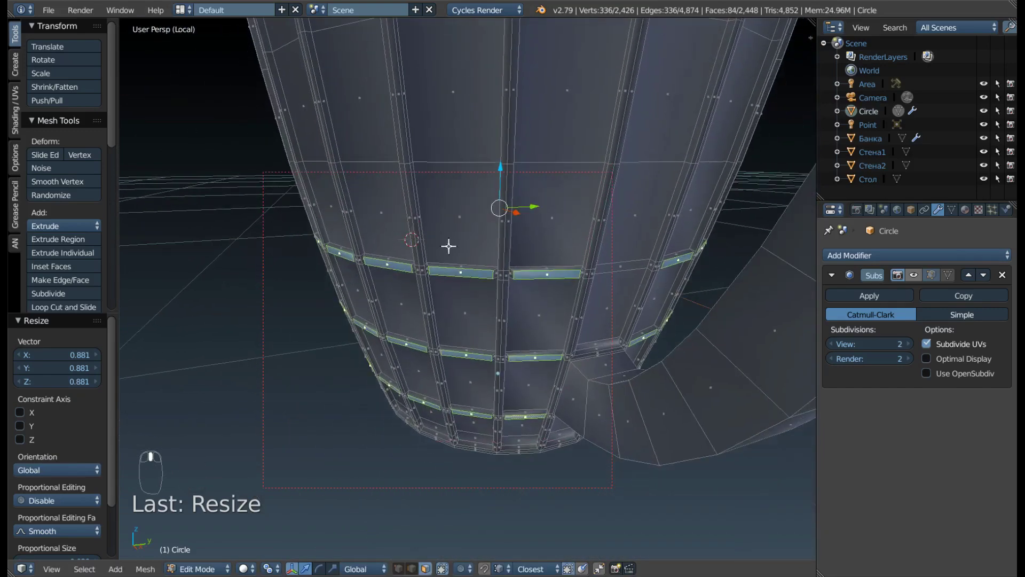
{"action": "key", "text": "s"}
{"action": "middle_click", "coordinate": [648, 351]}
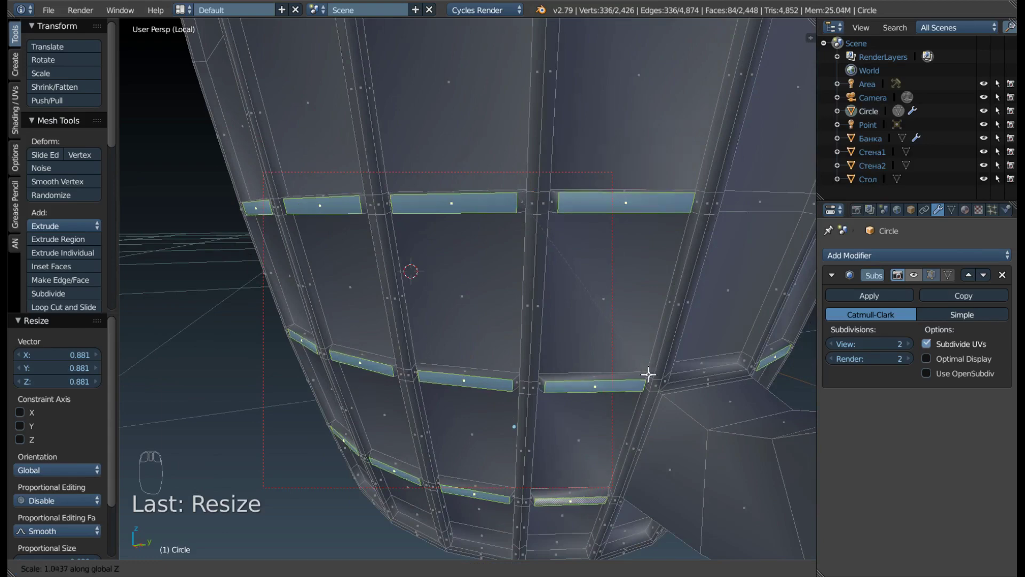
{"action": "scroll", "scroll_direction": "down", "scroll_amount": 3}
{"action": "left_click_drag", "start_coordinate": [543, 217], "coordinate": [491, 267]}
{"action": "key", "text": "Tab"}
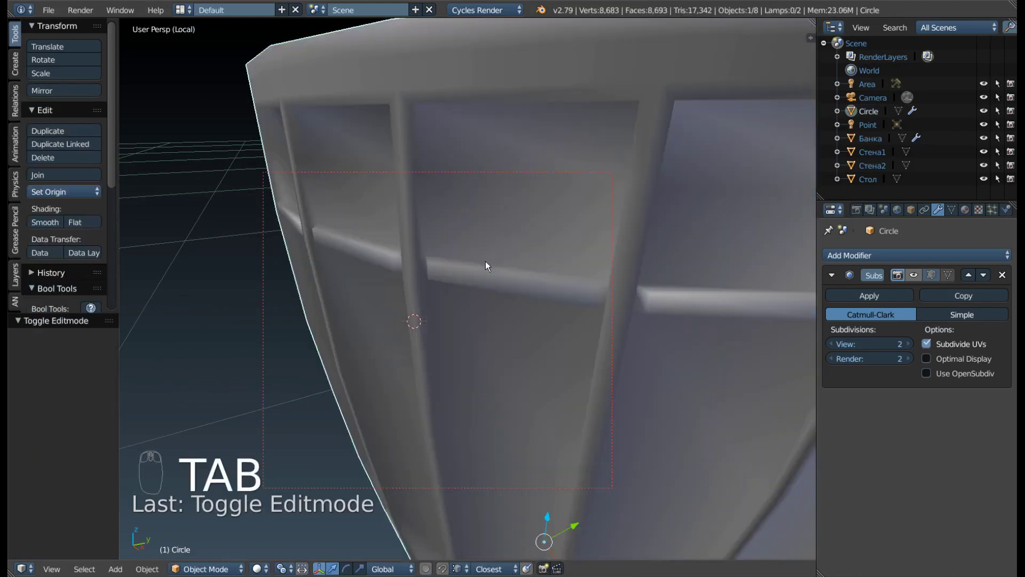
{"action": "left_click_drag", "start_coordinate": [918, 284], "coordinate": [525, 250]}
{"action": "left_click_drag", "start_coordinate": [491, 262], "coordinate": [582, 176]}
{"action": "key", "text": "KP_1"}
{"action": "left_click_drag", "start_coordinate": [559, 206], "coordinate": [707, 259]}
{"action": "middle_click", "coordinate": [735, 263]}
{"action": "middle_click", "coordinate": [462, 234]}
{"action": "middle_click", "coordinate": [364, 196]}
{"action": "middle_click", "coordinate": [442, 165]}
{"action": "key", "text": "Tab"}
- Add loop cuts (Ctrl+R) across the panels close to the upper groove row
{"action": "left_click_drag", "start_coordinate": [348, 176], "coordinate": [283, 182]}
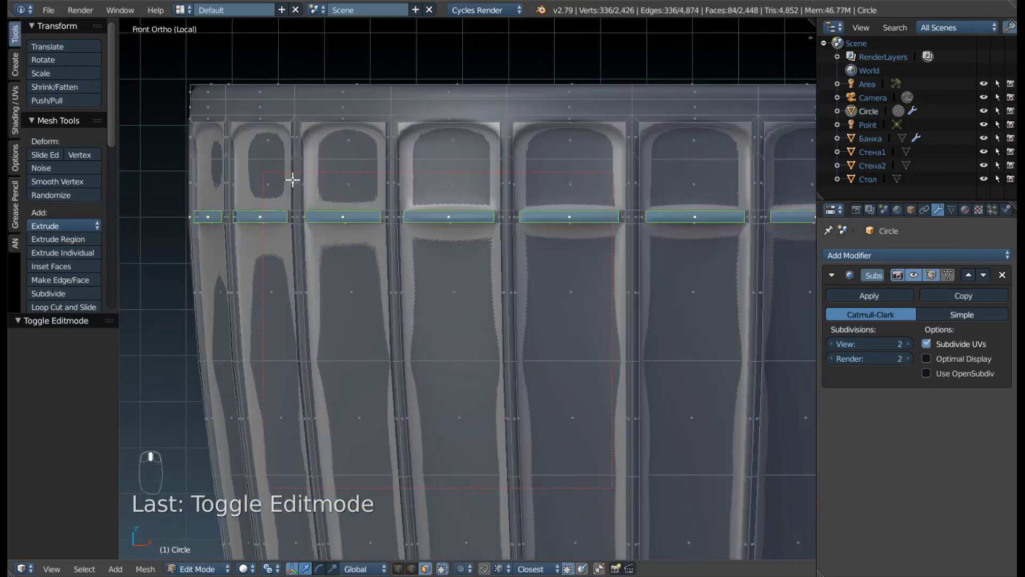
{"action": "left_click_drag", "start_coordinate": [291, 187], "coordinate": [438, 168]}
{"action": "left_click", "coordinate": [438, 169]}
{"action": "middle_click", "coordinate": [430, 157]}
{"action": "left_click", "coordinate": [430, 157]}
{"action": "key", "text": "ctrl+r"}
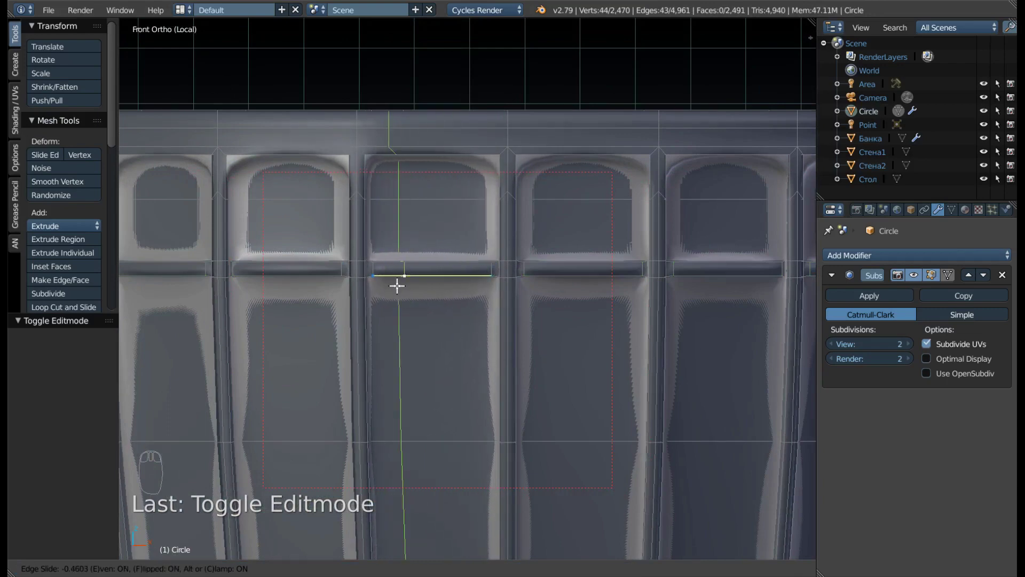
{"action": "key", "text": "ctrl+r"}
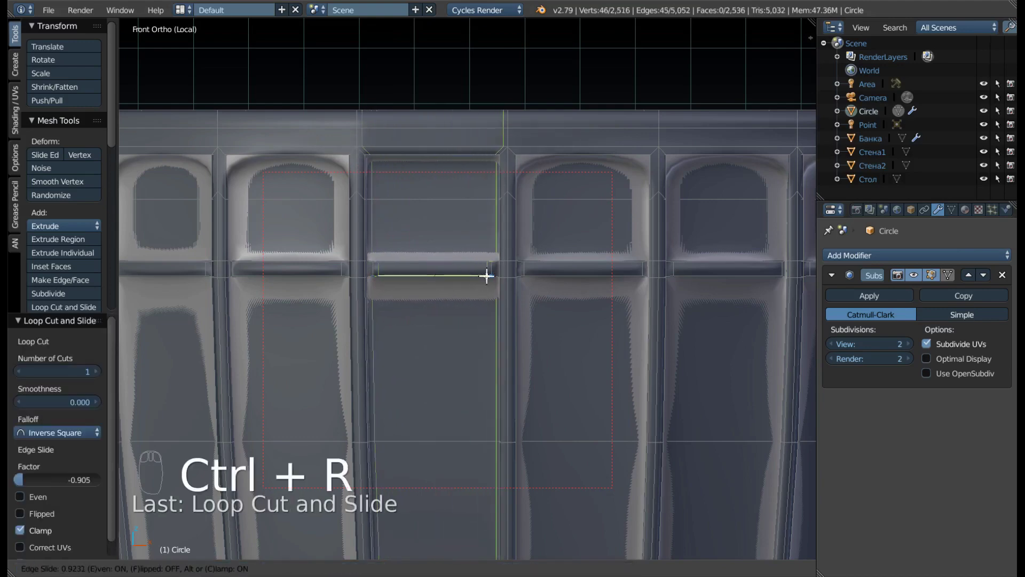
{"action": "key", "text": "ctrl+r"}
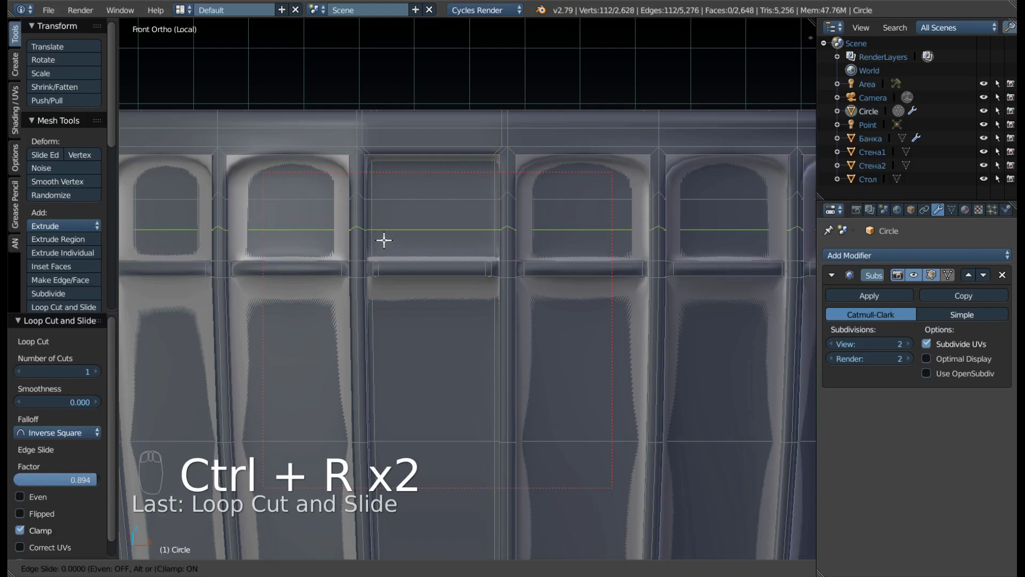
{"action": "key", "text": "ctrl+z"}
{"action": "key", "text": "ctrl+r"}
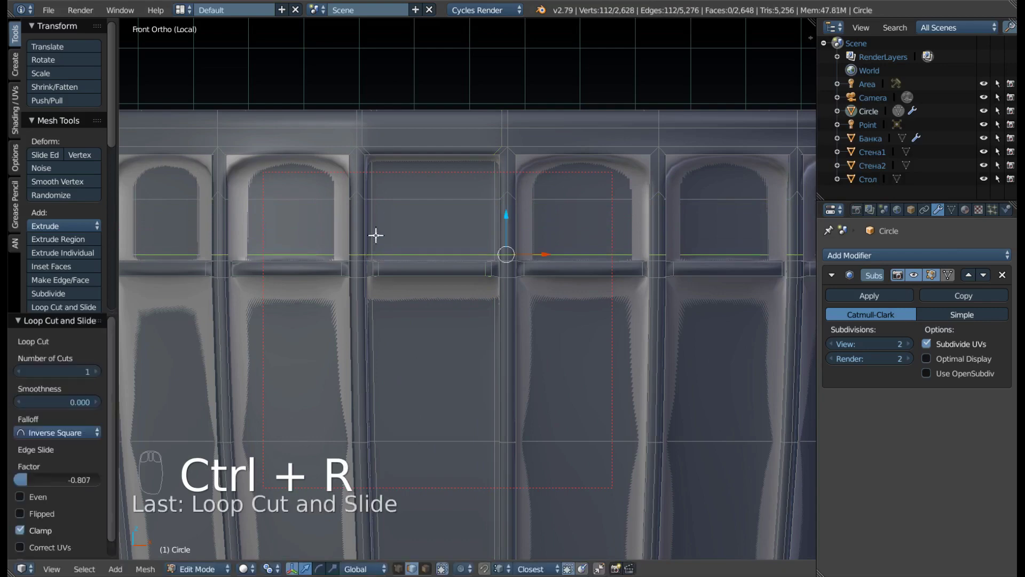
{"action": "key", "text": "ctrl+r"}
- Slide a new edge loop toward the groove, then undo the unwanted loop edits
{"action": "right_click", "coordinate": [365, 189]}
{"action": "key", "text": "Tab"}
{"action": "right_click", "coordinate": [397, 220]}
{"action": "left_click_drag", "start_coordinate": [431, 306], "coordinate": [351, 224]}
{"action": "middle_click", "coordinate": [359, 226]}
{"action": "key", "text": "Tab"}
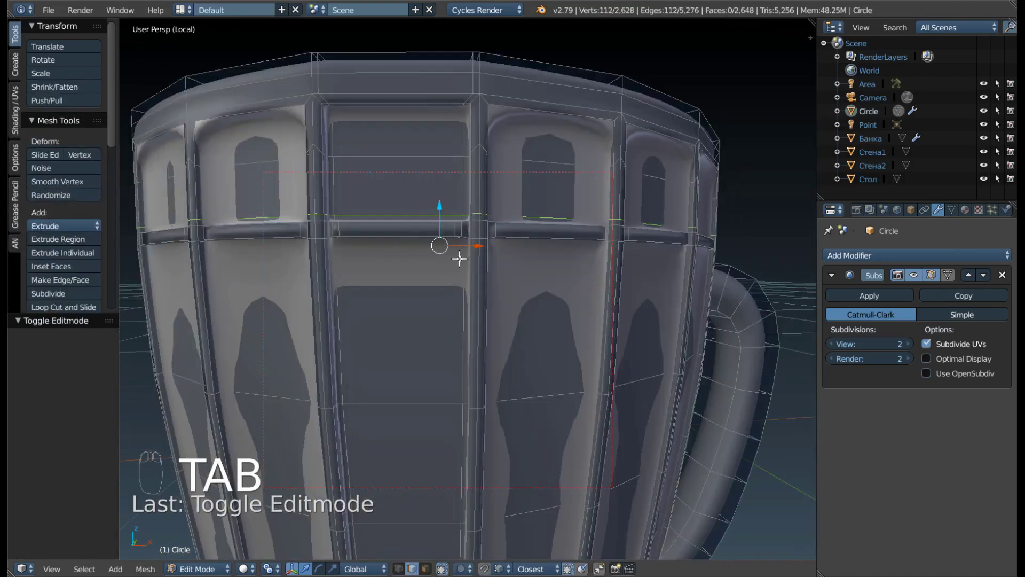
{"action": "key", "text": "ctrl+z"}
{"action": "key", "text": "ctrl+z"}
{"action": "key", "text": "ctrl+z"}
{"action": "key", "text": "ctrl+z"}
{"action": "middle_click", "coordinate": [475, 207]}
- Return to Object Mode and orbit to preview the notched flutes on the smoothed mug
{"action": "key", "text": "Tab"}
{"action": "middle_click", "coordinate": [446, 208]}
{"action": "middle_click", "coordinate": [462, 224]}
{"action": "middle_click", "coordinate": [386, 236]}
{"action": "middle_click", "coordinate": [449, 235]}
- Switch to front orthographic view and zoom out to frame the new mug between the reference models
{"action": "left_click_drag", "start_coordinate": [466, 309], "coordinate": [468, 287]}
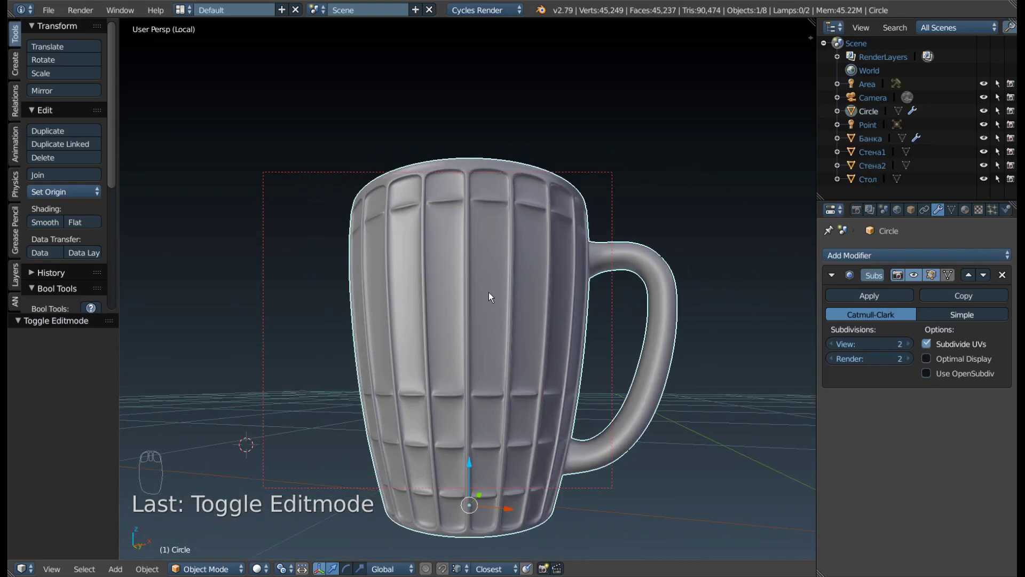
{"action": "key", "text": "KP_1"}
{"action": "left_click_drag", "start_coordinate": [475, 260], "coordinate": [404, 244]}
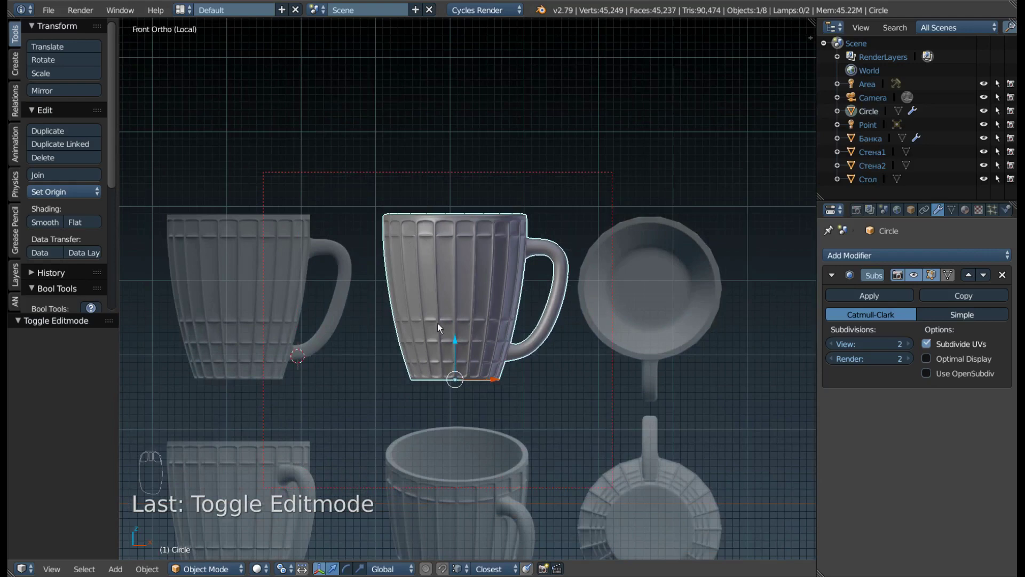
{"action": "left_click_drag", "start_coordinate": [426, 336], "coordinate": [455, 321]}
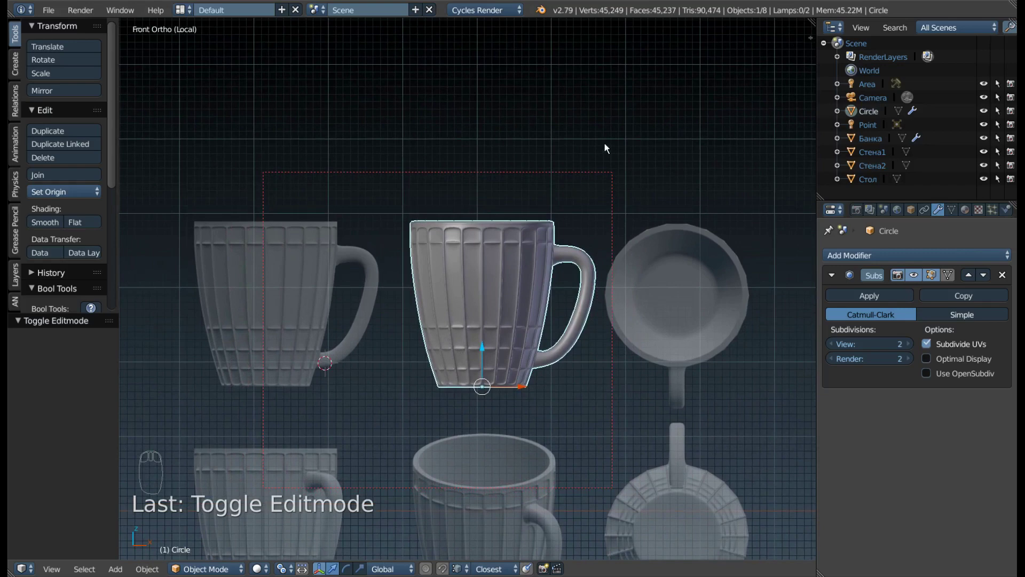
- Zoom back in and recentre the view on the new fluted mug beside the ribbed reference
{"action": "key", "text": "F9"}
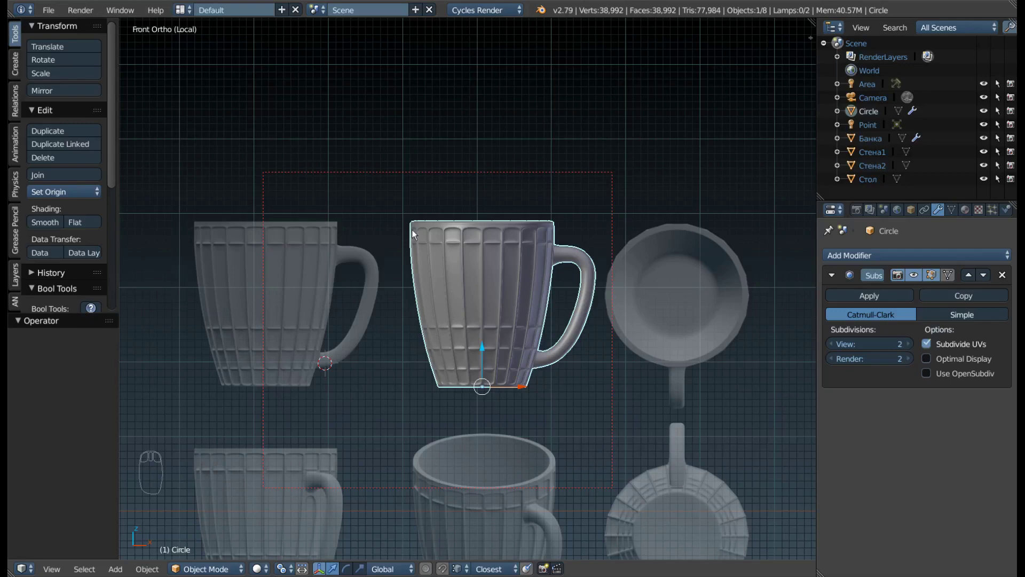
{"action": "left_click", "coordinate": [575, 190]}
{"action": "middle_click", "coordinate": [574, 198]}
{"action": "left_click", "coordinate": [578, 229]}
{"action": "left_click_drag", "start_coordinate": [407, 296], "coordinate": [577, 202]}
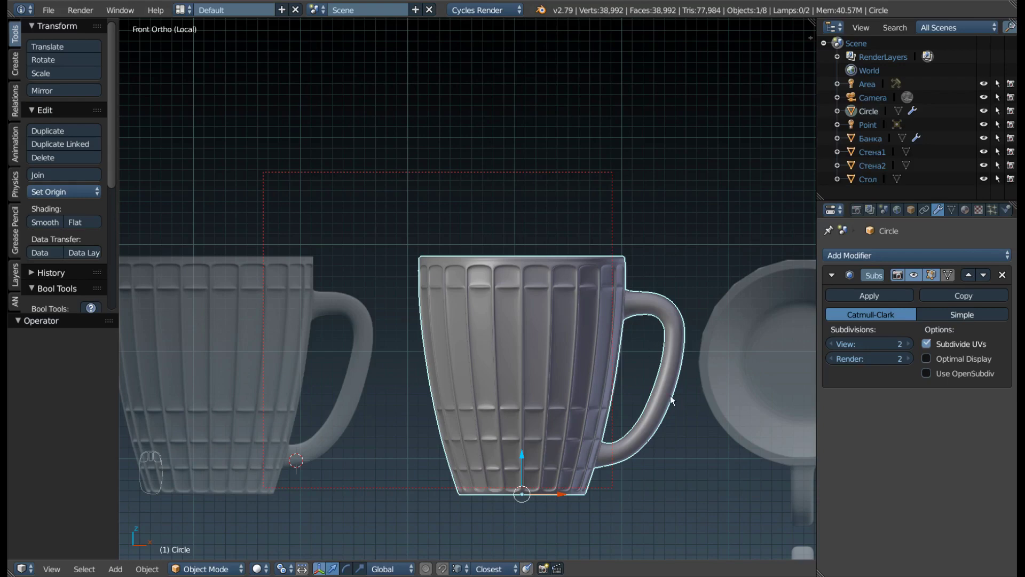
{"action": "left_click_drag", "start_coordinate": [673, 401], "coordinate": [589, 363]}
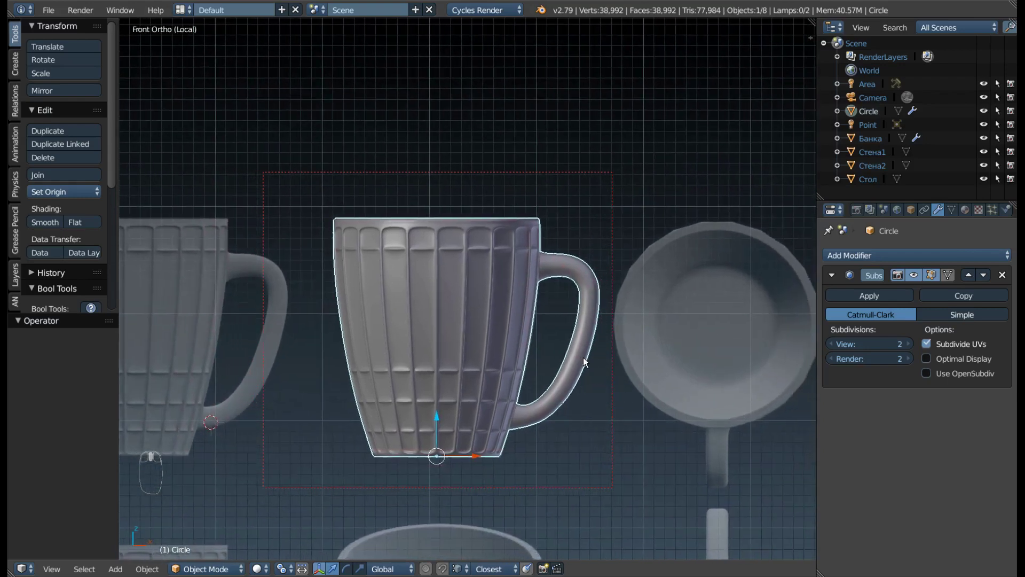